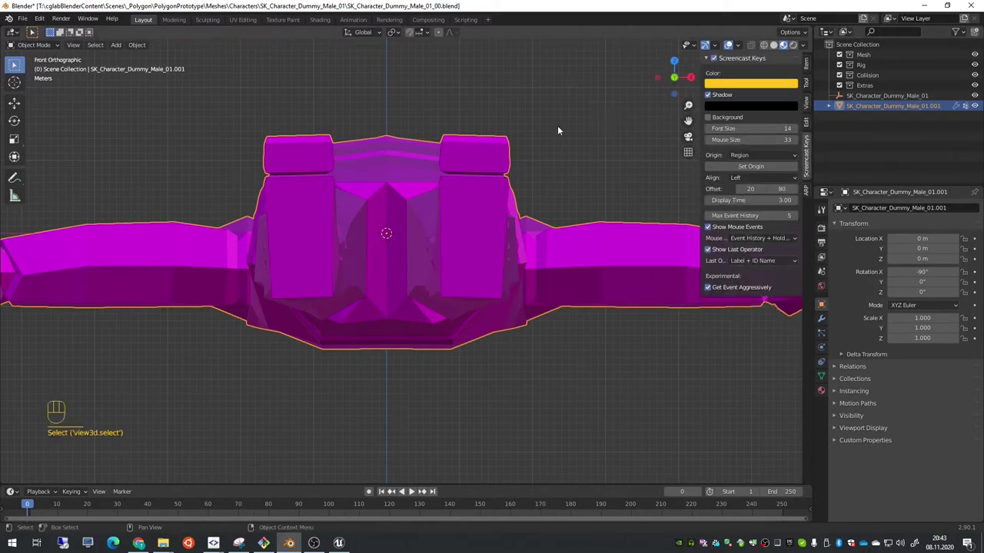
- Deselect the mesh and show the Auto-Rig Pro tools, then bring up the delete prompt to cancel
left_click(558, 127)
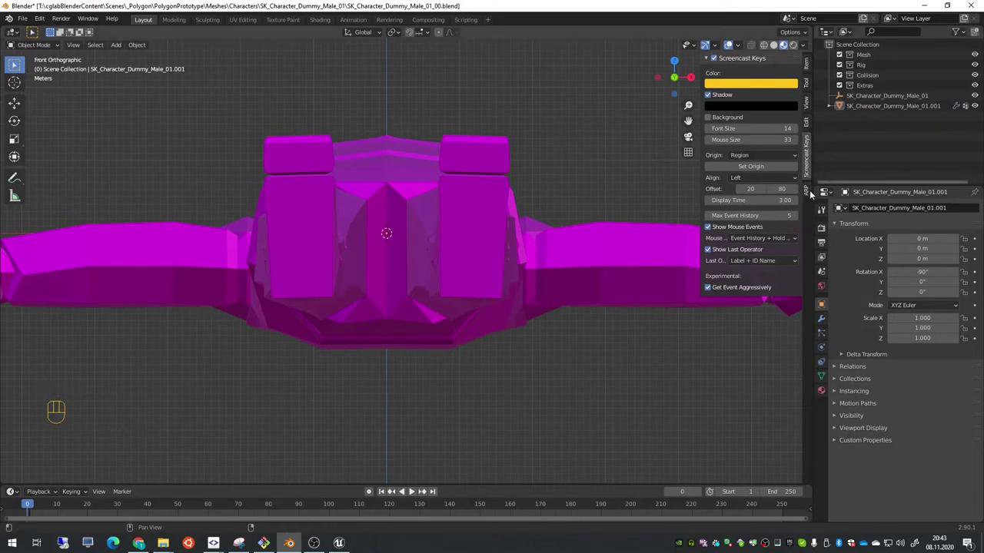
left_click(808, 194)
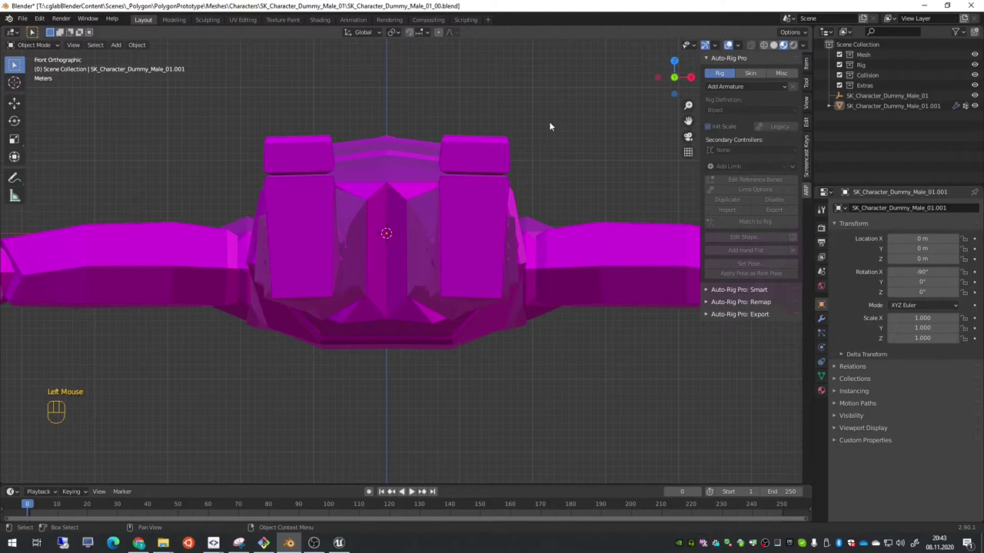
key("r")
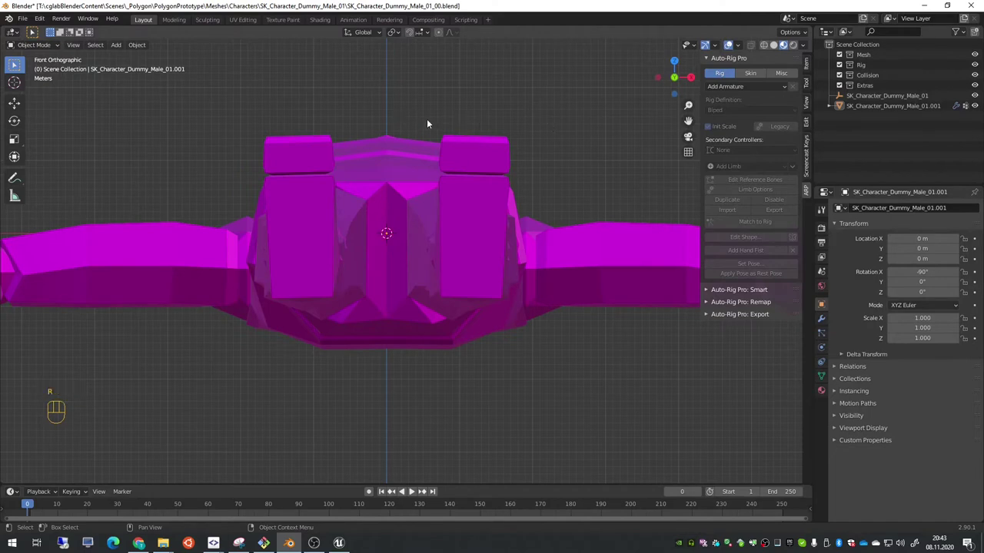
key("x")
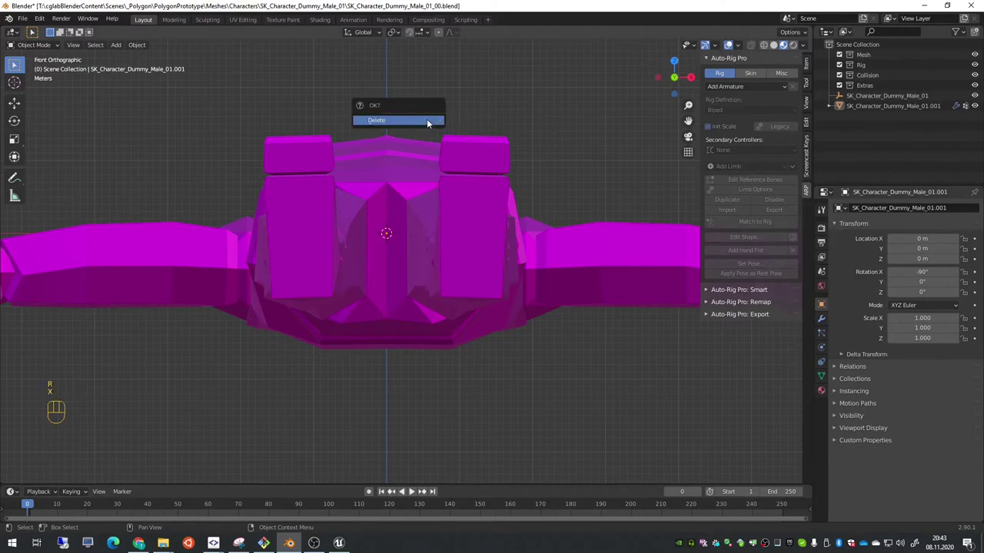
- Dismiss the delete prompt, select the mesh and rotate it 90° on X to stand upright
key("r")
left_click(425, 168)
key("r")
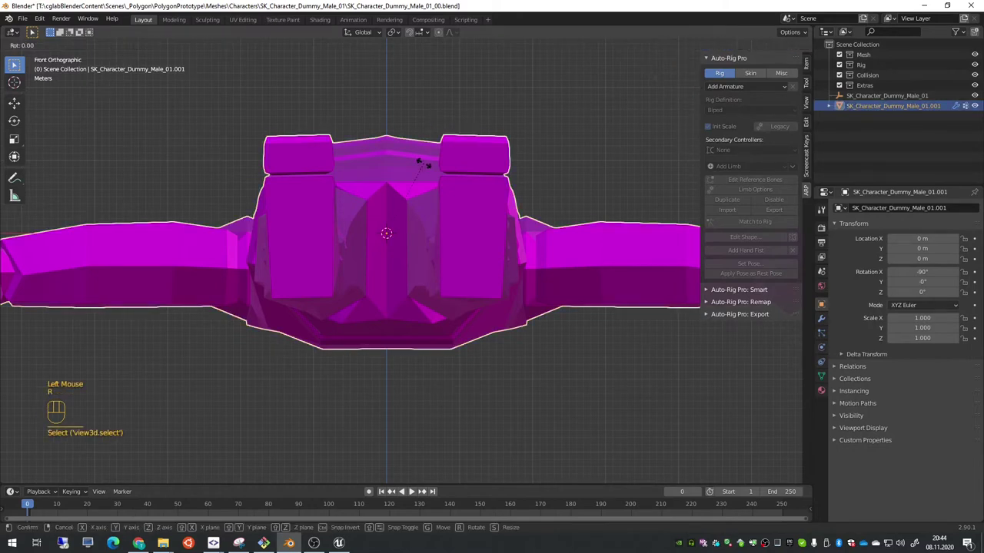
key("x")
key("9")
key("0")
key("Return")
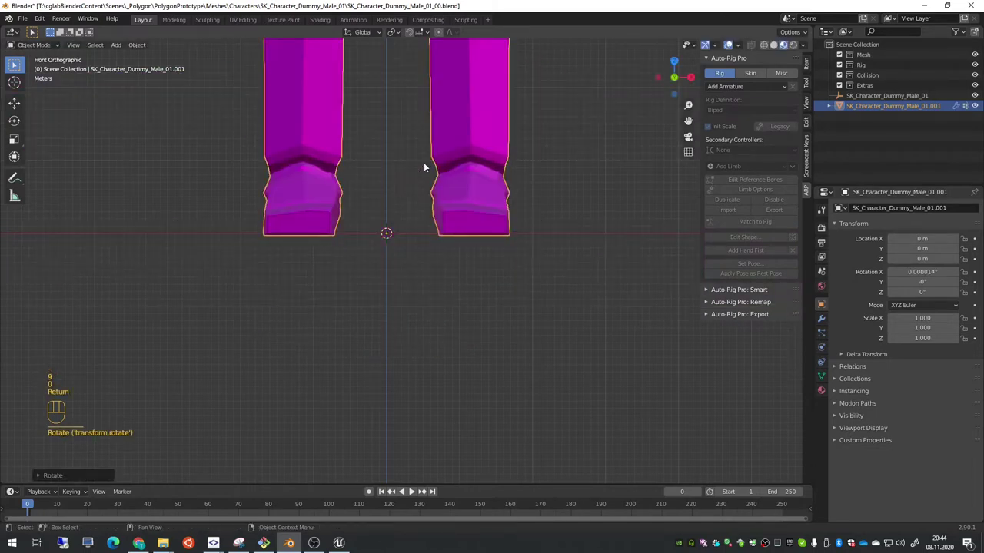
- Scale the mesh down to 0.01 and frame the whole figure in view
key("s")
key("0")
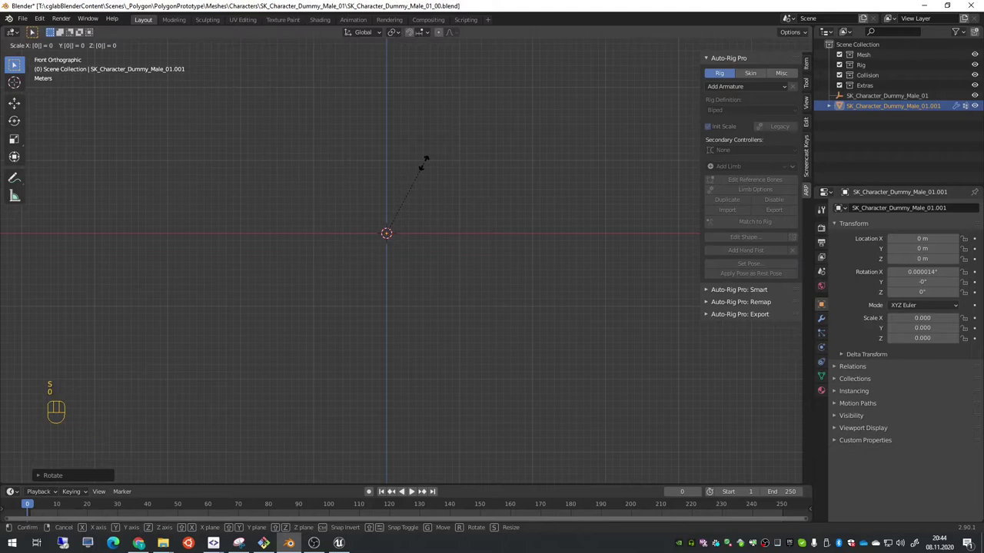
key(".")
key("0")
key("1")
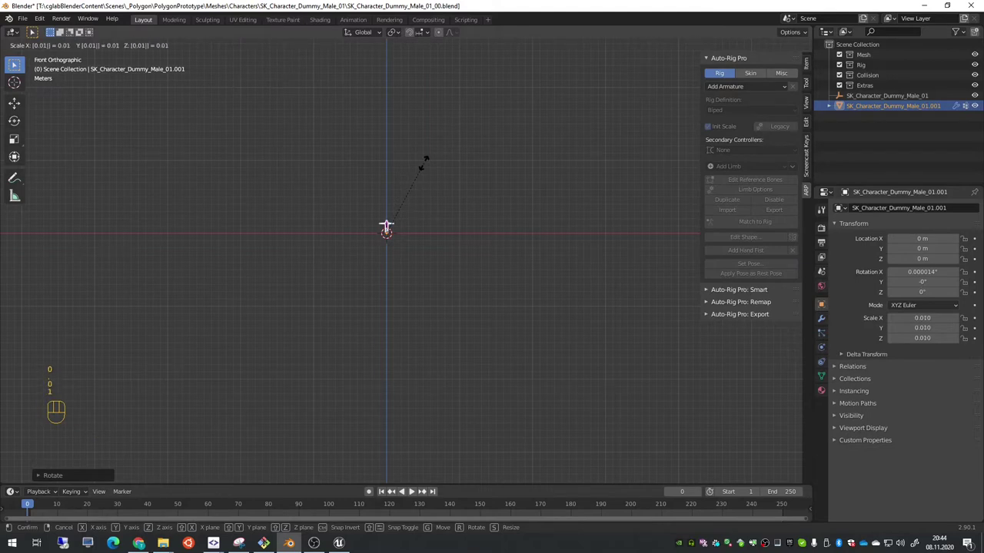
key("Return")
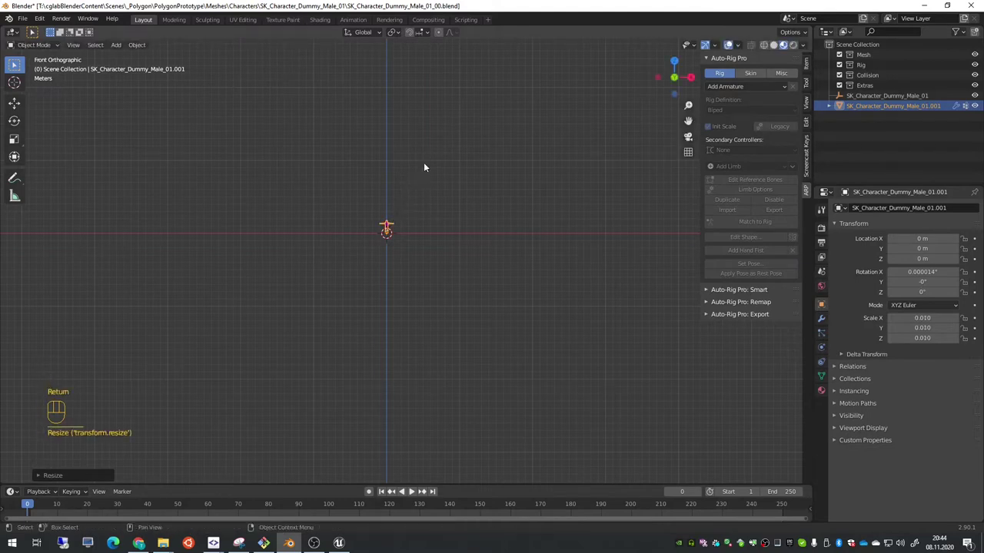
key("Home")
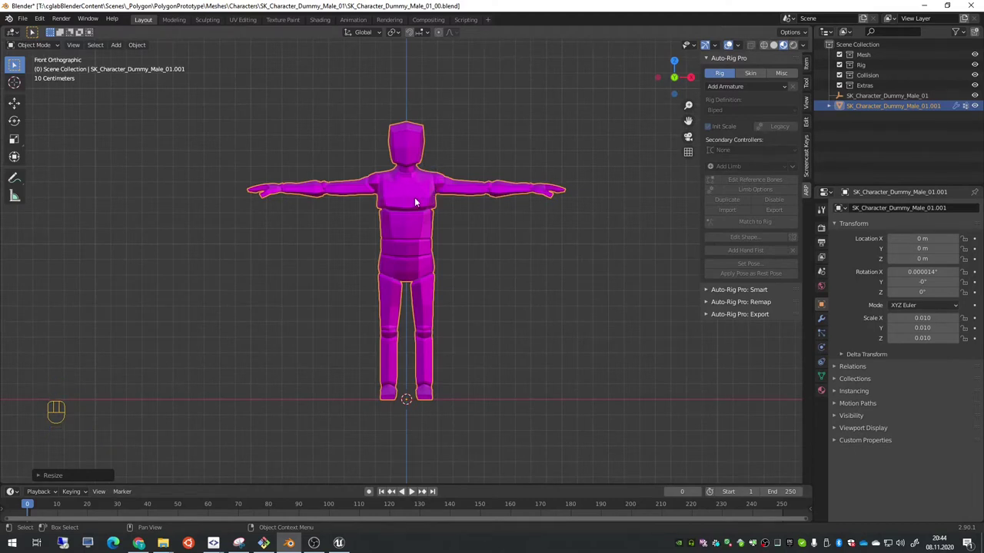
- In Edit Mode, merge overlapping vertices by distance and convert triangles to quads
key("Tab")
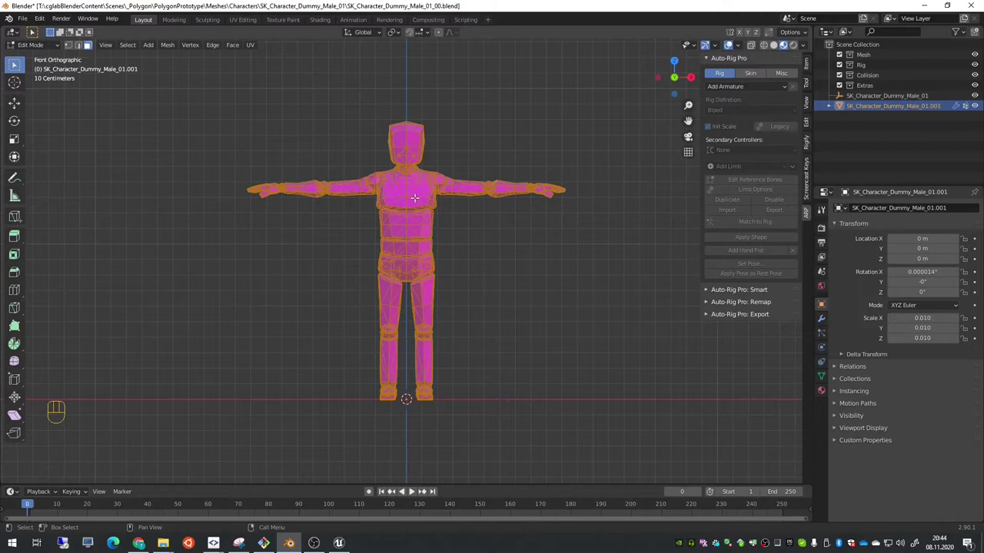
left_click_drag(171, 51, 281, 349)
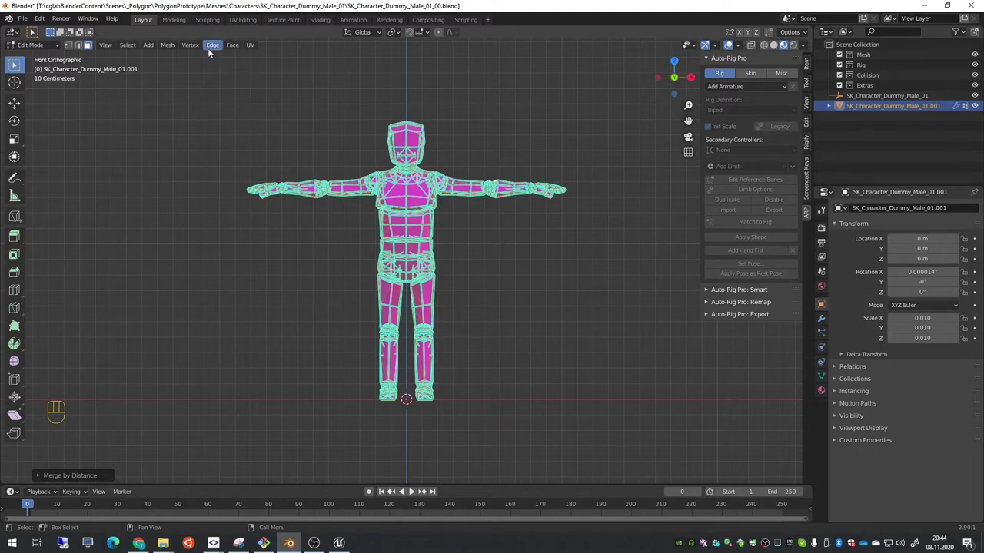
left_click_drag(231, 49, 274, 122)
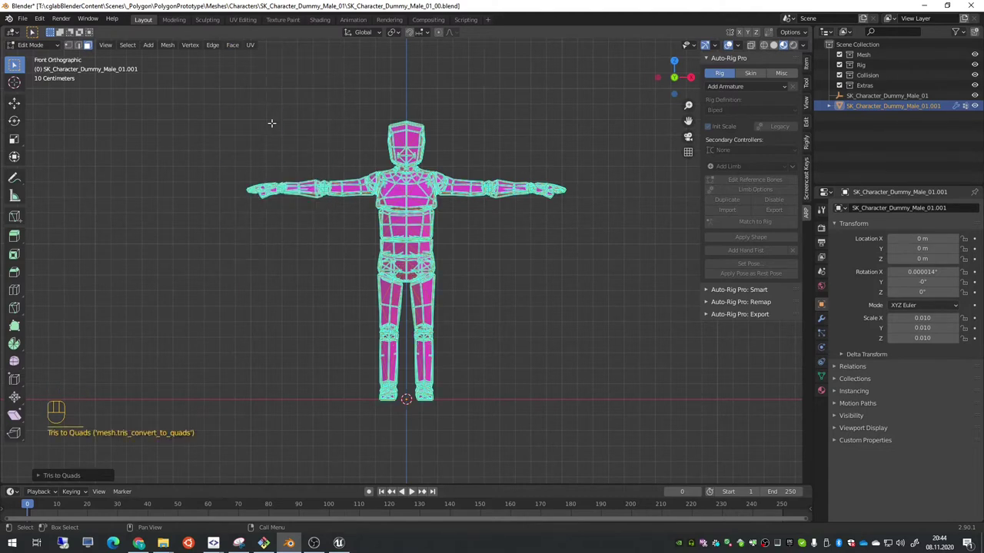
- Recentre the figure in view and return to Object Mode
scroll("up", 3)
scroll("down", 3)
scroll("down", 3)
scroll("down", 3)
middle_click(449, 274)
scroll("up", 3)
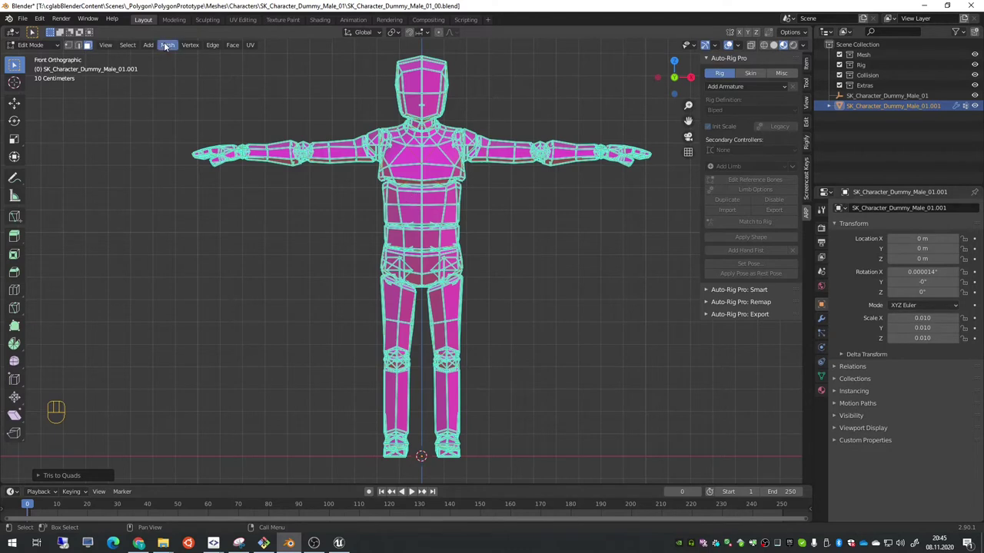
key("Tab")
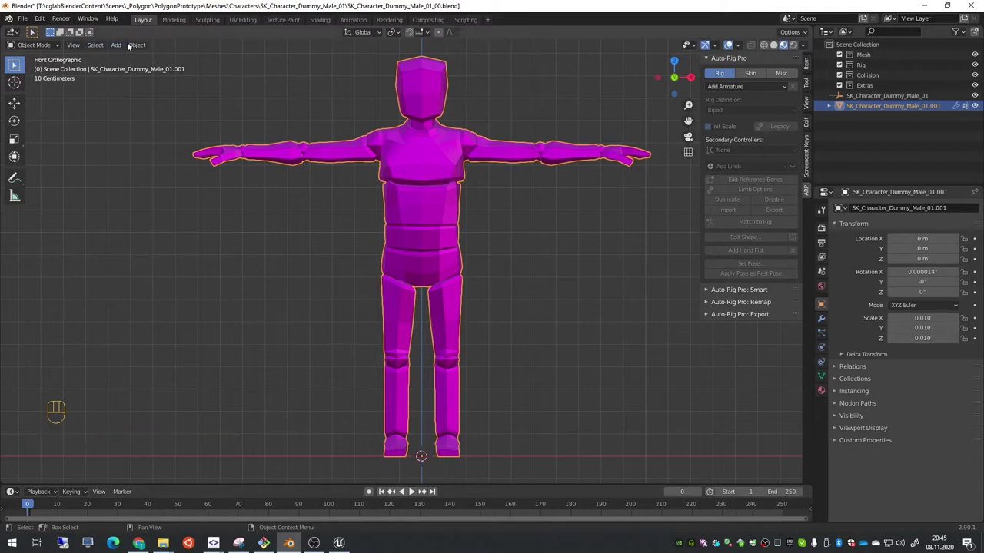
- Adjust the mesh normals in Edit Mode and return to Object Mode
left_click_drag(142, 44, 133, 34)
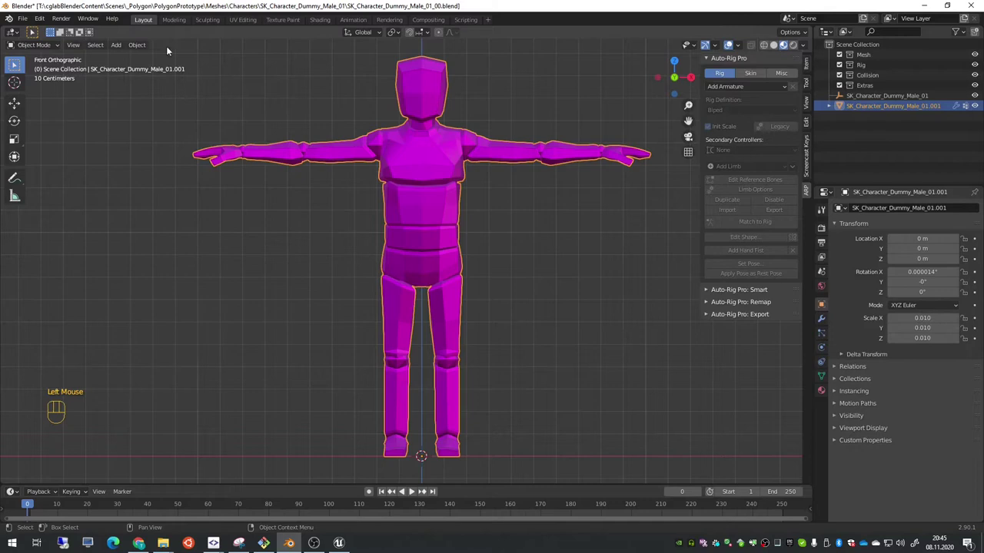
key("Tab")
left_click_drag(173, 47, 280, 344)
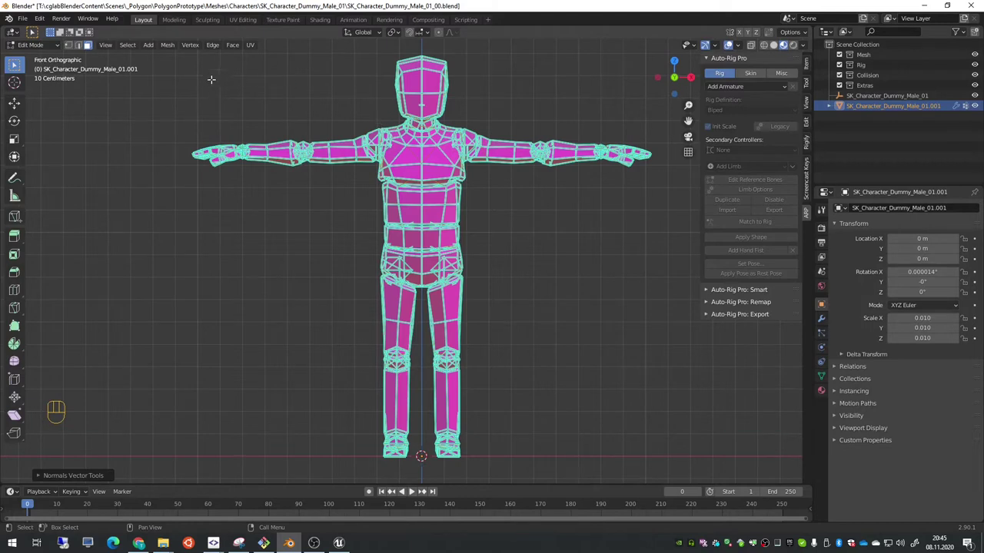
key("Tab")
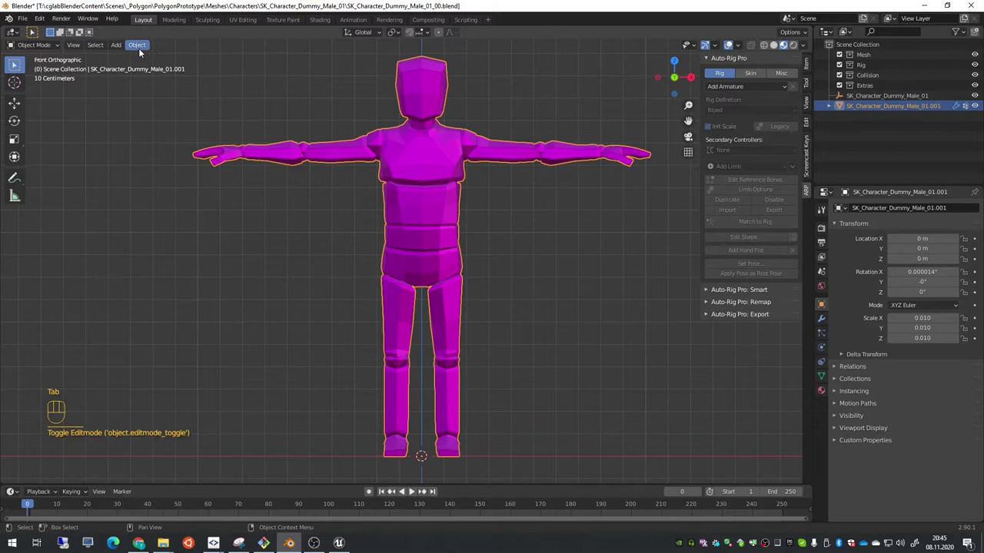
- Mark the mesh edges as sharp in Edit Mode and return to Object Mode
left_click_drag(138, 50, 178, 250)
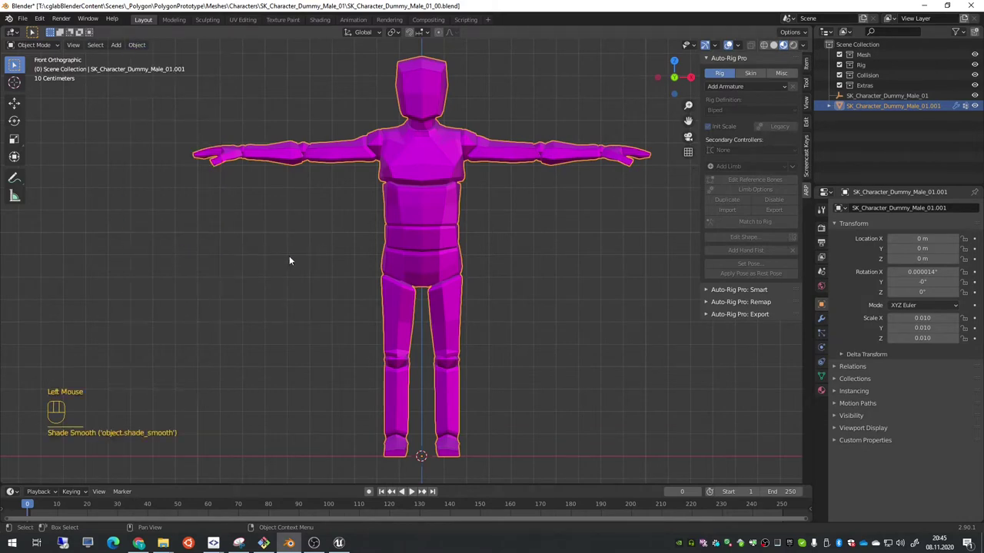
left_click_drag(144, 48, 180, 260)
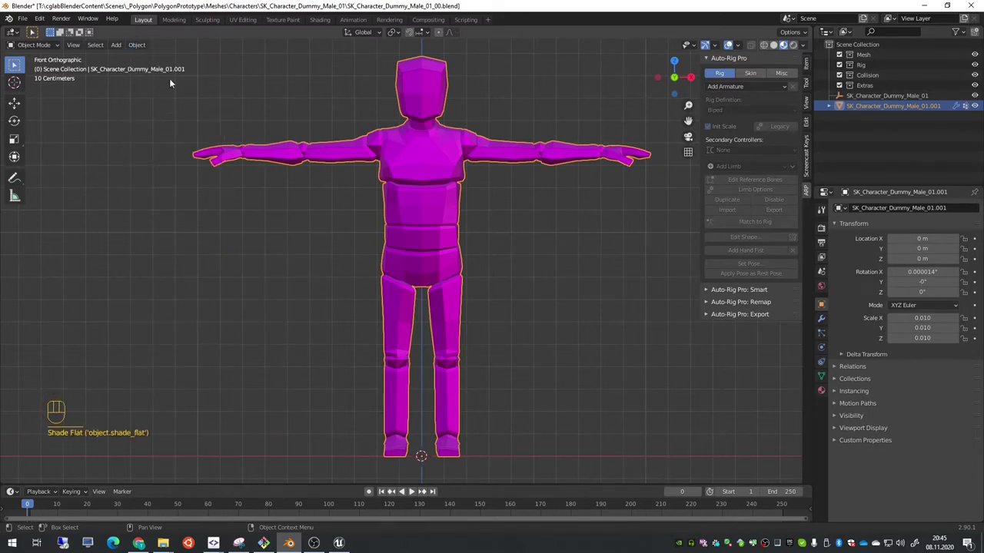
key("Tab")
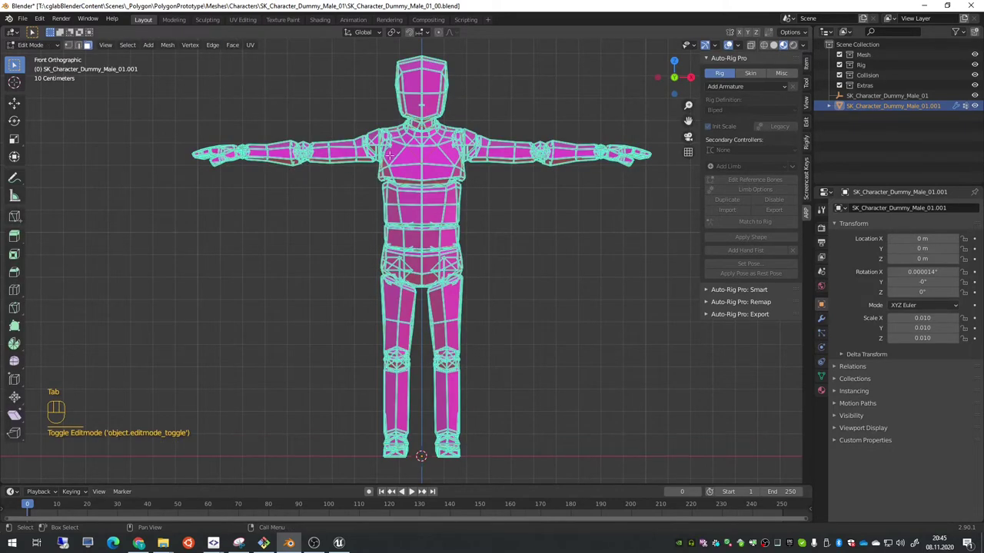
left_click_drag(211, 46, 247, 269)
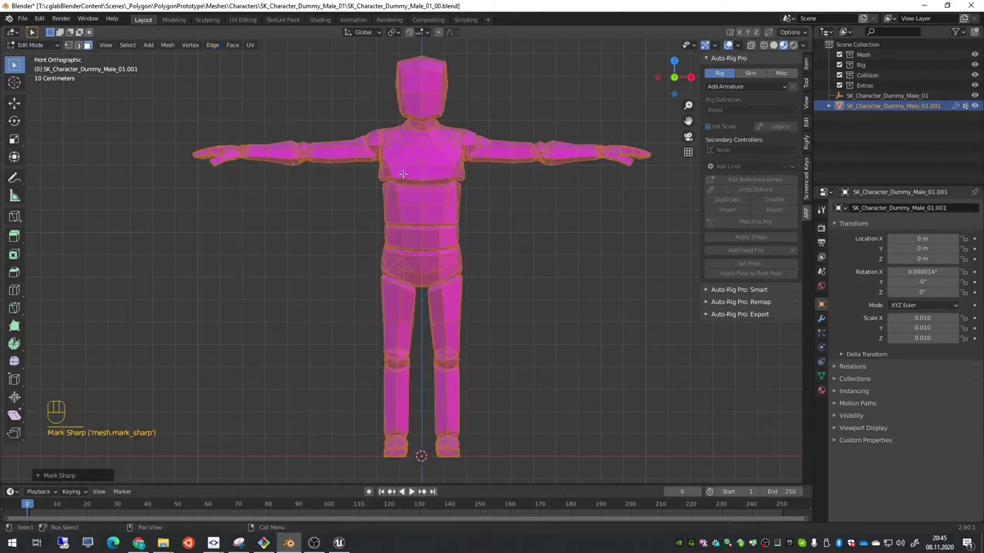
key("Tab")
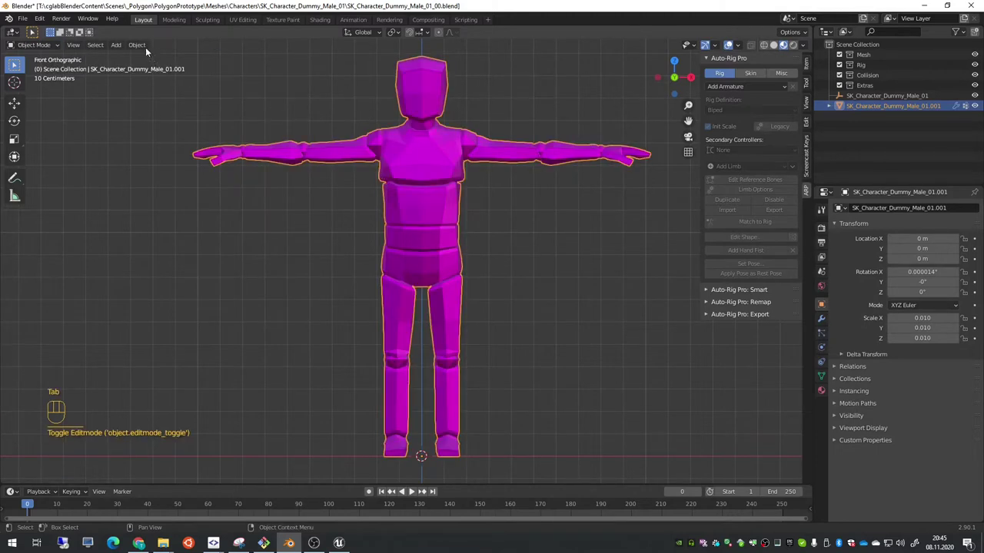
left_click_drag(143, 46, 177, 252)
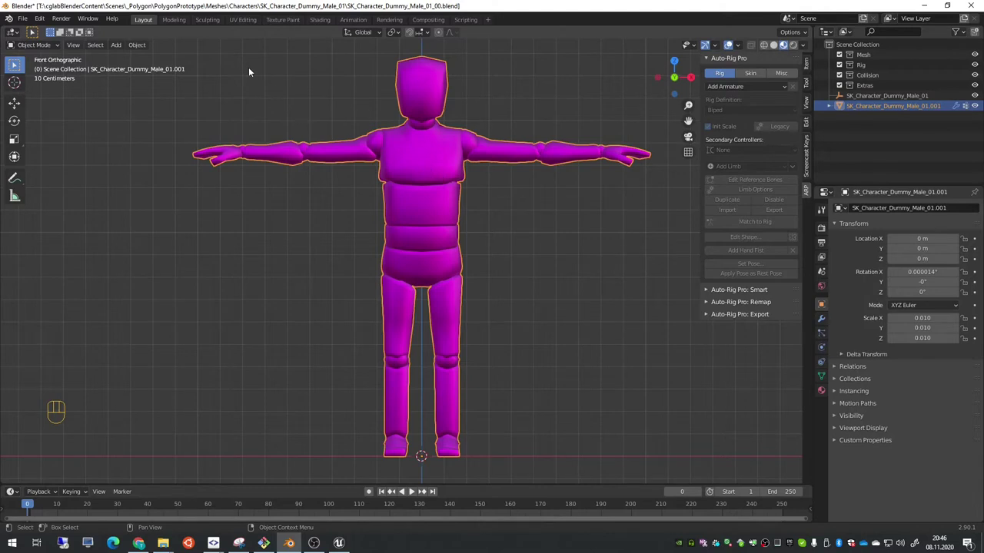
left_click_drag(143, 50, 188, 259)
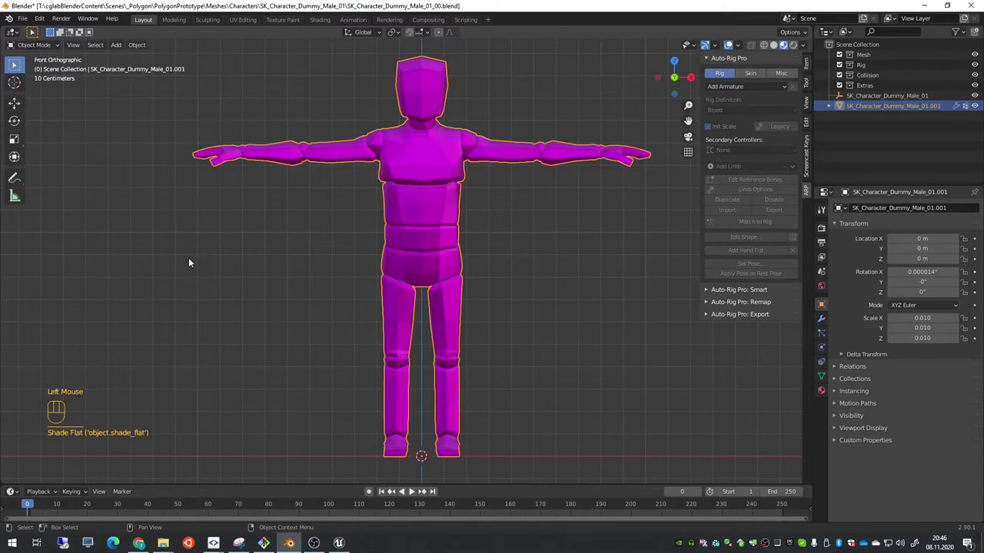
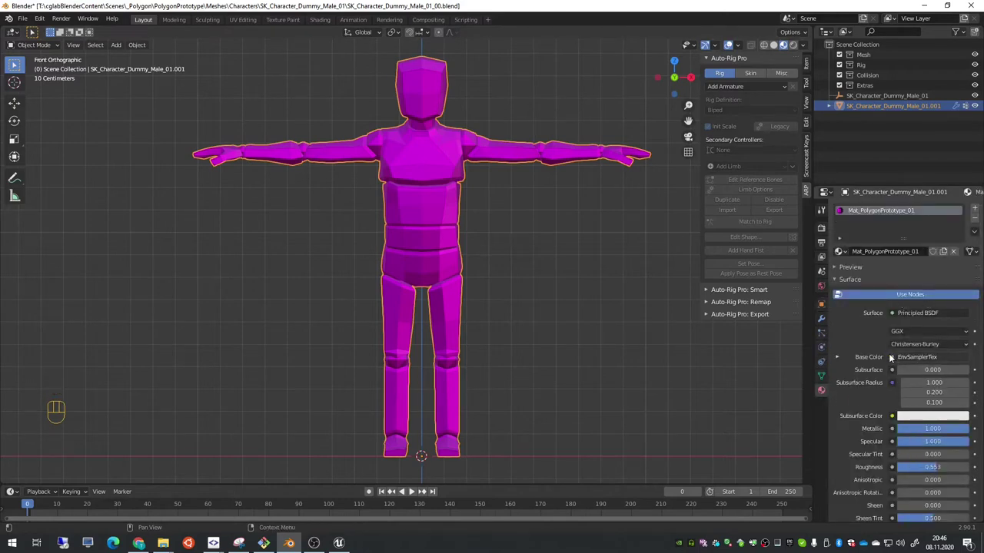
- Load T_PolygonPrototype_01.TGA as the Base Color image and save as SK_Character_Dummy_Male_01_01.blend
left_click_drag(892, 359, 713, 431)
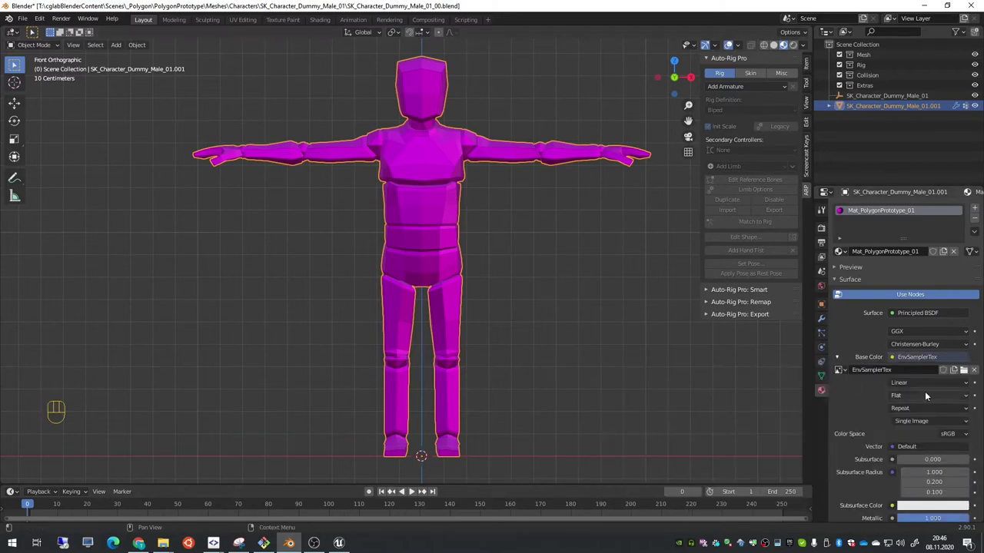
left_click(965, 375)
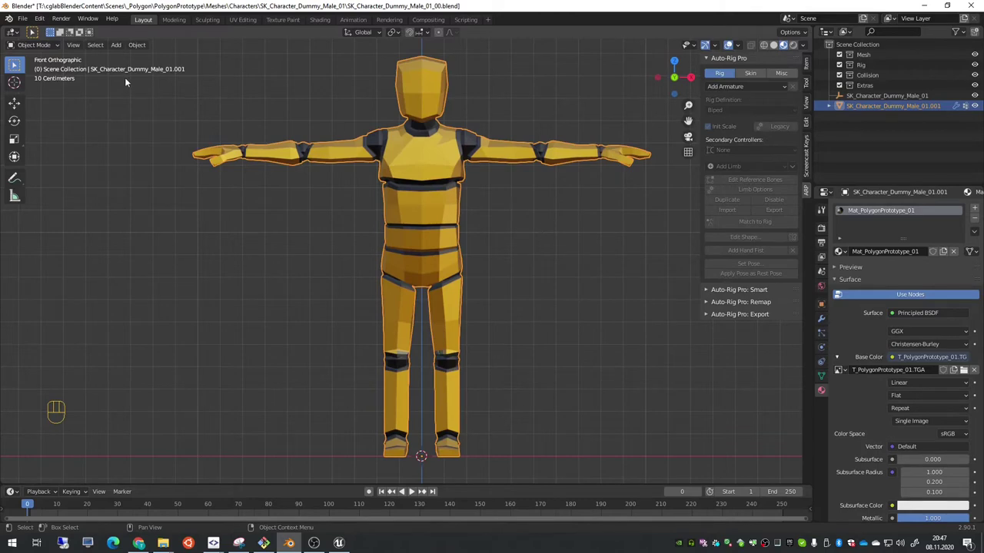
left_click_drag(25, 20, 228, 169)
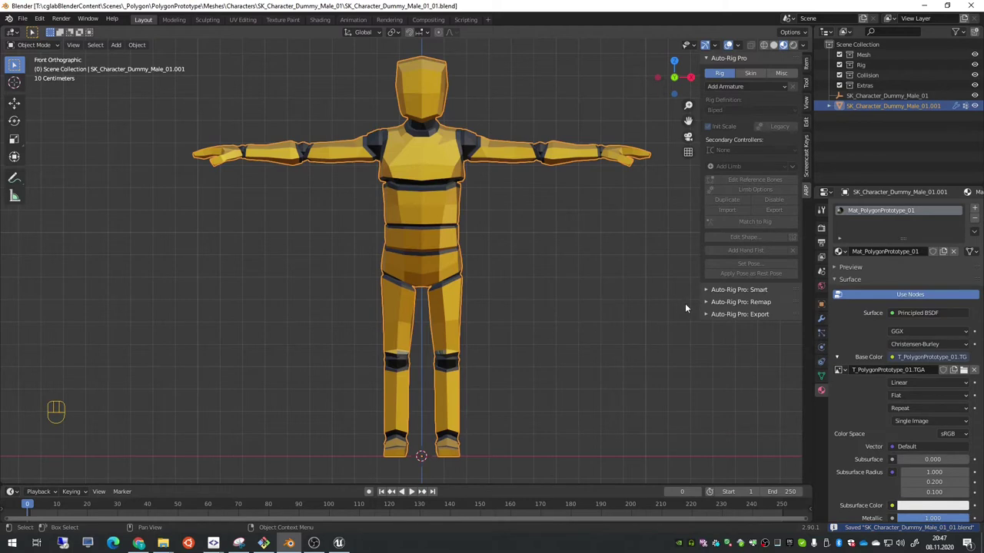
- In Auto-Rig Pro Smart, load the dummy mesh and place the neck and chin markers
left_click(706, 292)
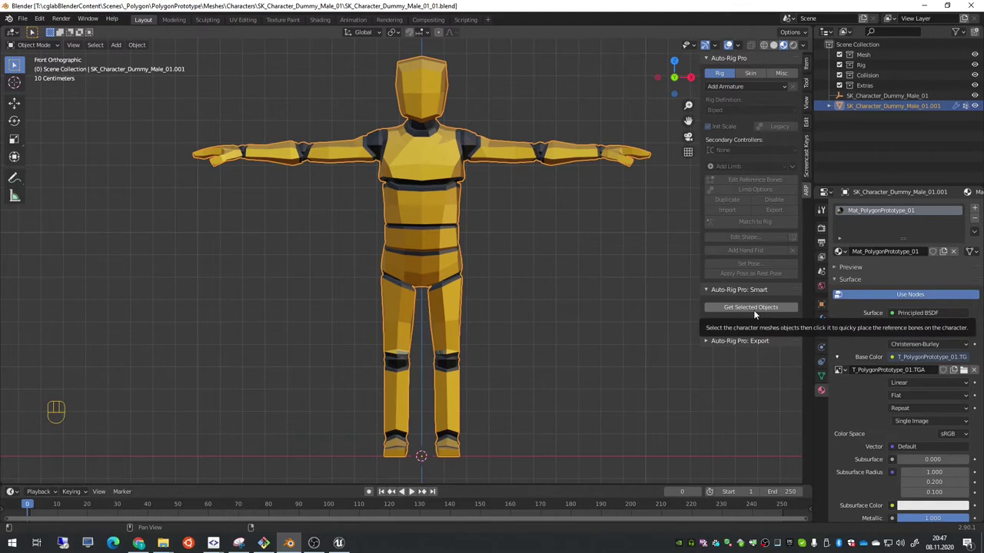
left_click(755, 312)
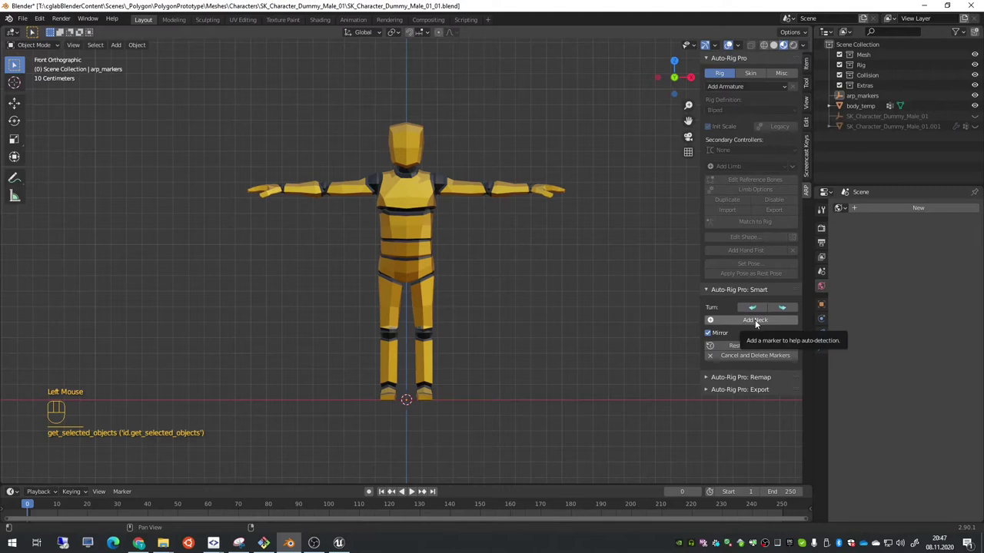
left_click(761, 322)
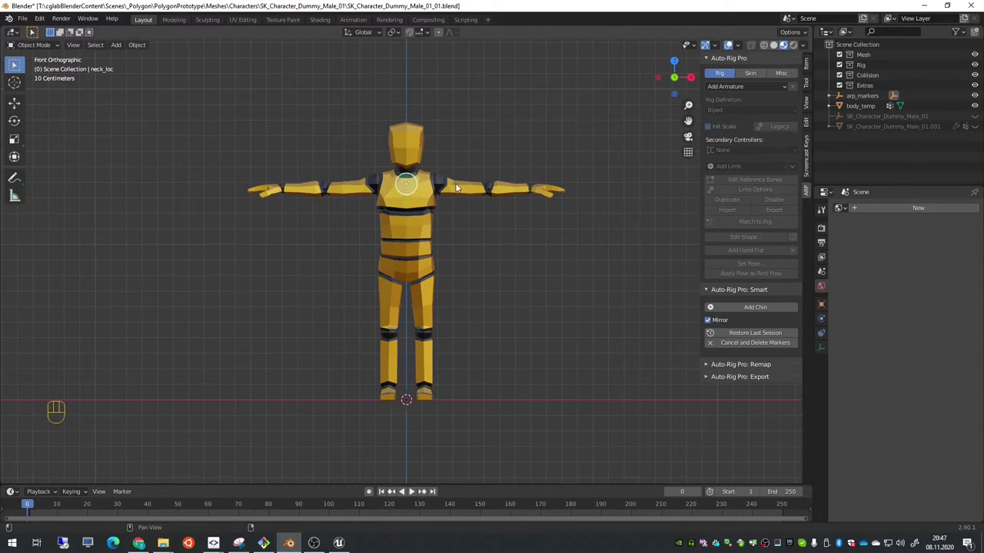
left_click(456, 189)
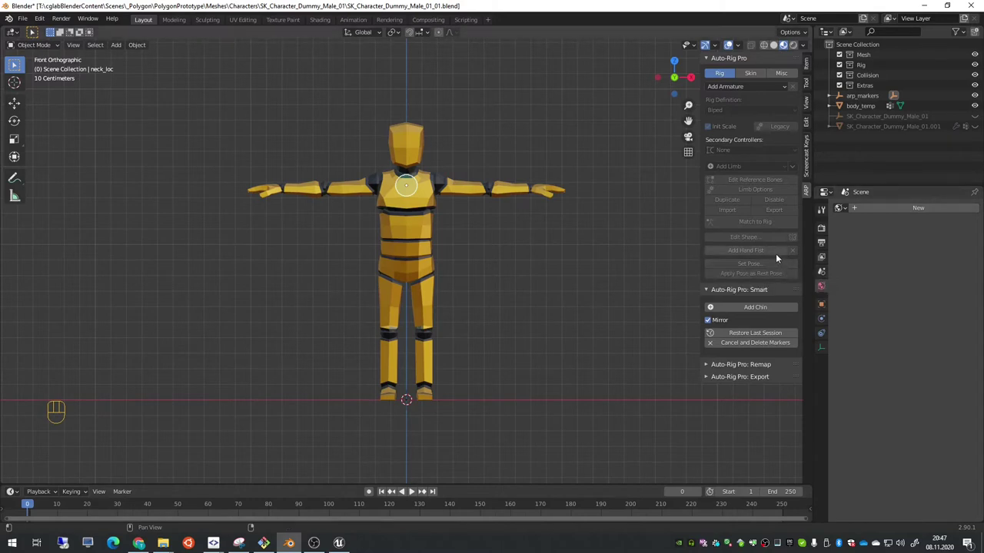
left_click(760, 311)
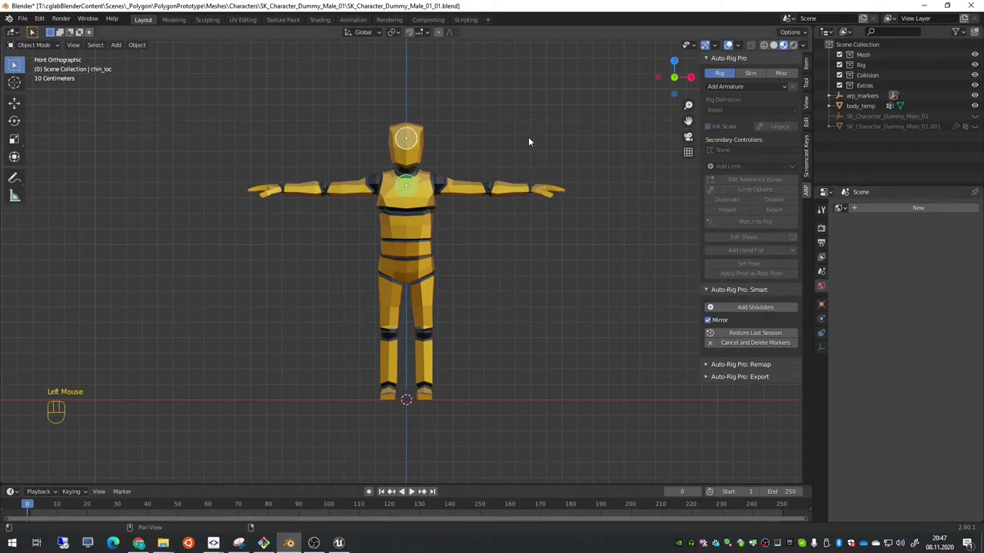
- Place the shoulder, wrist and spine root markers and start the ankle markers
left_click(527, 167)
left_click(761, 309)
left_click(441, 187)
left_click(760, 311)
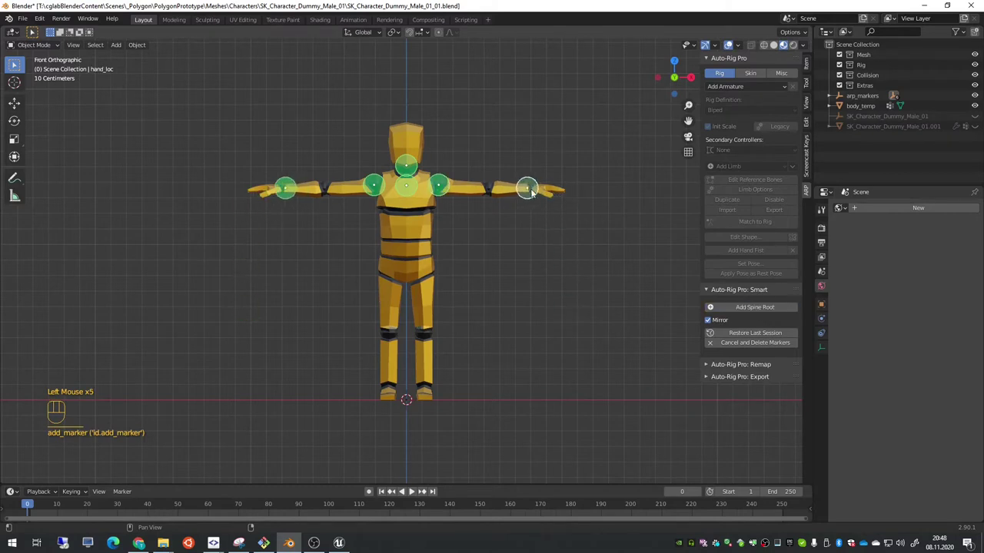
left_click(532, 189)
left_click(762, 311)
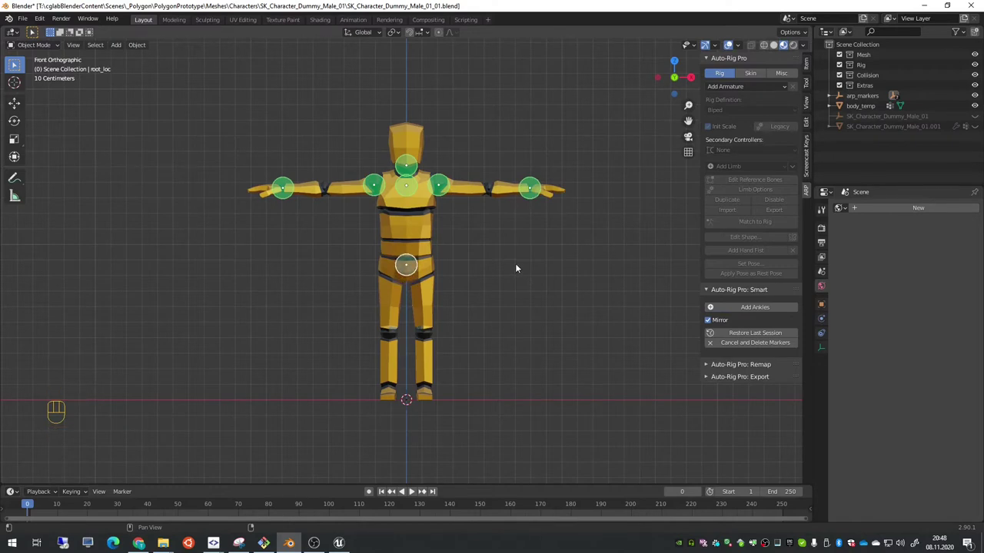
left_click(517, 267)
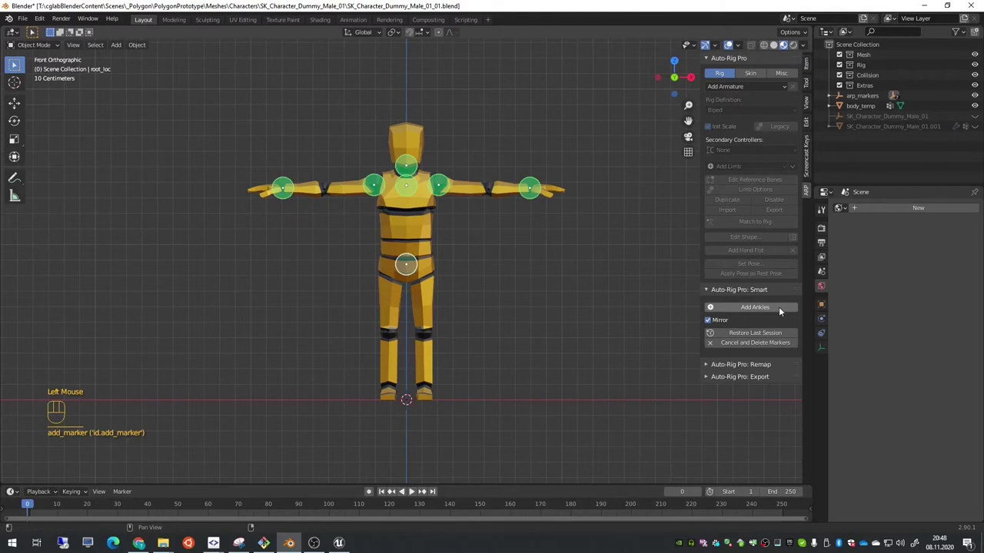
- Set the ankle marker at the feet, keep 5-finger detection and switch Voxel Type to Type 2
left_click_drag(773, 310, 525, 333)
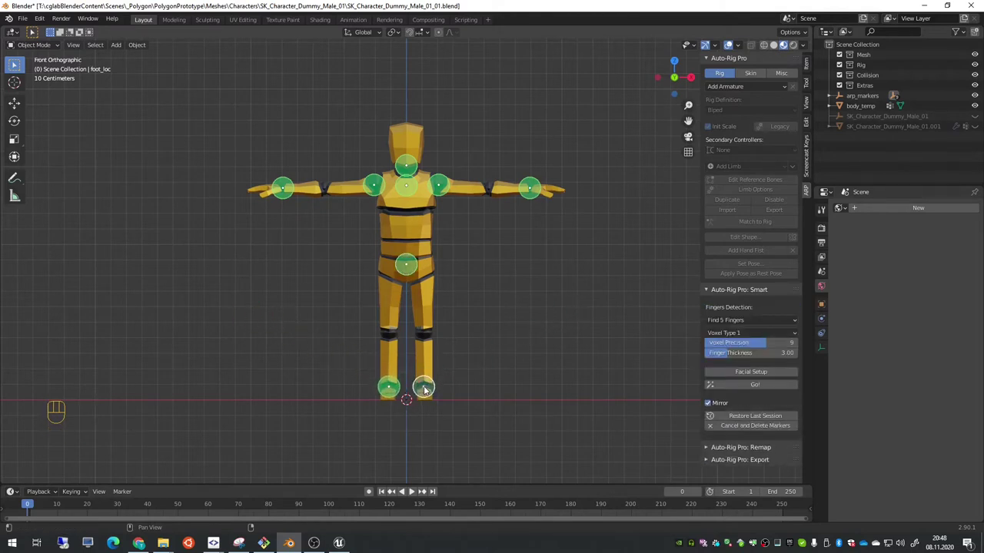
left_click(425, 388)
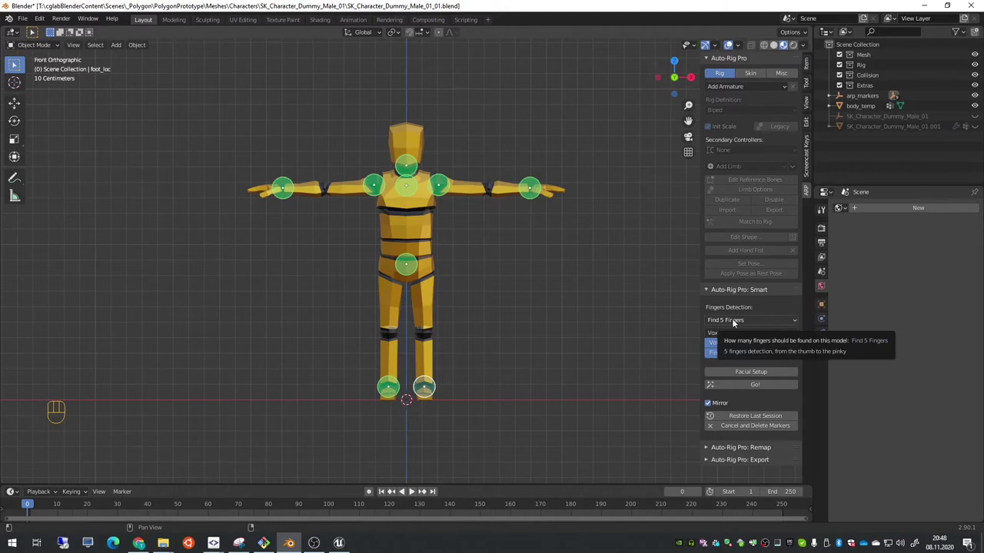
left_click(733, 324)
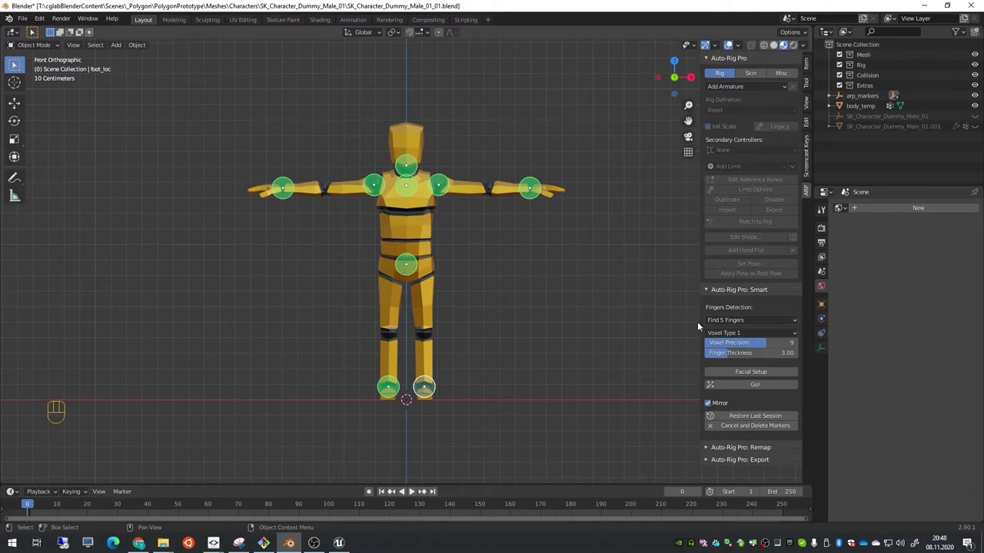
left_click_drag(745, 333, 740, 358)
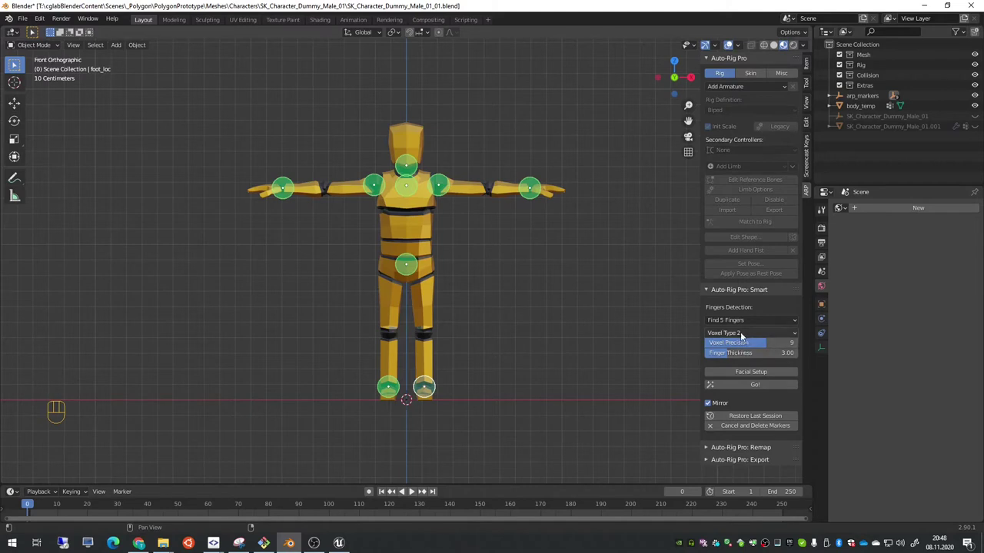
left_click_drag(741, 332, 751, 333)
left_click_drag(752, 337, 751, 342)
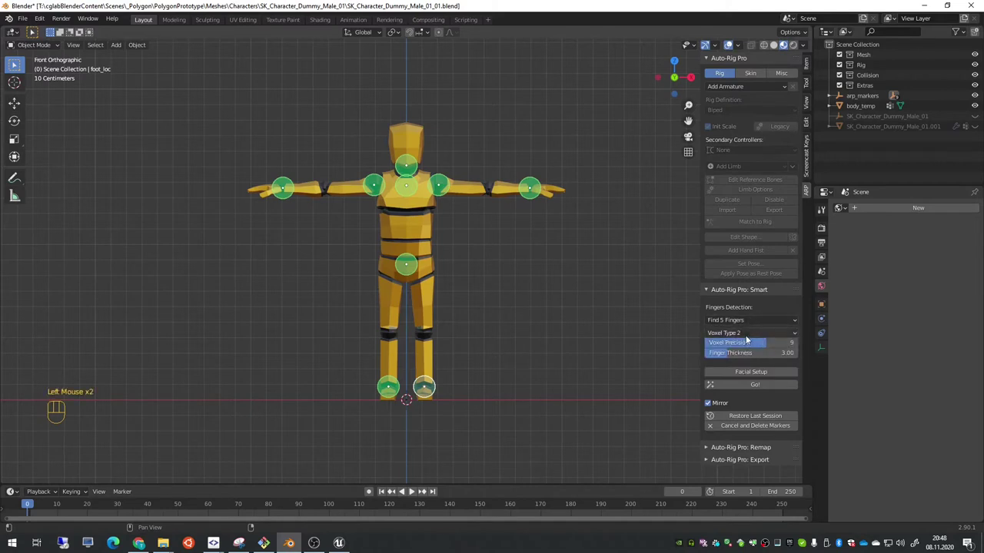
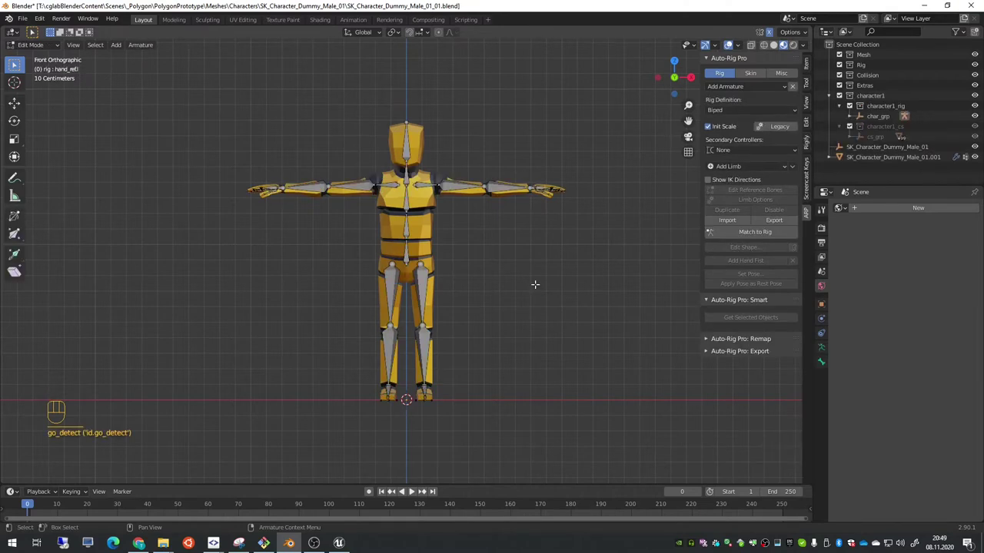
- View the generated rig's hand from directly above
key("KP_7")
- Zoom in on the hand to inspect the finger reference bones
scroll("up", 3)
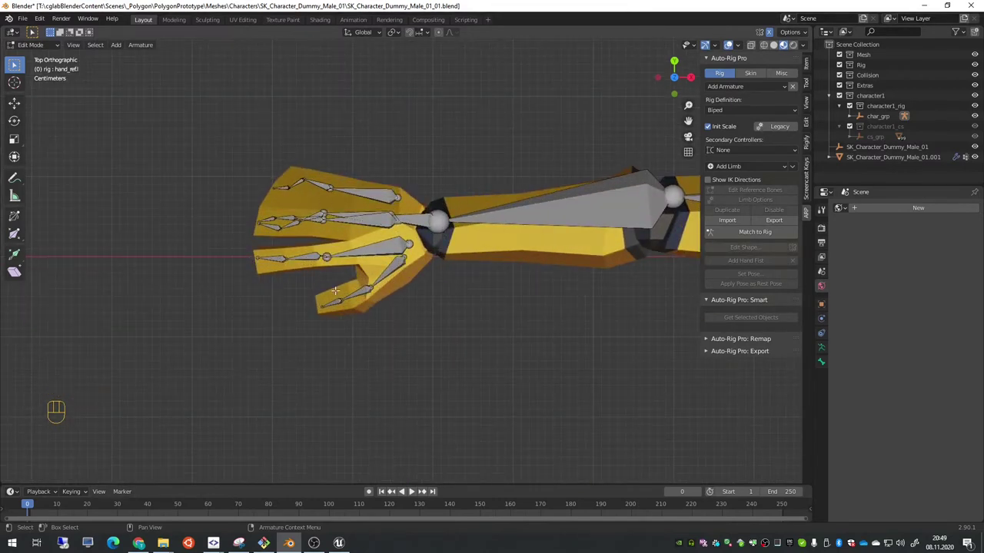
scroll("up", 3)
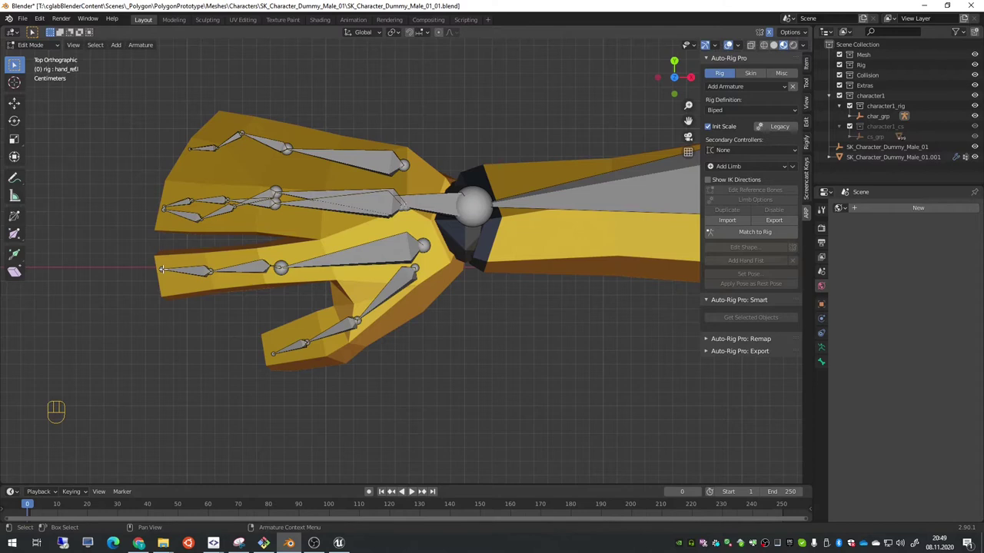
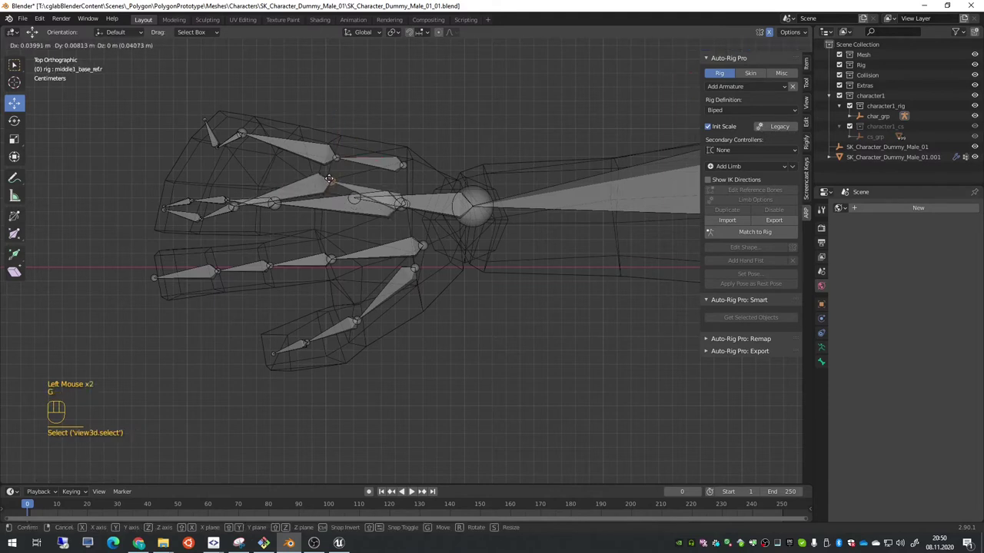
- Move the middle finger's base reference bone into line with the mesh finger
key("g")
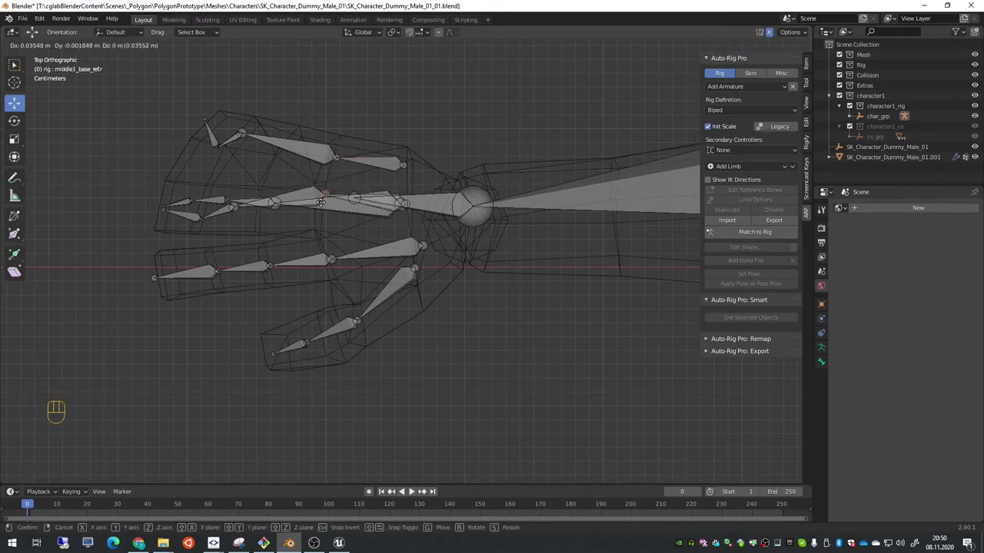
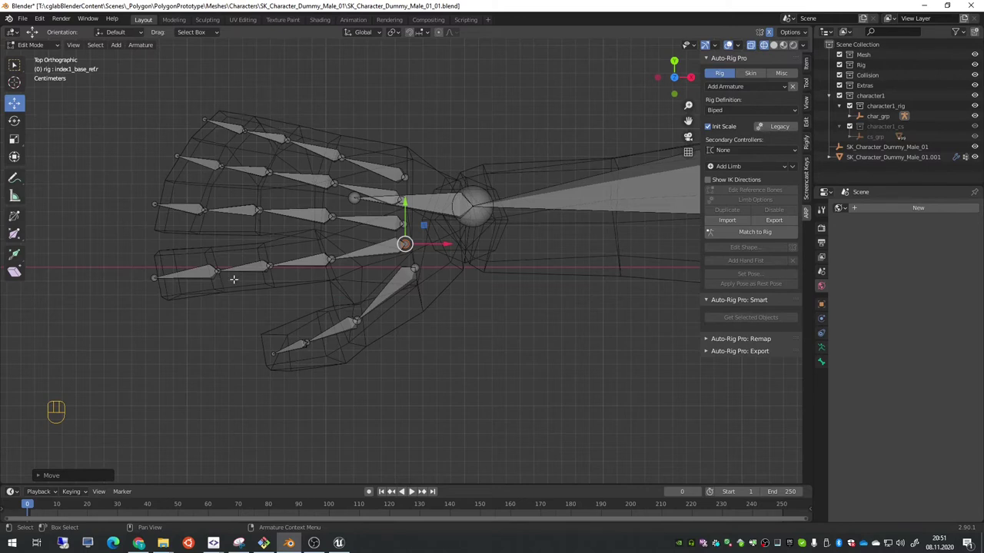
- Check the finger bone heights from the front view, then return to the top view of the hand
key("KP_1")
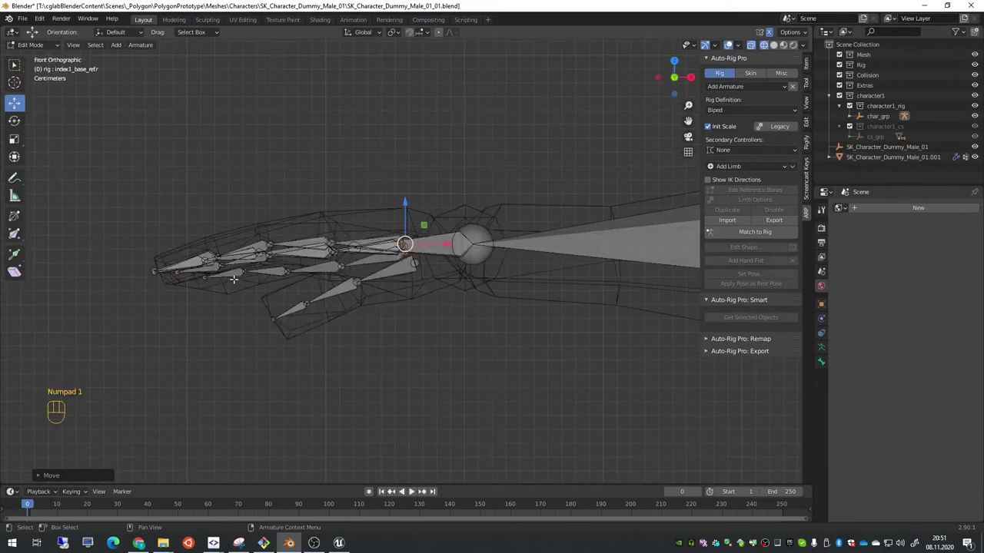
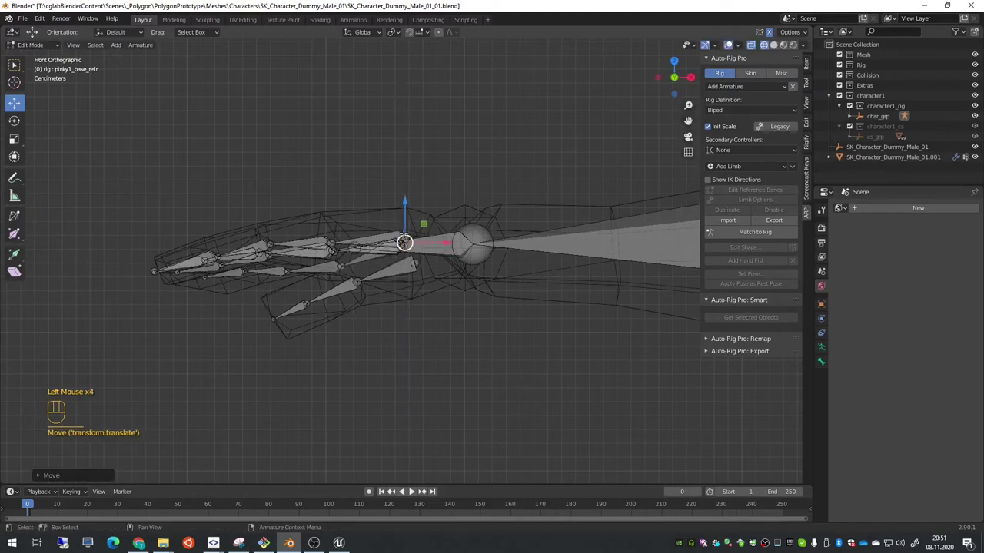
key("KP_7")
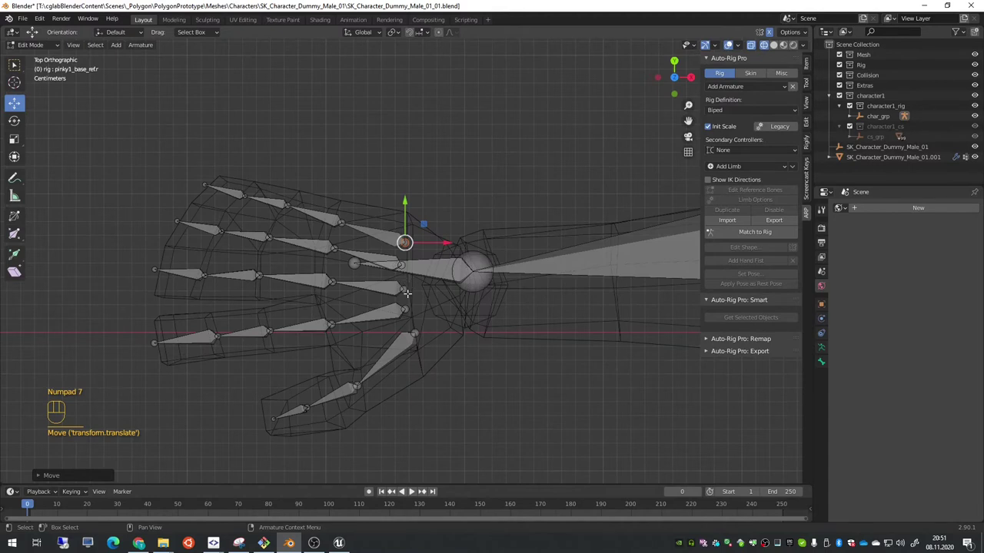
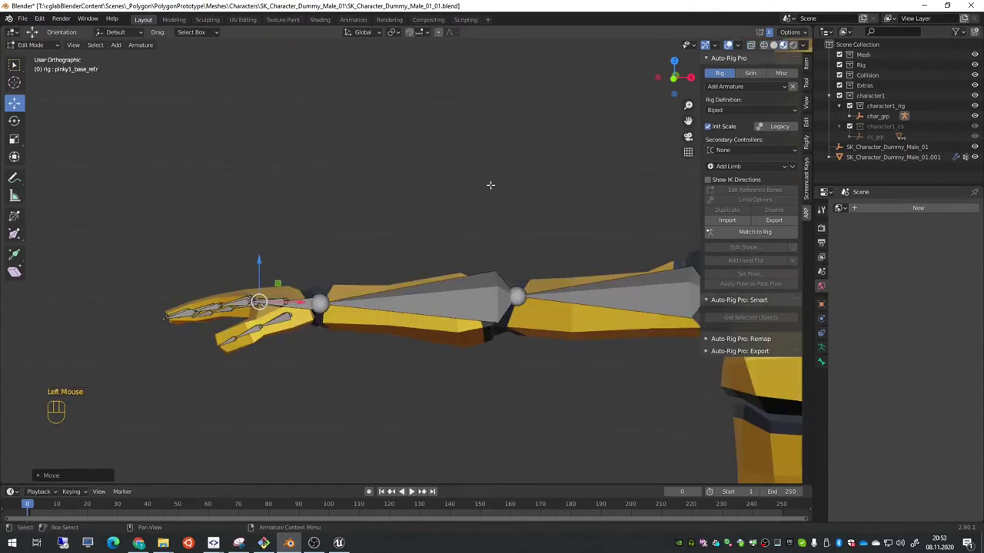
- View the outstretched arm from above to line the hand bones up with the arm mesh
key("KP_7")
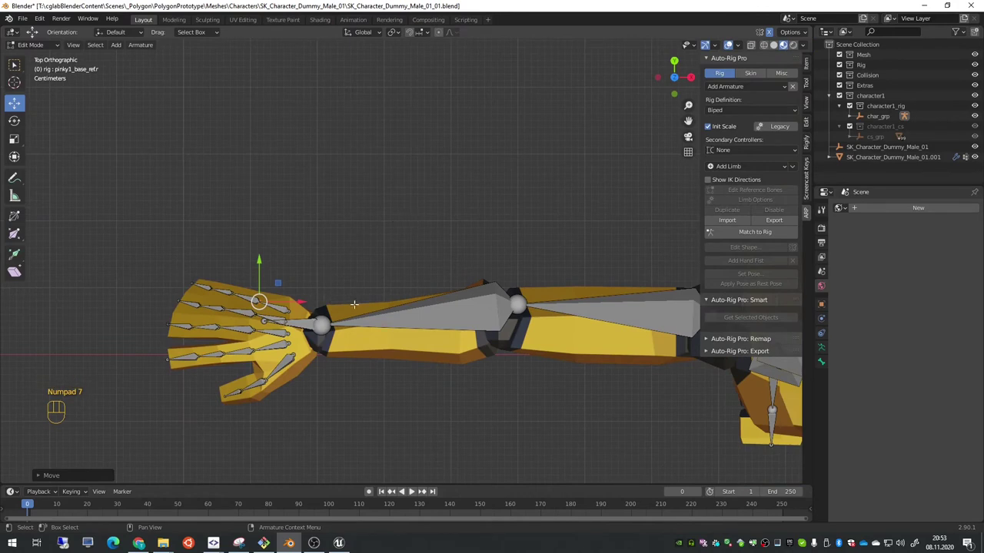
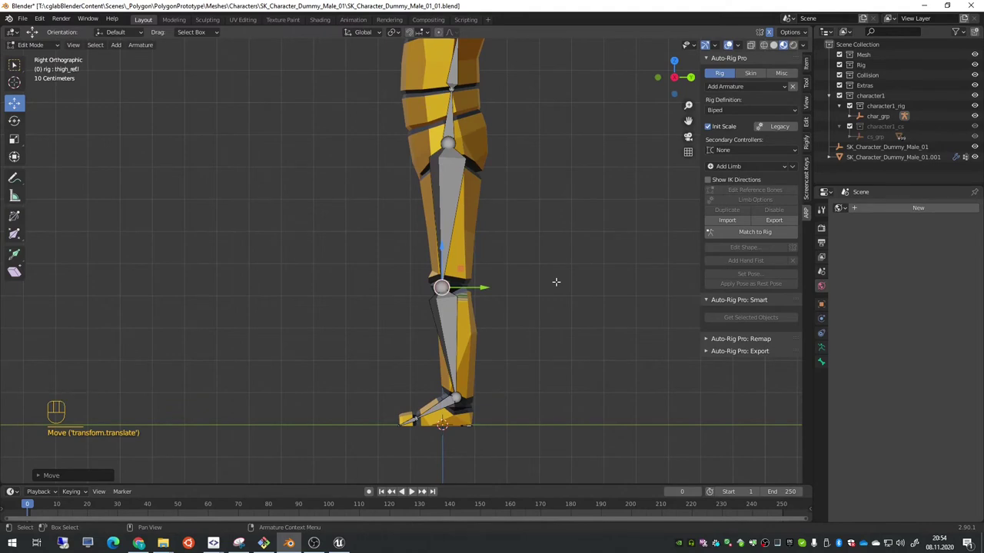
- Zoom in on the knee to place the thigh_ref joint, then zoom back out
scroll("up", 3)
scroll("up", 3)
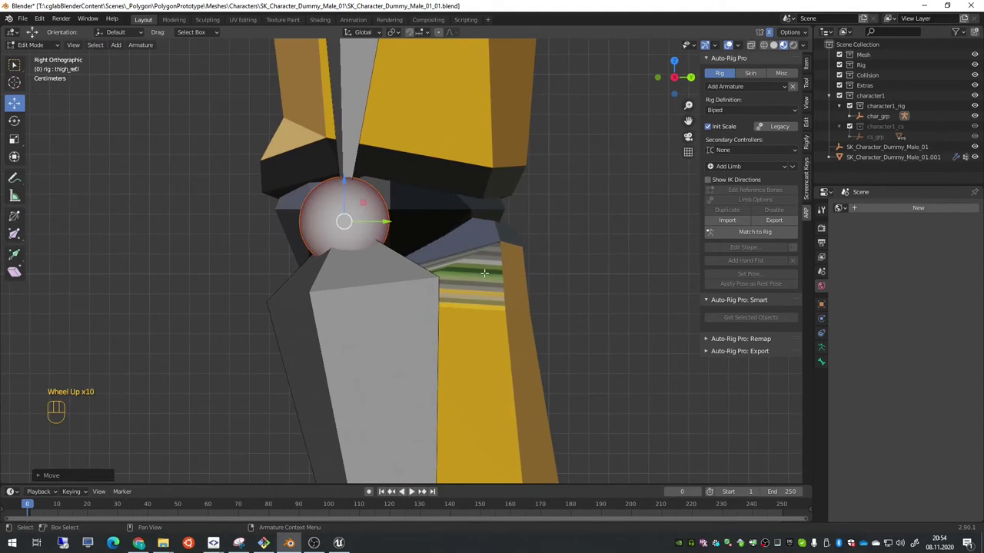
scroll("down", 3)
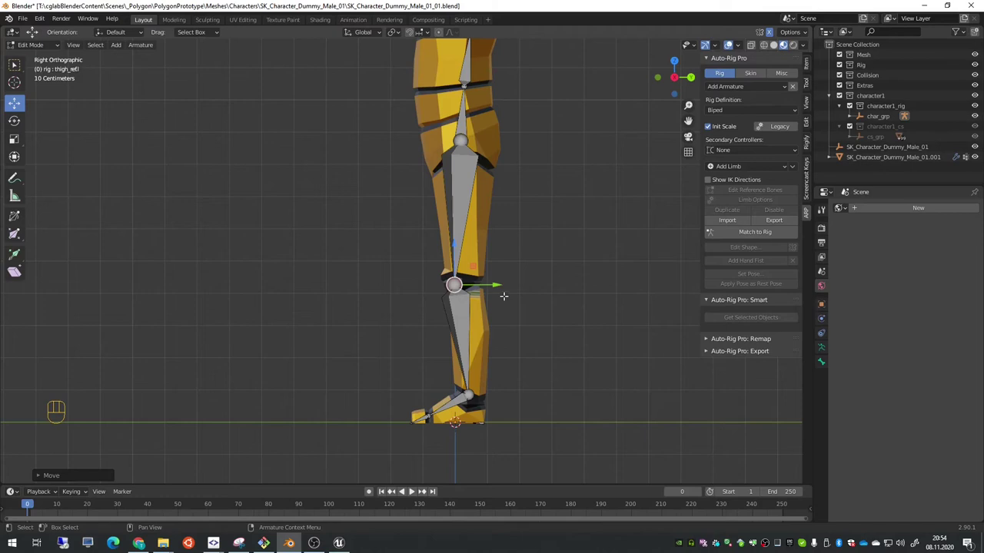
- View the whole reference skeleton from the front before saving
key("KP_1")
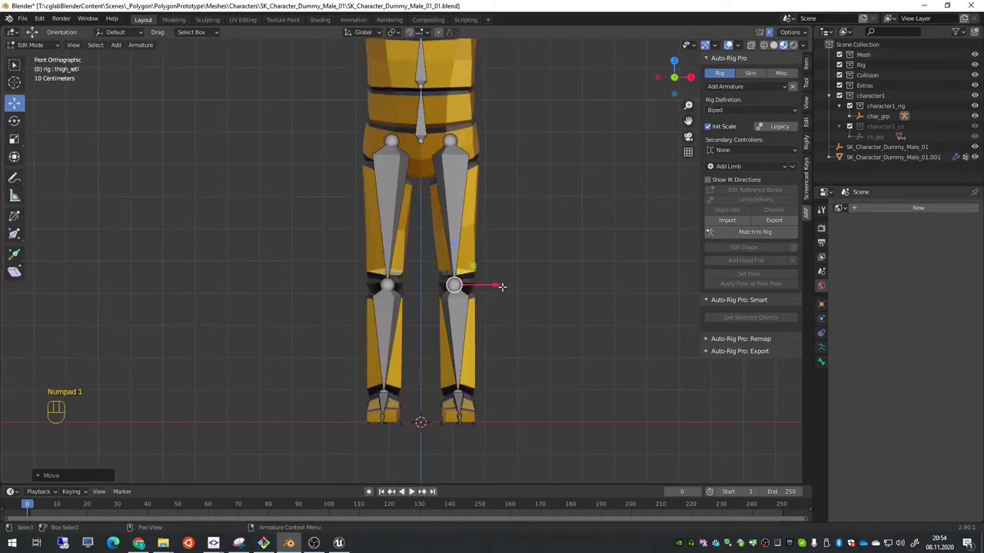
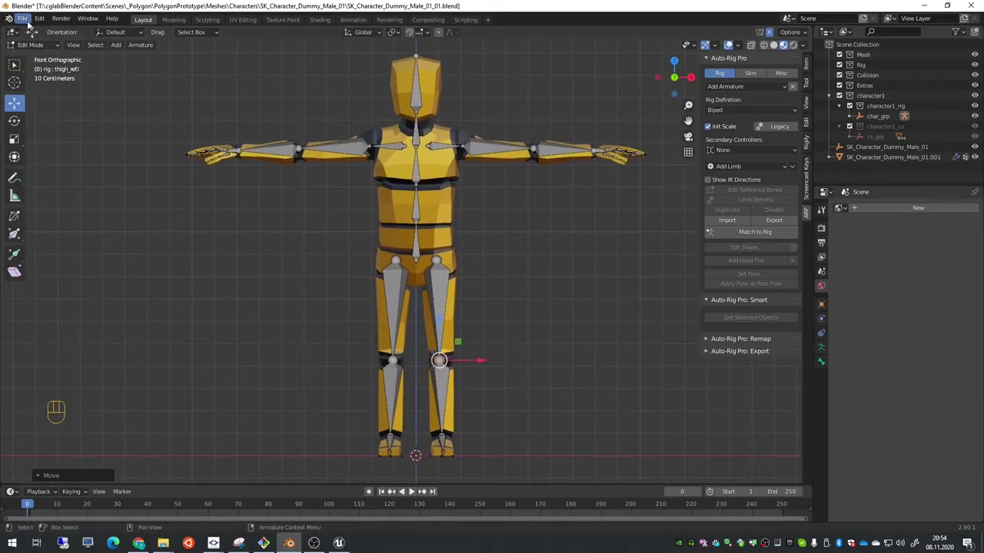
- Save the scene as the new version SK_Character_Dummy_Male_01_02.blend
left_click_drag(28, 23, 481, 223)
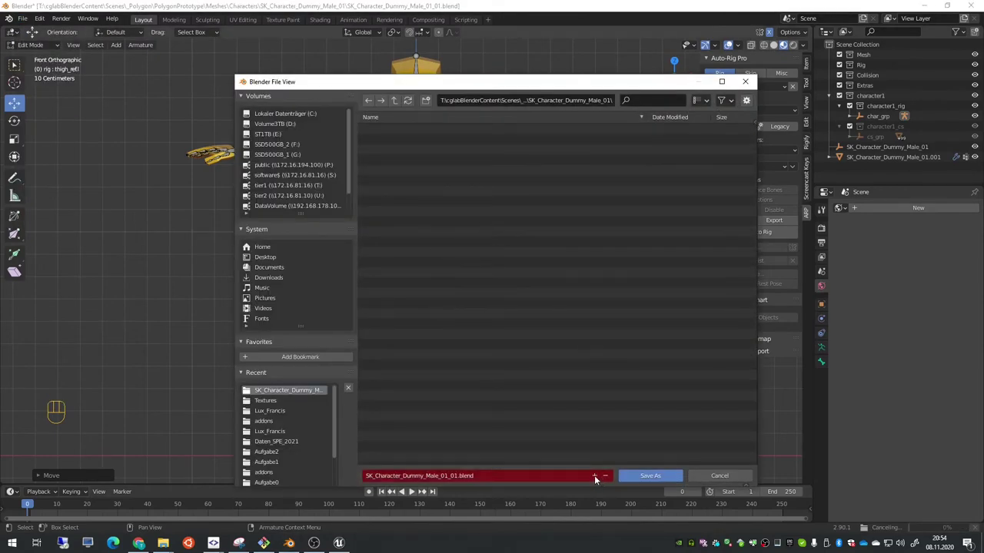
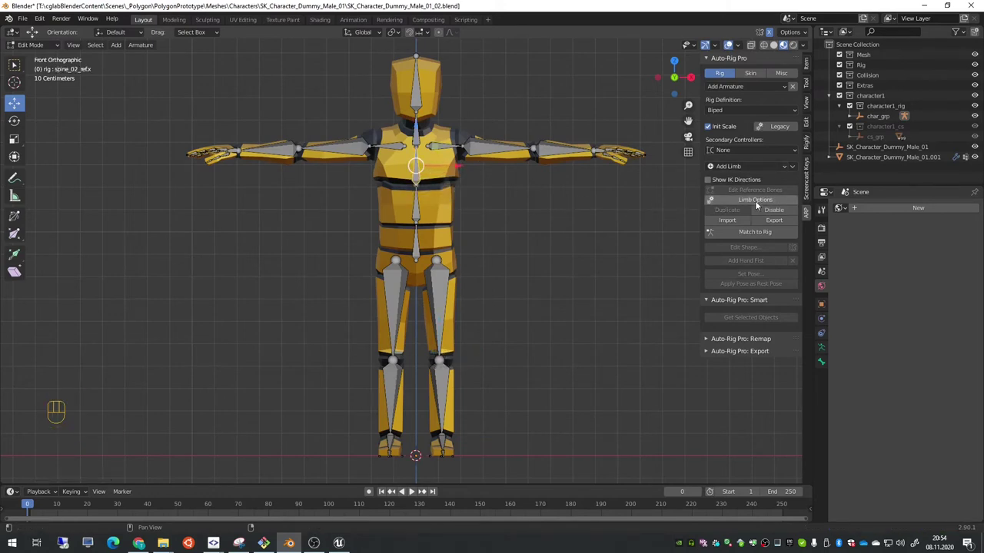
- Run Match to Rig in Auto-Rig Pro's Rig tab and save with Ctrl+S
left_click_drag(756, 203, 794, 276)
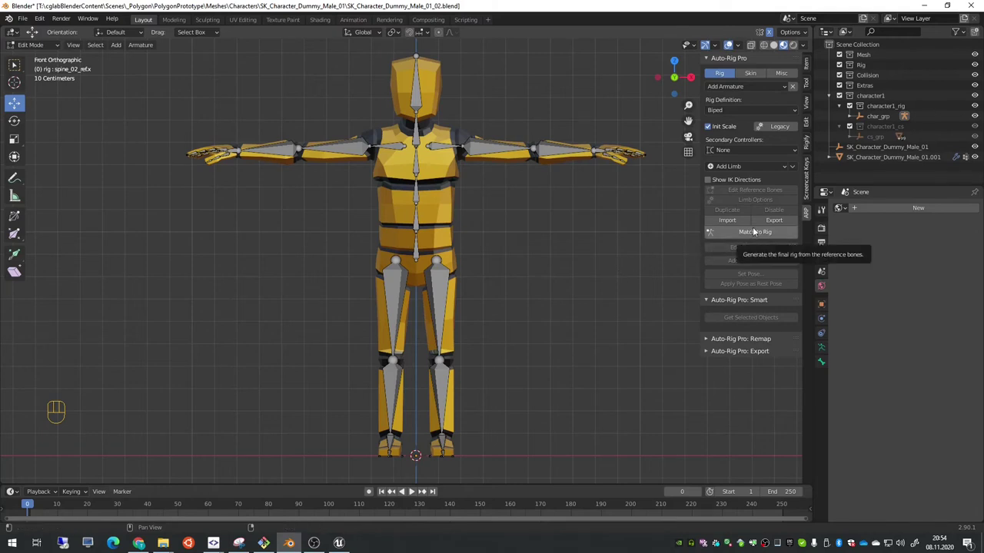
left_click(768, 221)
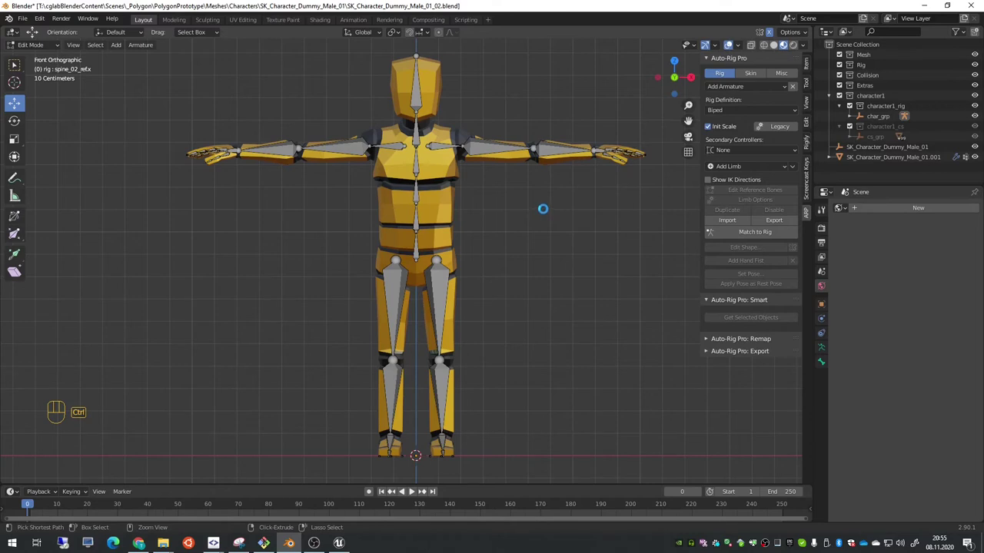
key("ctrl+s")
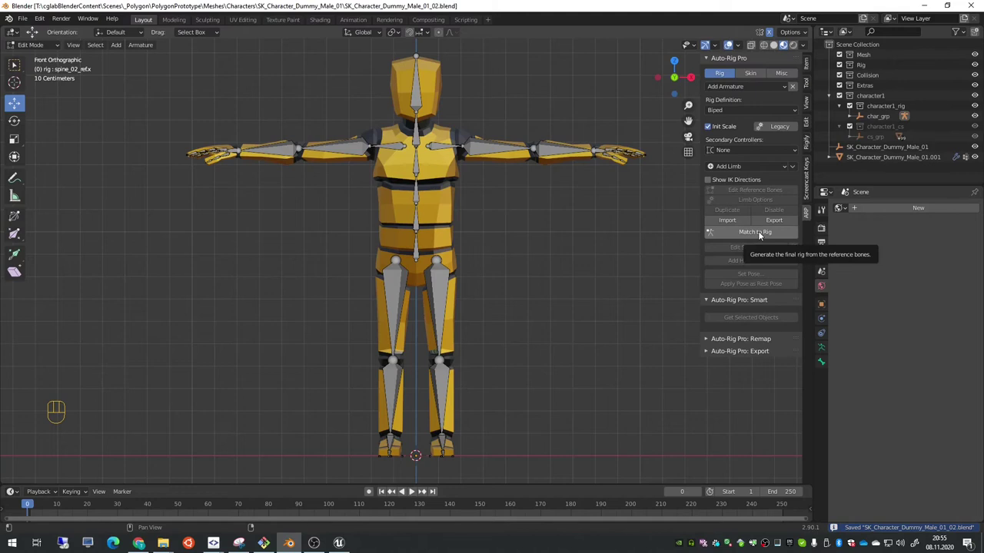
left_click_drag(762, 235, 555, 239)
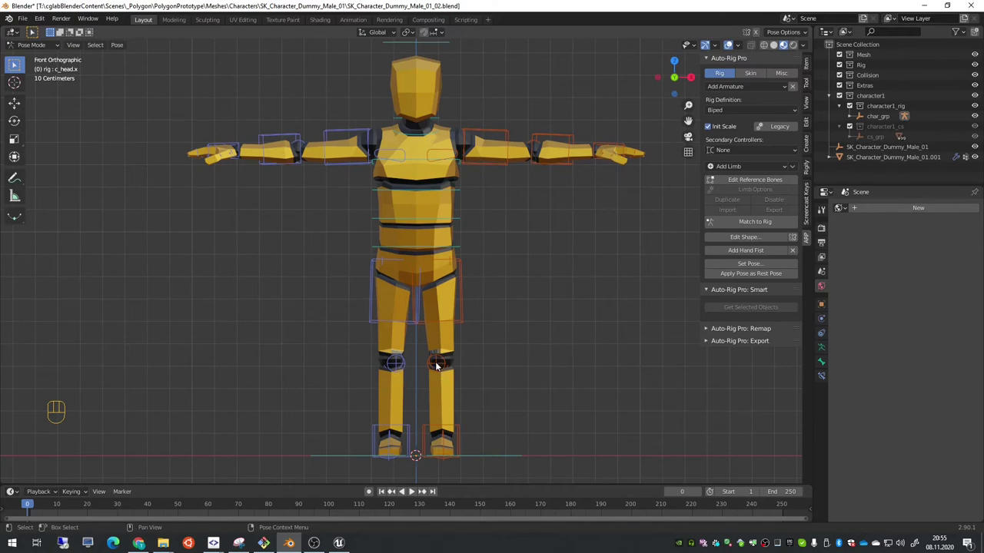
key("KP_1")
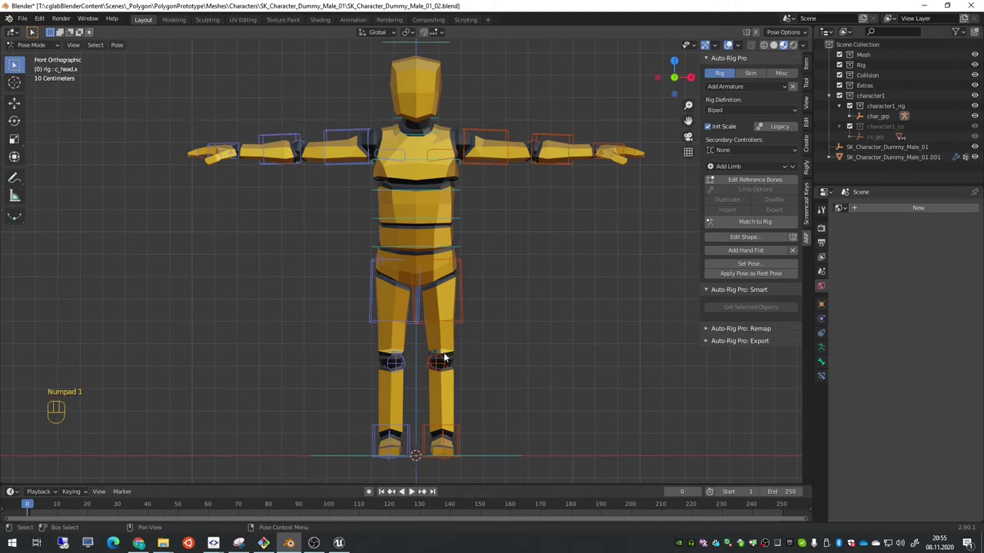
key("KP_7")
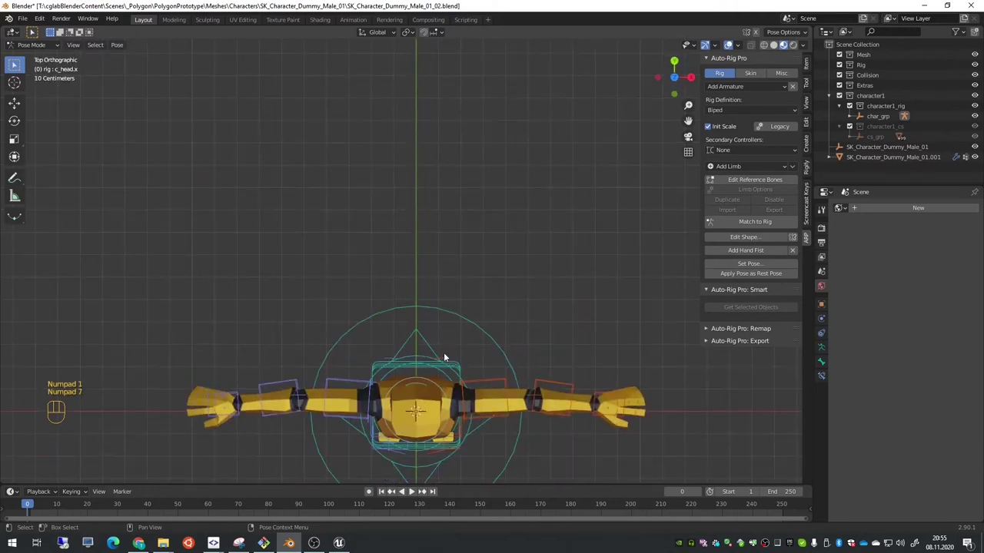
left_click_drag(495, 308, 487, 253)
left_click_drag(486, 262, 499, 54)
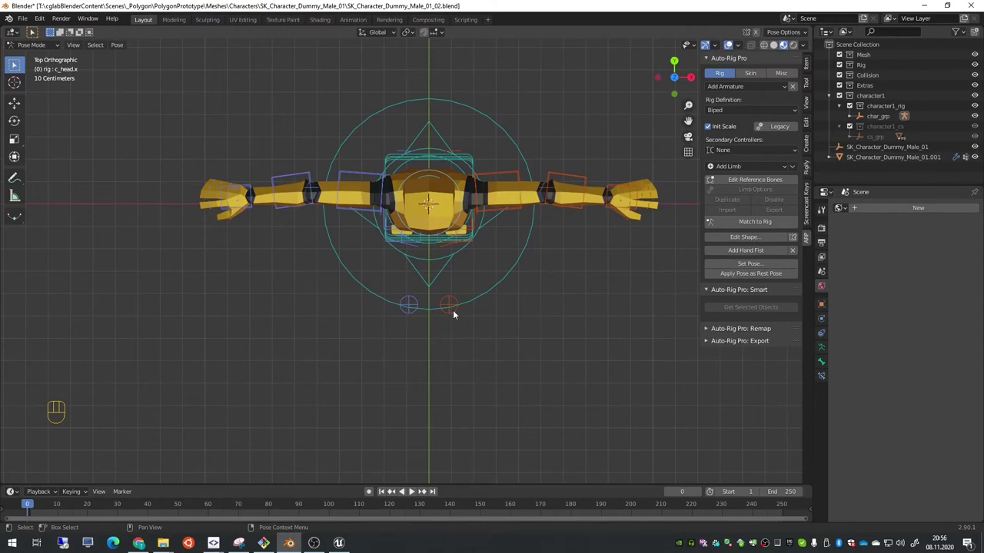
key("KP_3")
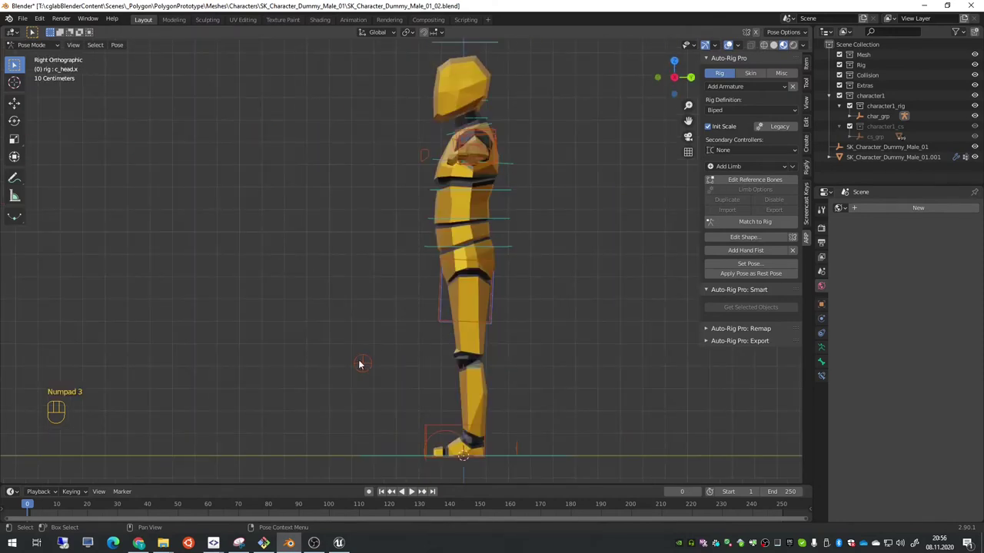
left_click(445, 424)
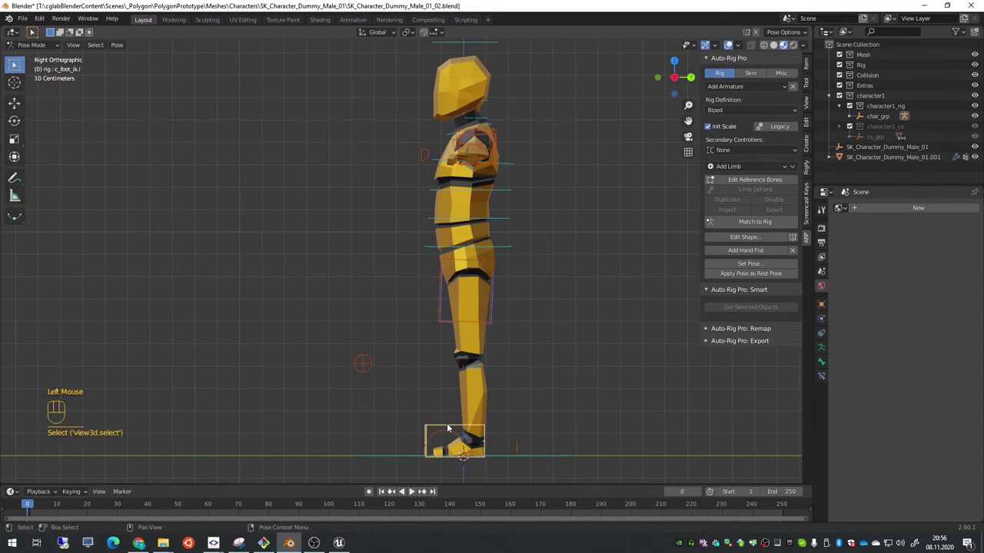
key("g")
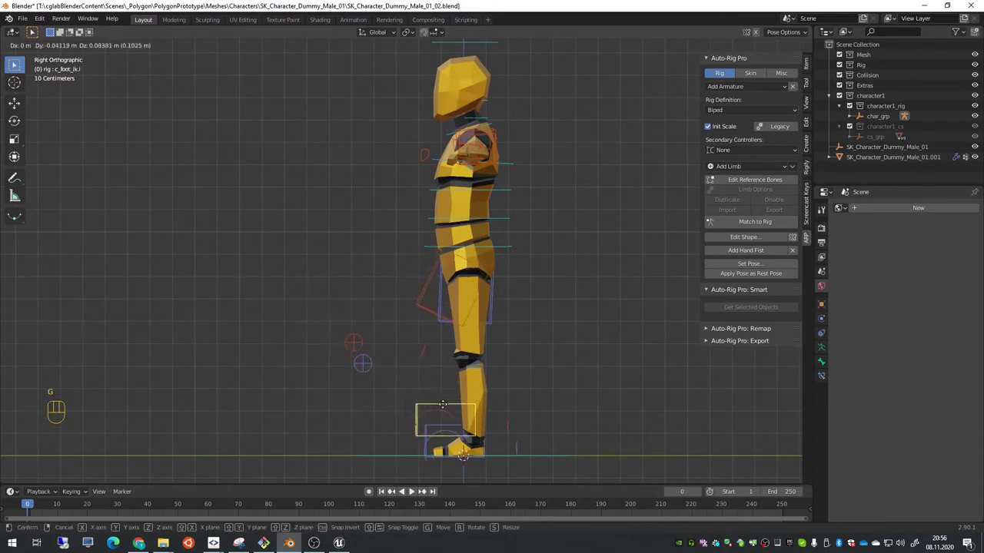
right_click(411, 489)
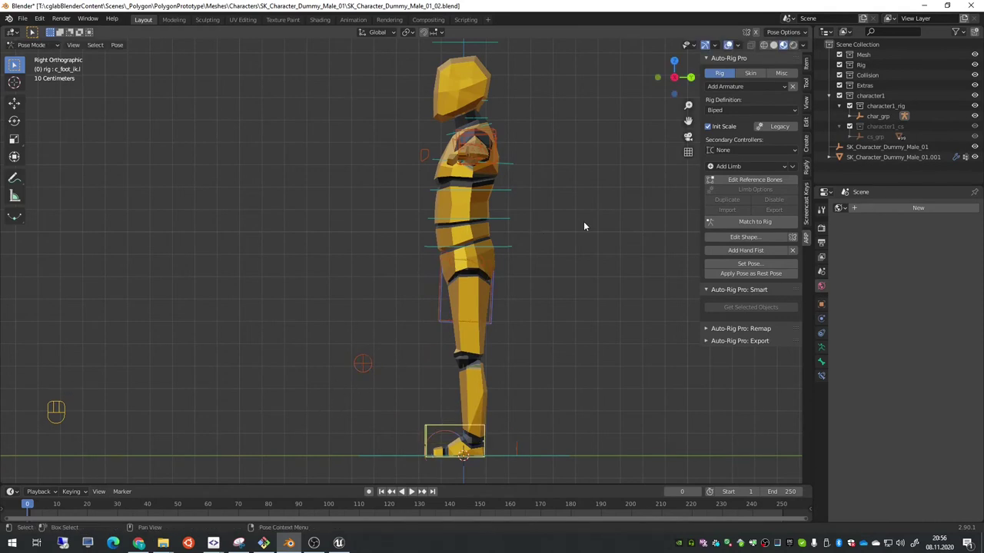
key("KP_1")
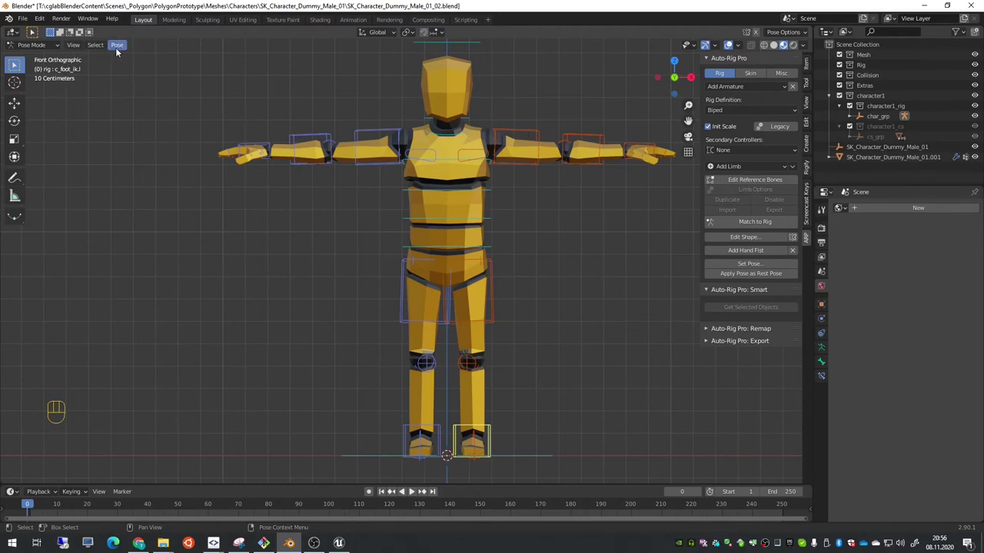
- Bring up the Pose menu over the generated control rig
left_click(411, 490)
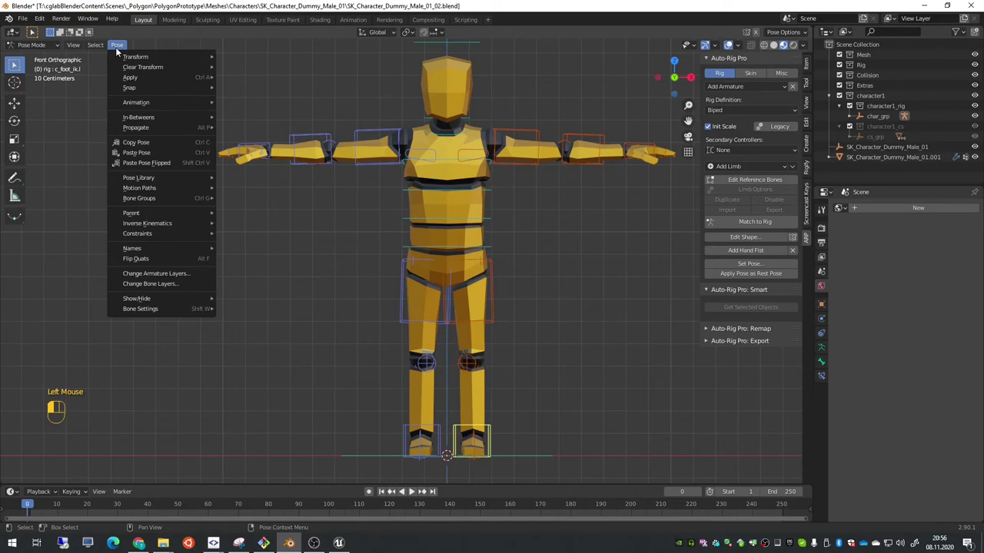
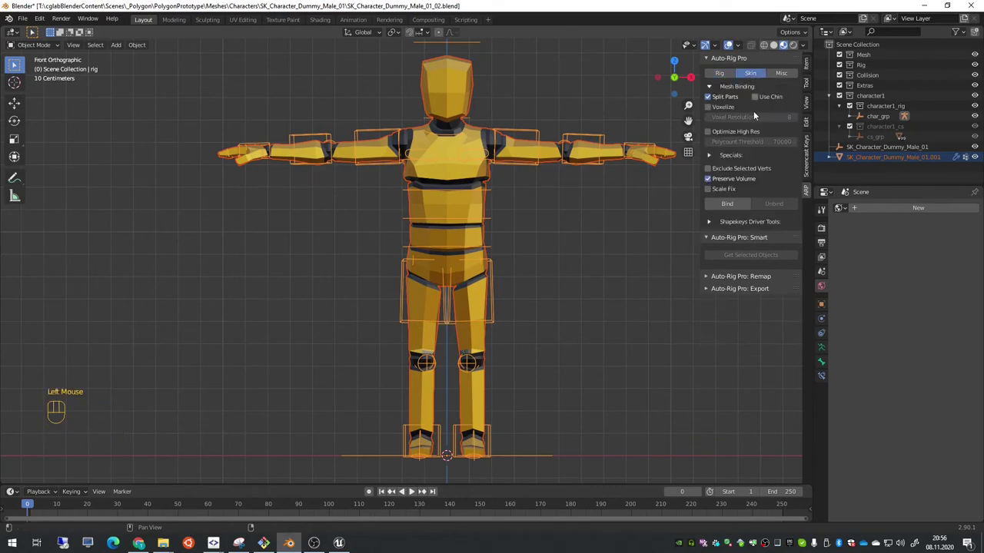
- Bind the dummy mesh to the rig with Preserve Volume off and show its transform values
left_click(412, 489)
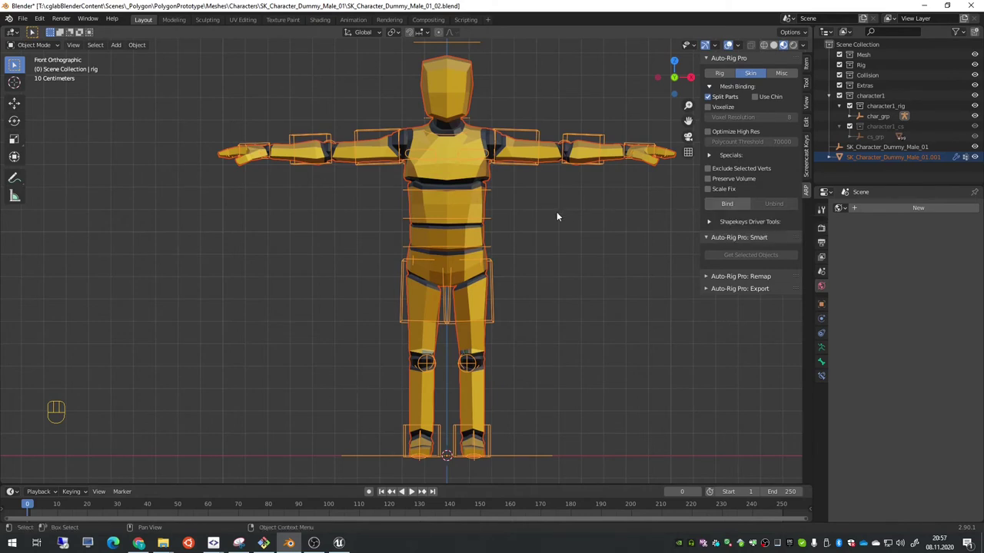
left_click(411, 490)
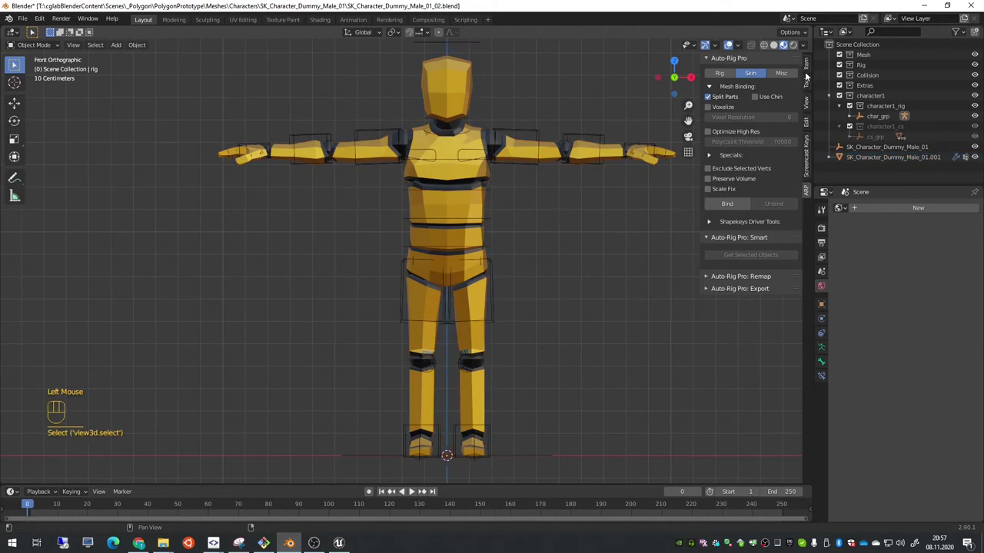
left_click(411, 490)
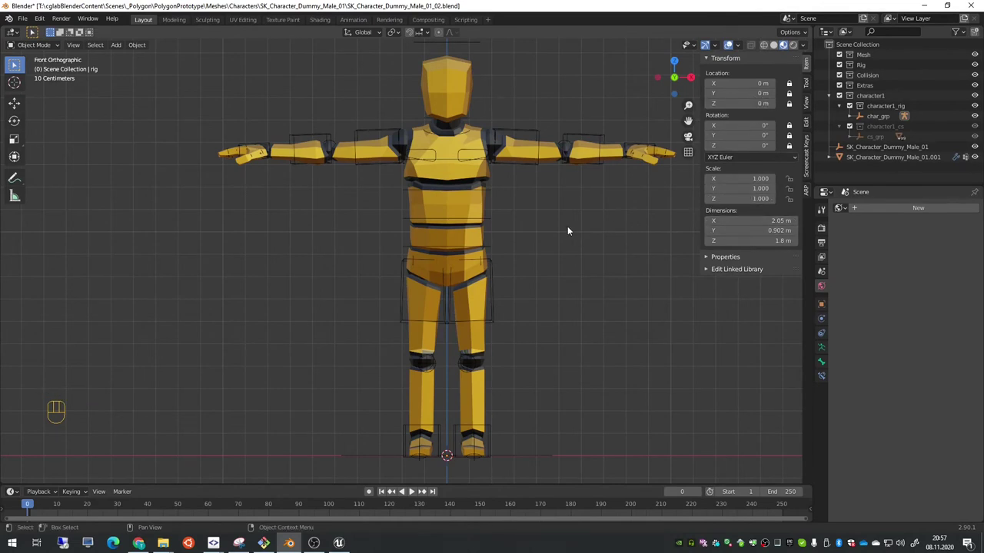
- Apply the dummy mesh's scale to 1.000 on every axis, undoing once to verify dimensions stay
left_click(411, 489)
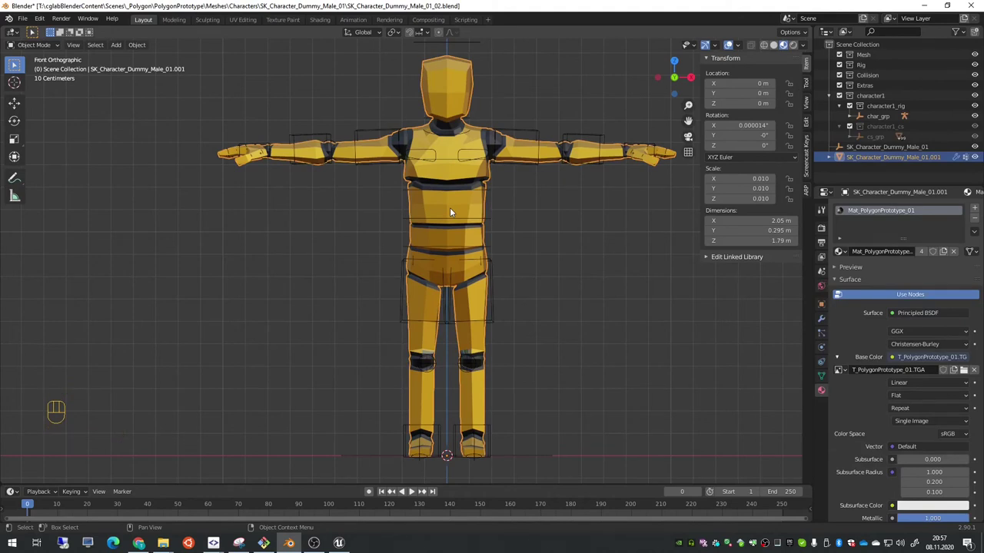
key("ctrl+a")
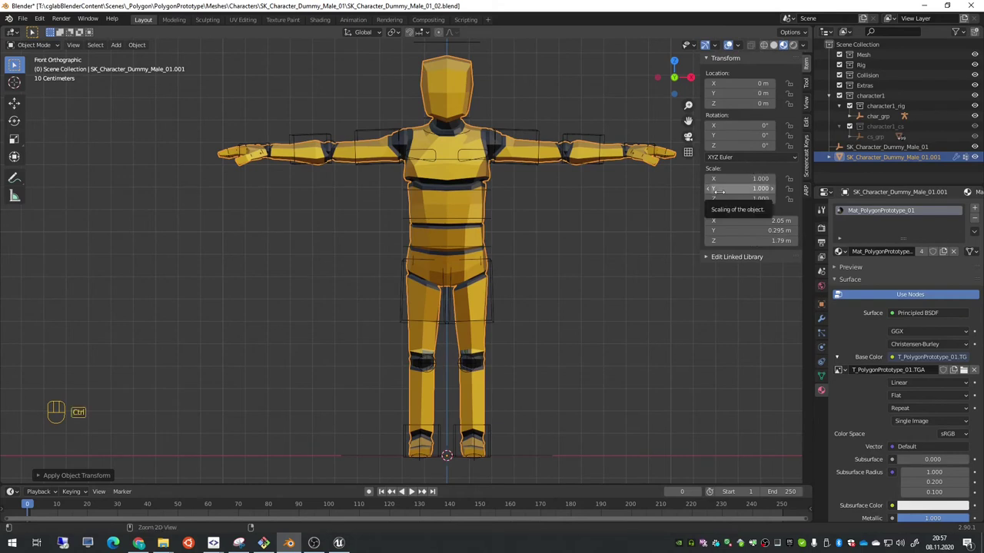
key("ctrl+z")
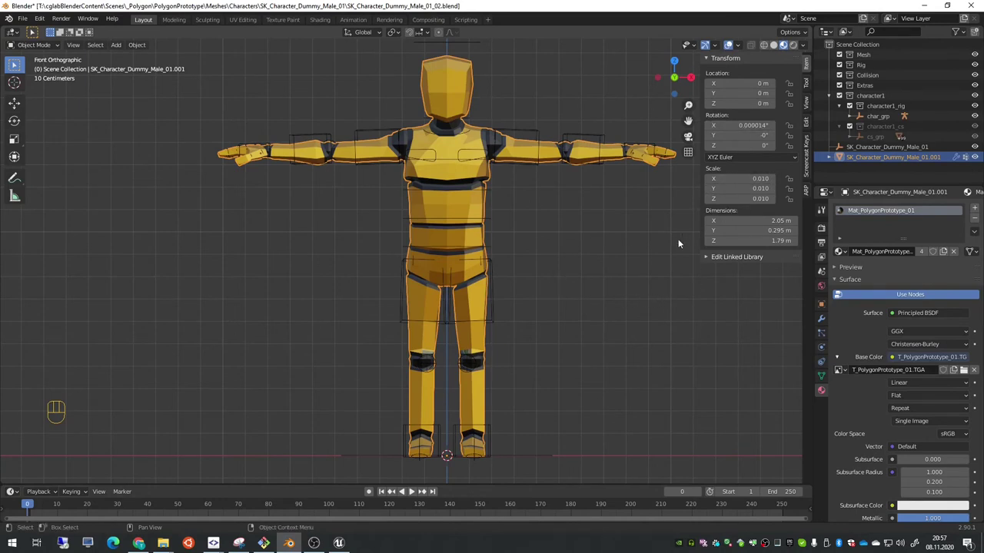
key("ctrl+a")
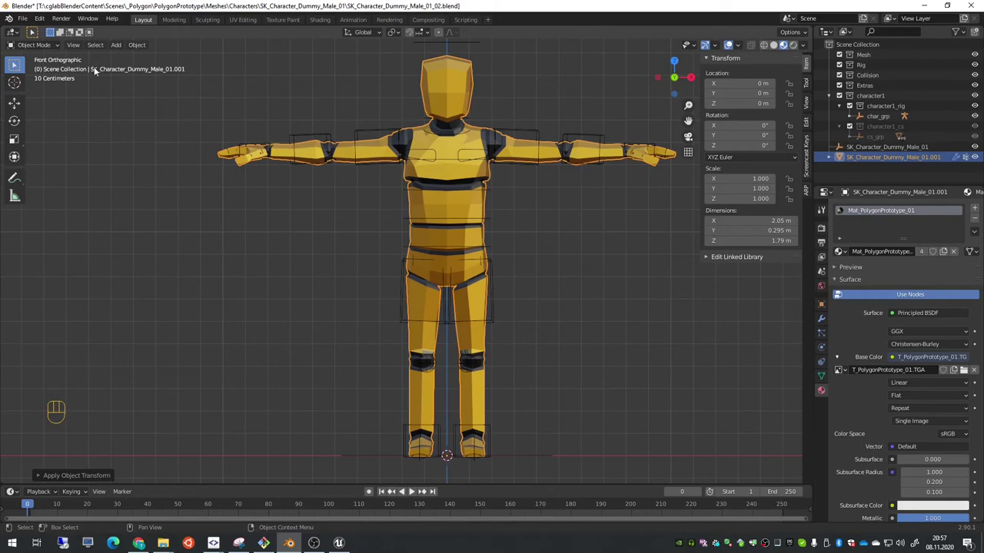
- Save an incremented copy as SK_Character_Dummy_Male_01_03.blend
left_click_drag(24, 25, 72, 98)
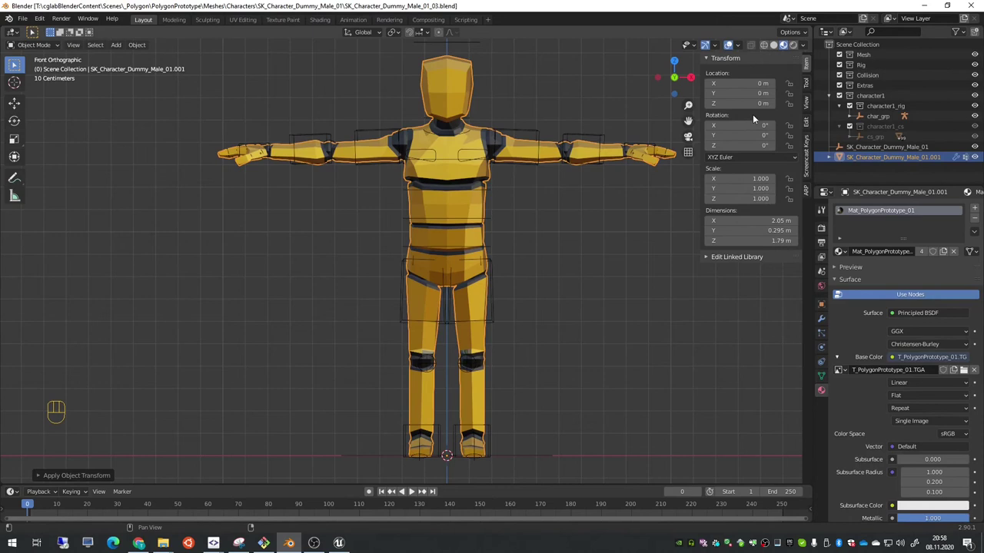
- Bind the dummy mesh to the Auto-Rig Pro rig via Skin > Bind, then keep only the rig selected
left_click(808, 191)
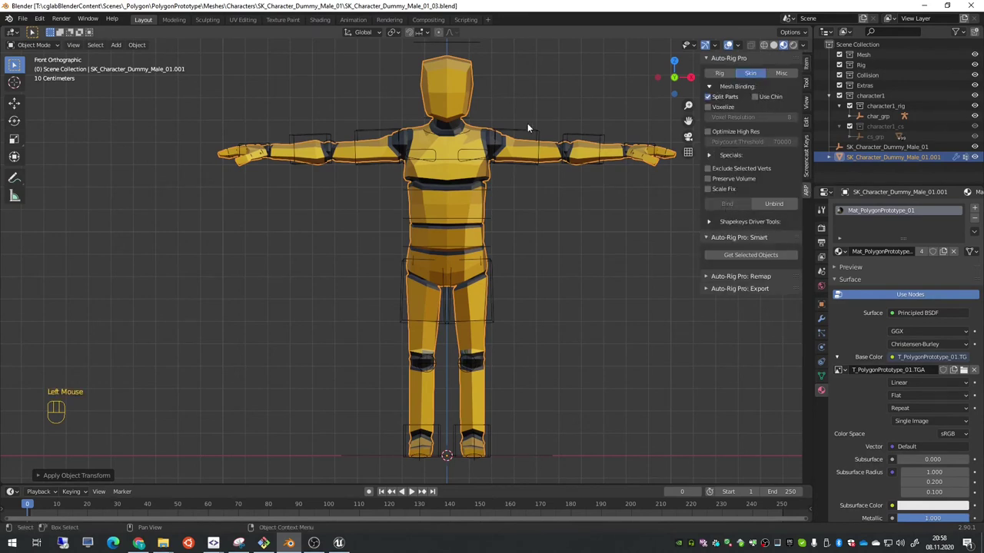
left_click(551, 150)
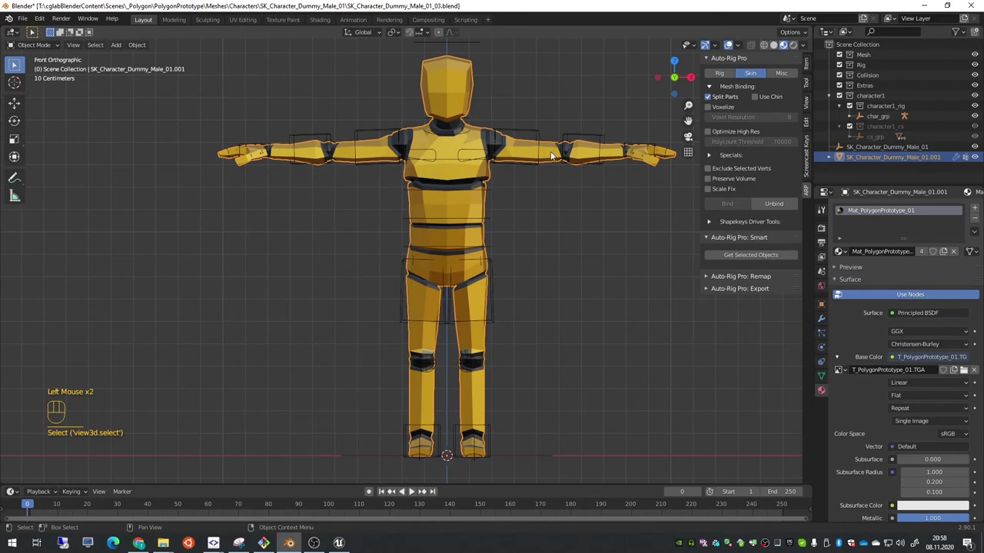
left_click(538, 133)
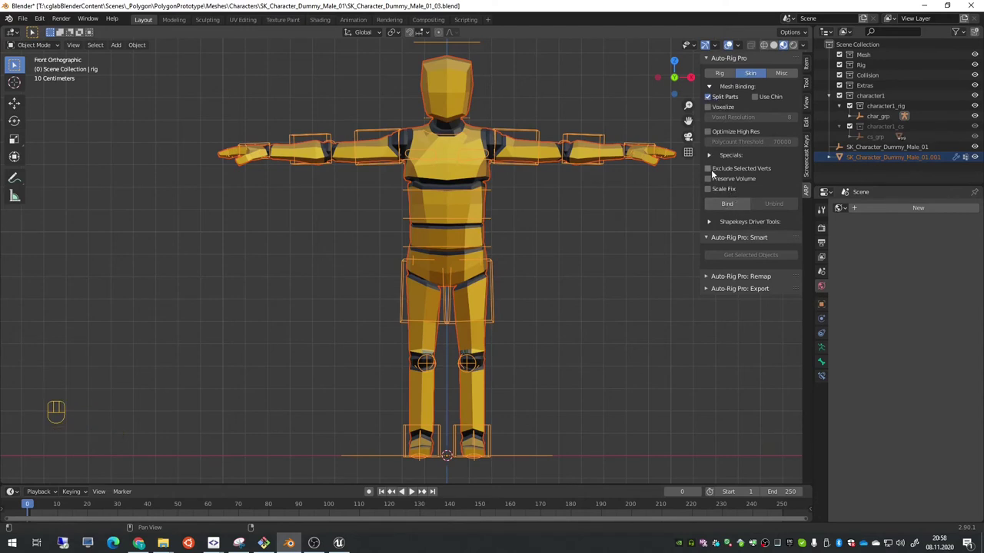
left_click_drag(724, 207, 592, 217)
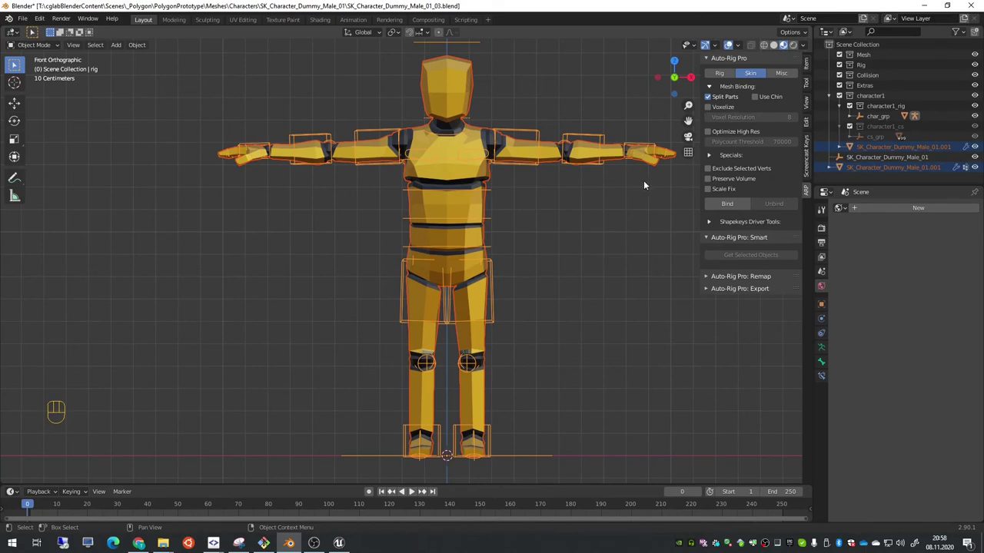
left_click(634, 146)
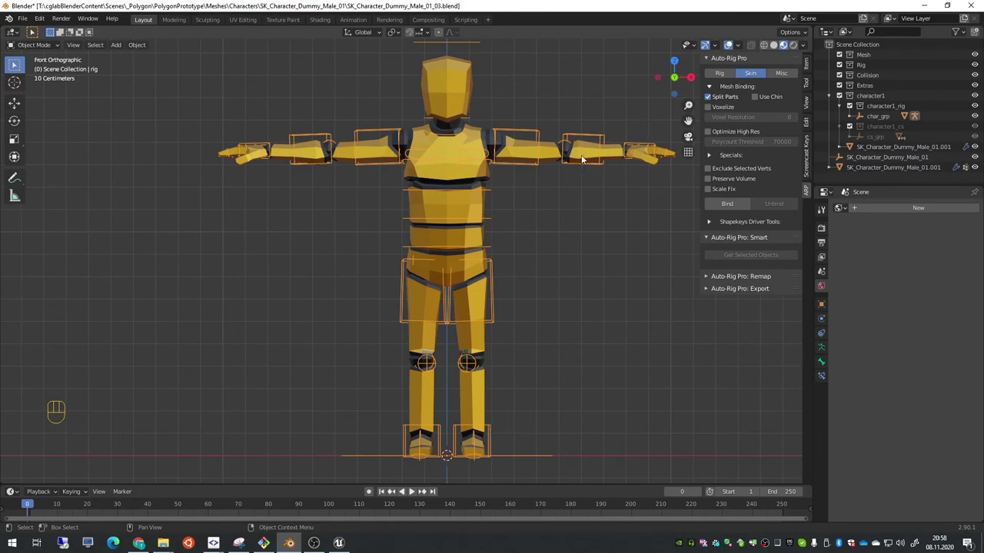
- In Pose Mode, test-move the left foot IK and left hand controls, cancelling back to T-pose
key("ctrl+Tab")
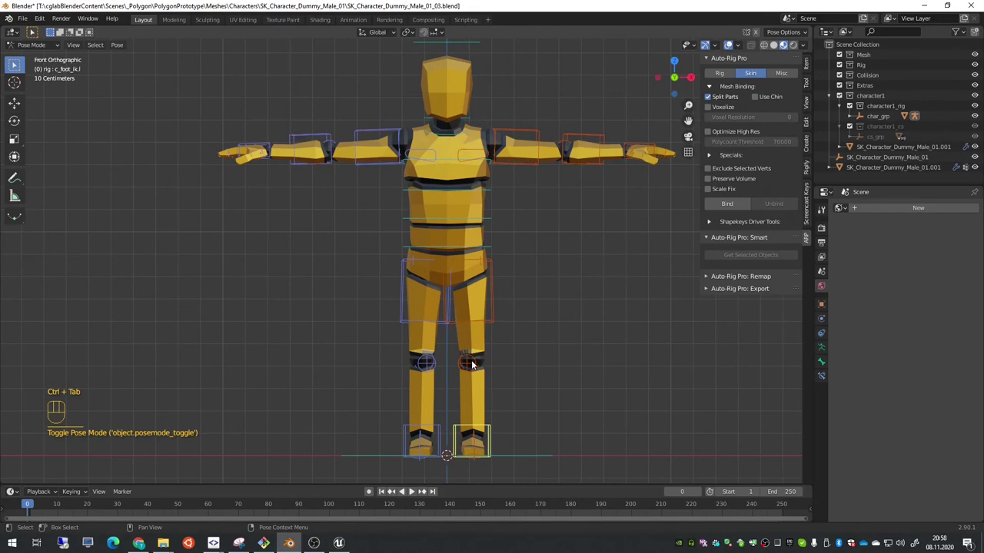
left_click(489, 432)
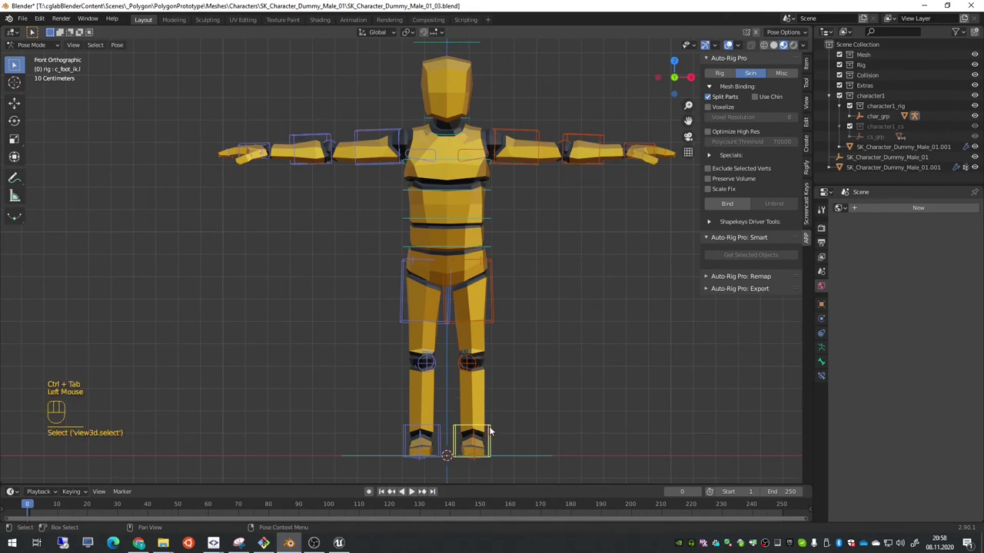
key("g")
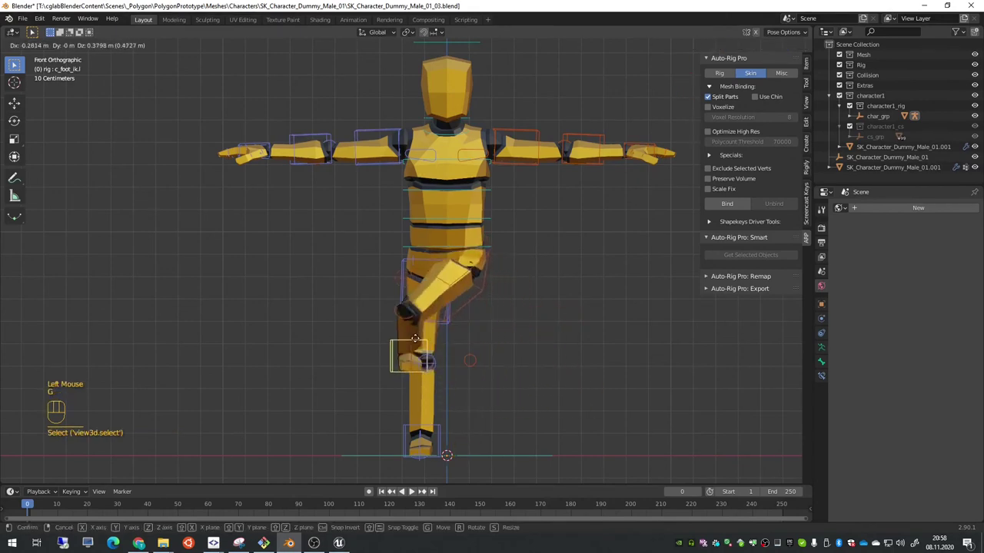
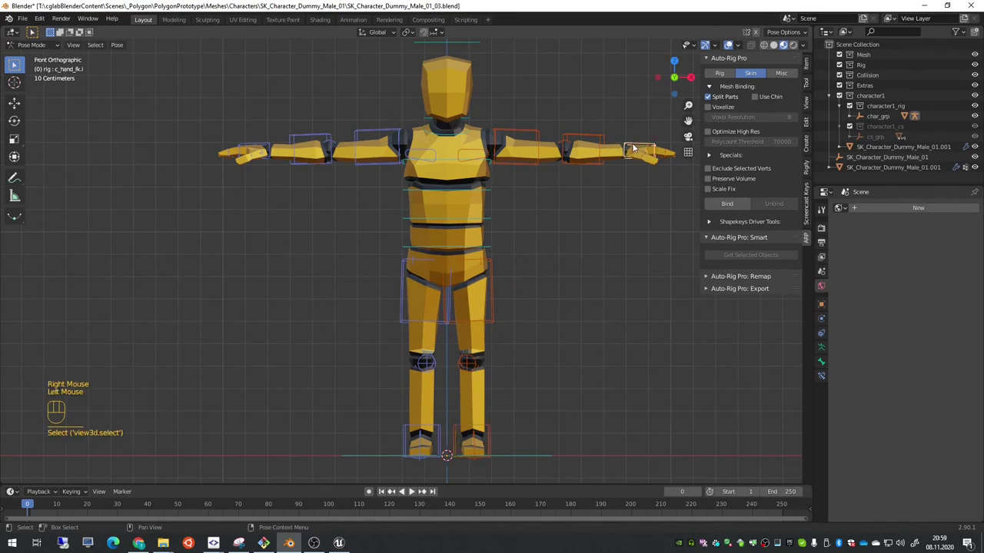
key("g")
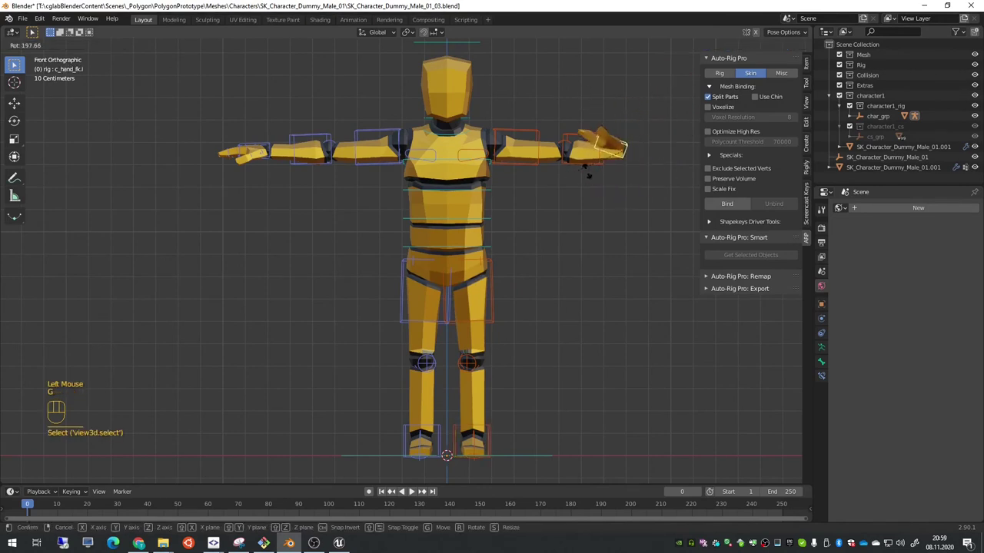
right_click(628, 132)
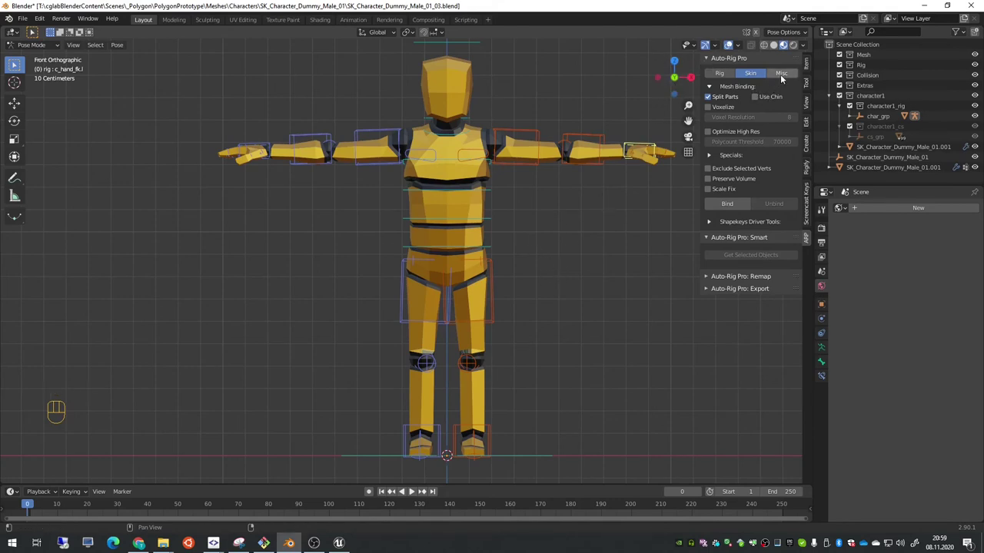
- Set IK-FK Switch to 0 for both hand controls in Rig Main Properties and test-move the left hand
left_click(807, 81)
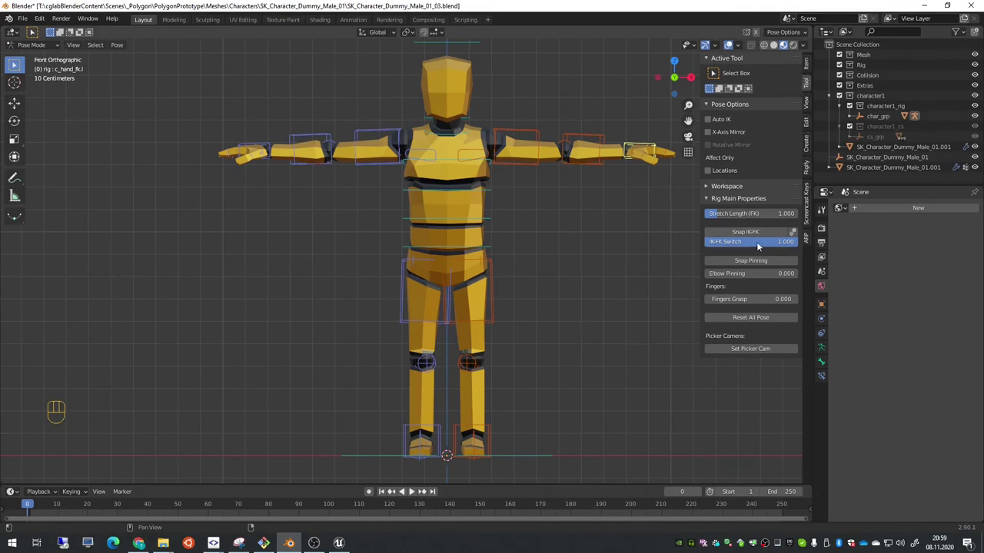
left_click(793, 244)
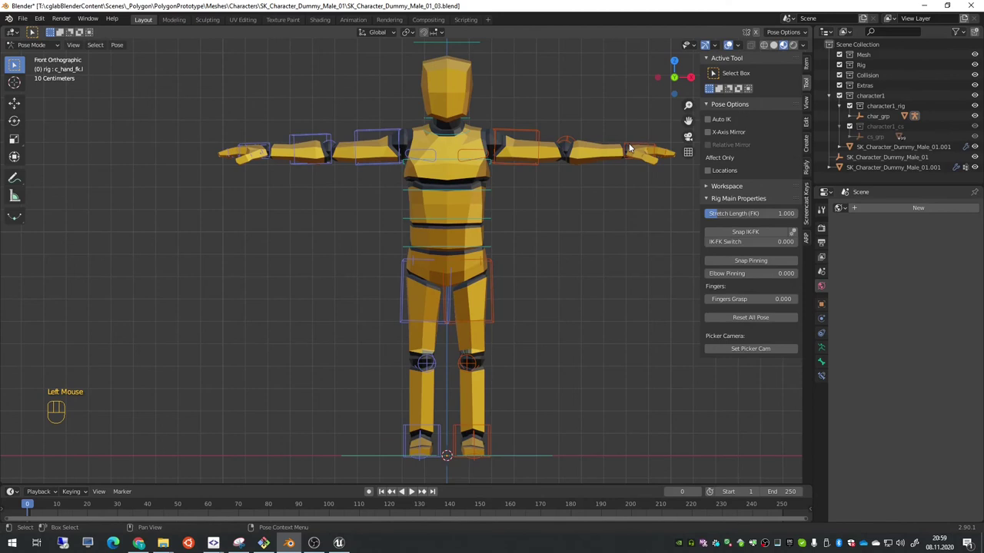
left_click(250, 147)
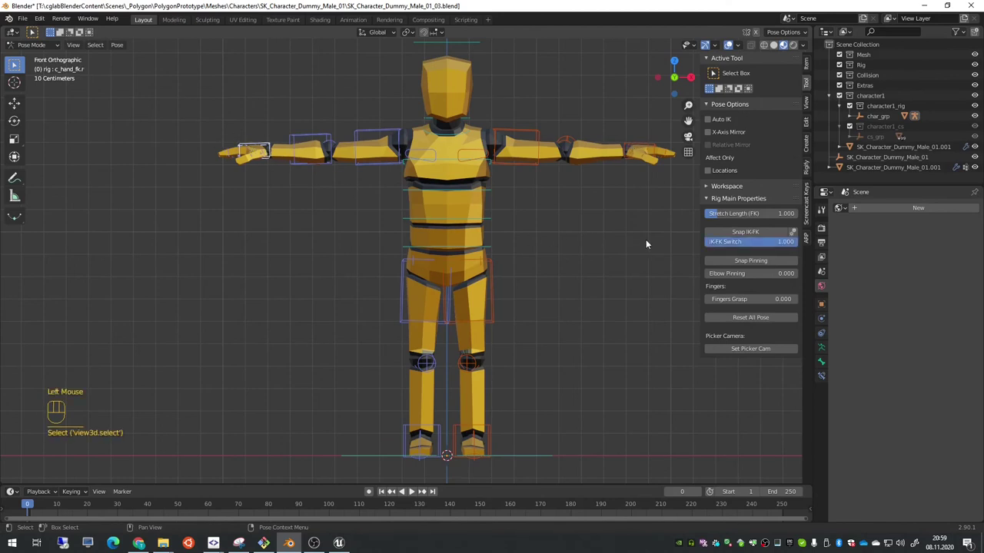
left_click_drag(787, 246, 688, 244)
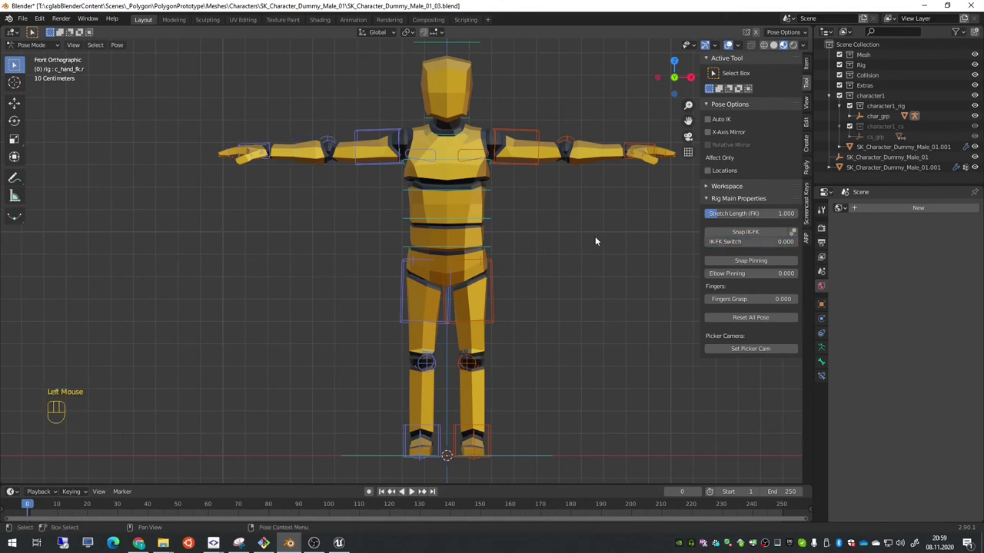
left_click(634, 145)
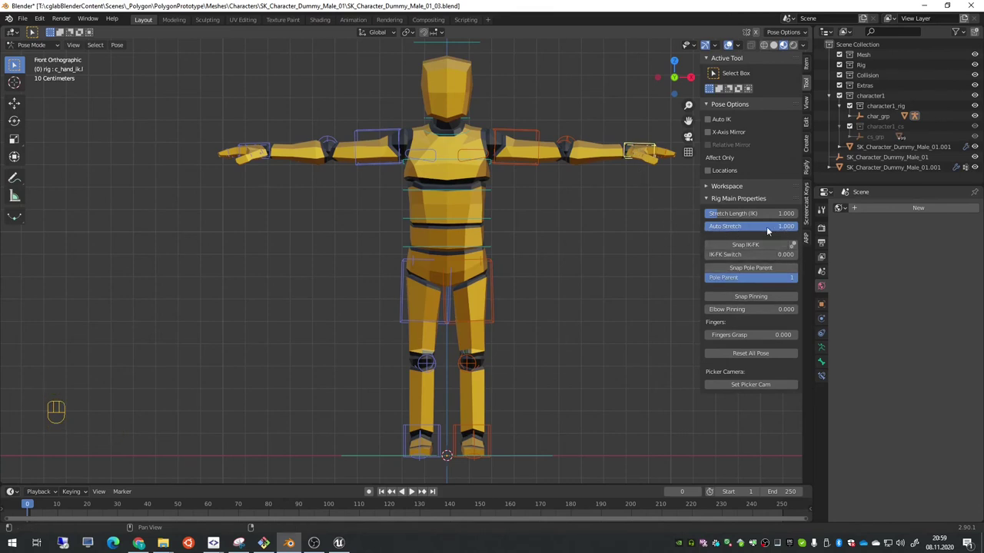
key("g")
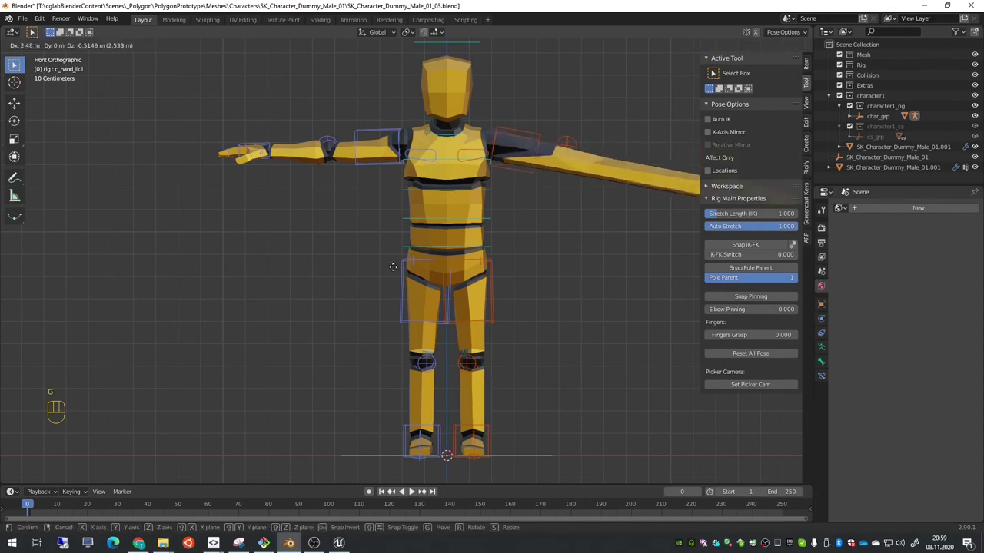
right_click(432, 188)
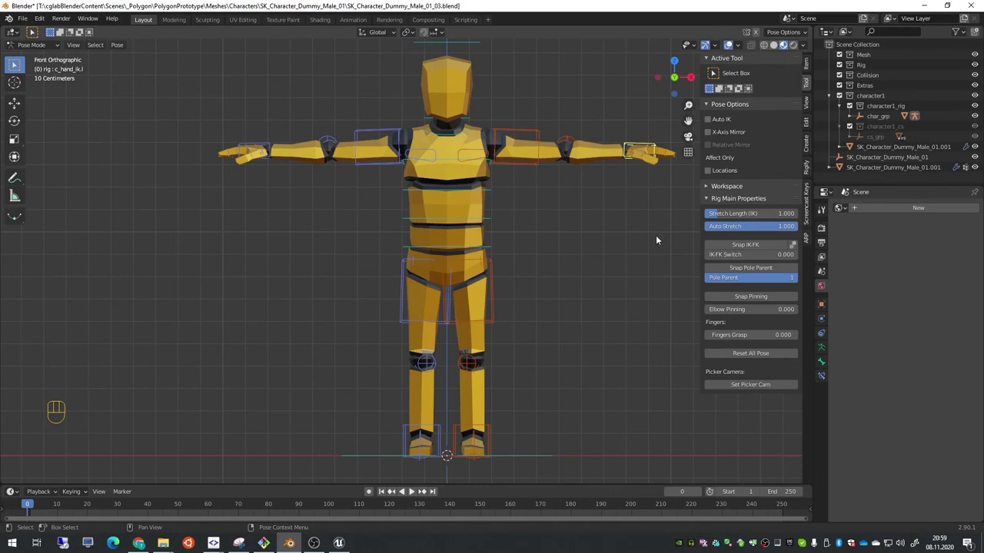
- Set Auto Stretch to 0 on both hand IK controls and verify the left elbow bends, returning to T-pose
left_click_drag(782, 231, 696, 228)
left_click(250, 144)
left_click(784, 230)
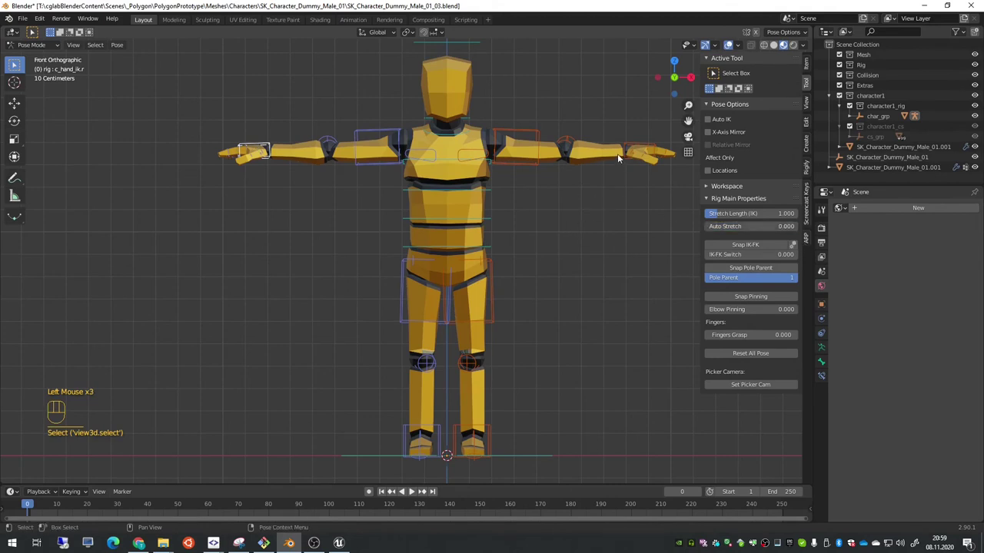
left_click(631, 145)
key("g")
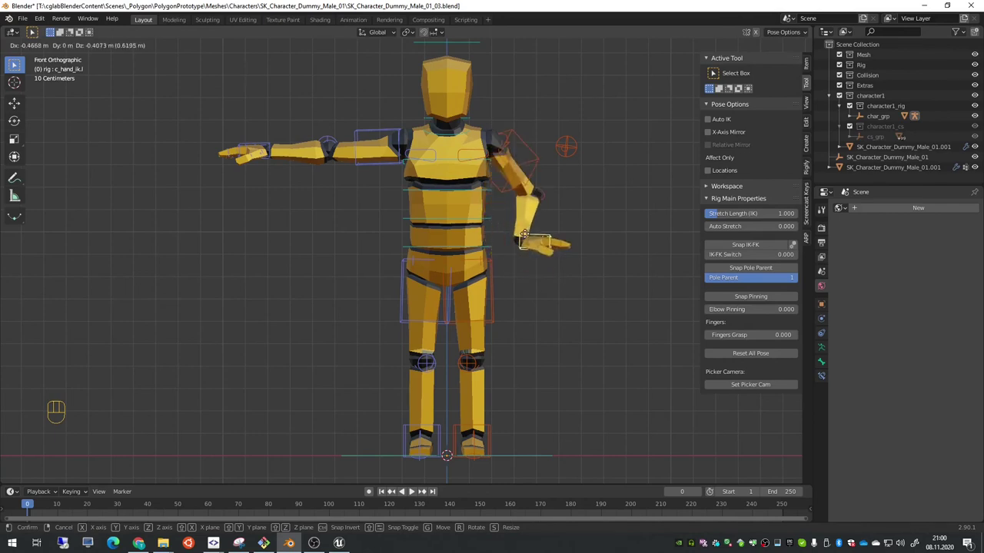
right_click(527, 234)
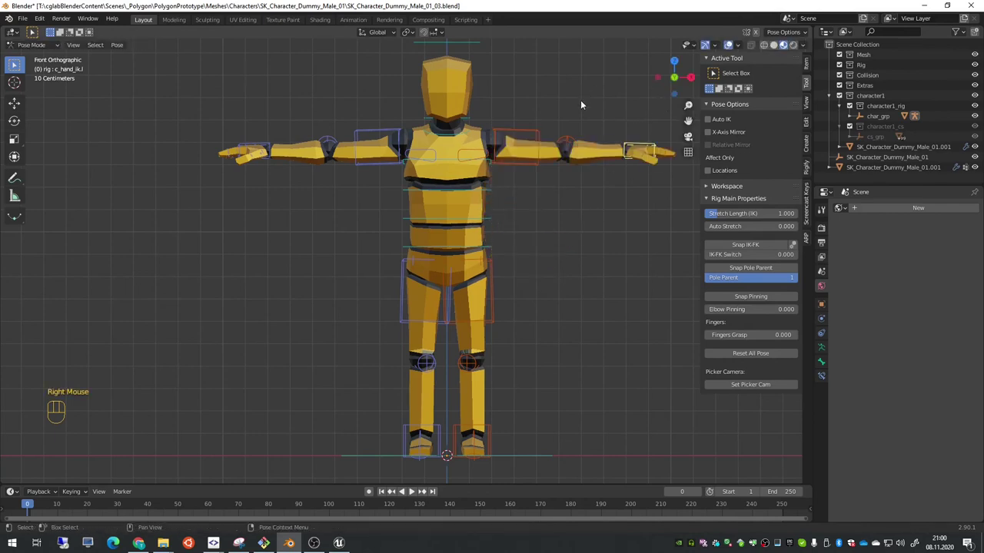
key("KP_7")
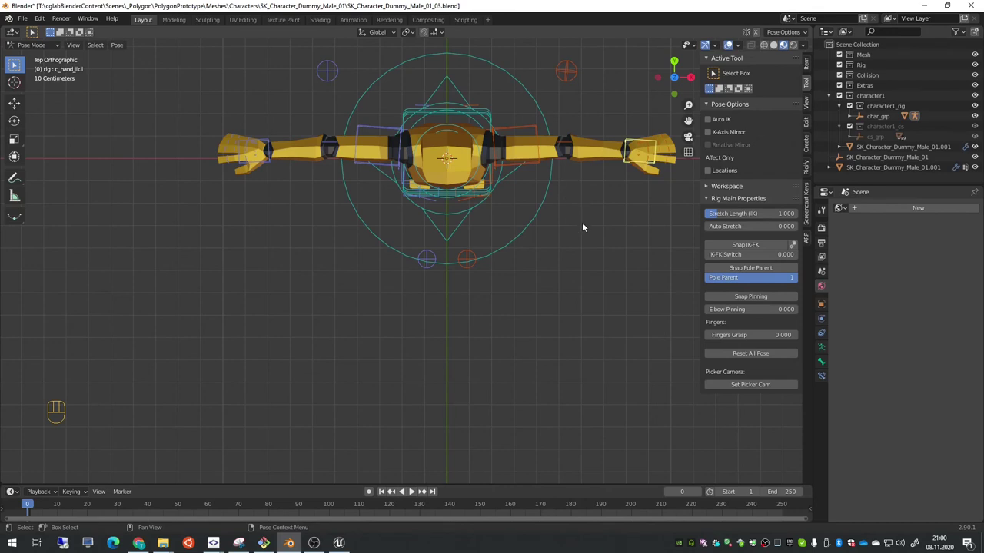
key("KP_3")
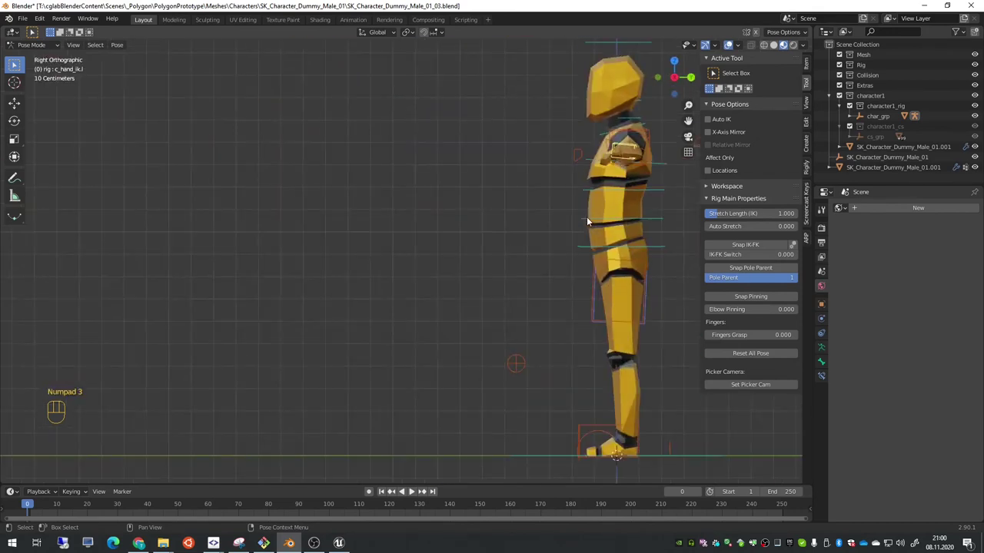
key("KP_1")
key("KP_3")
key("KP_1")
left_click(568, 139)
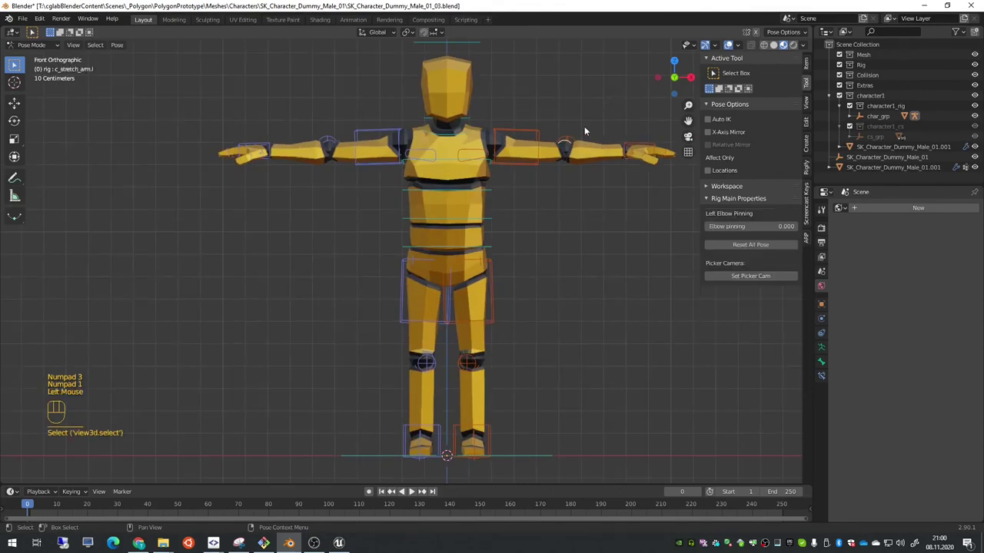
left_click(569, 139)
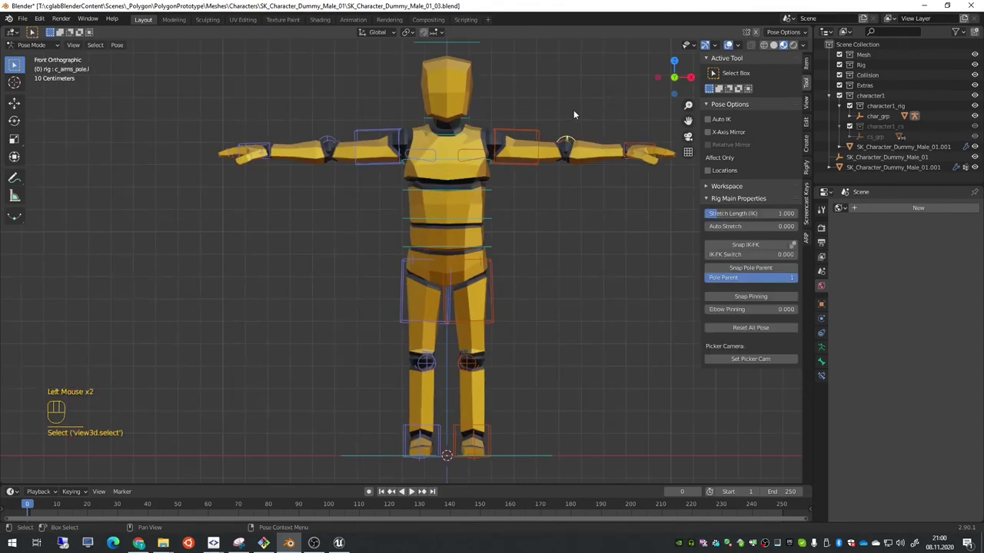
key("g")
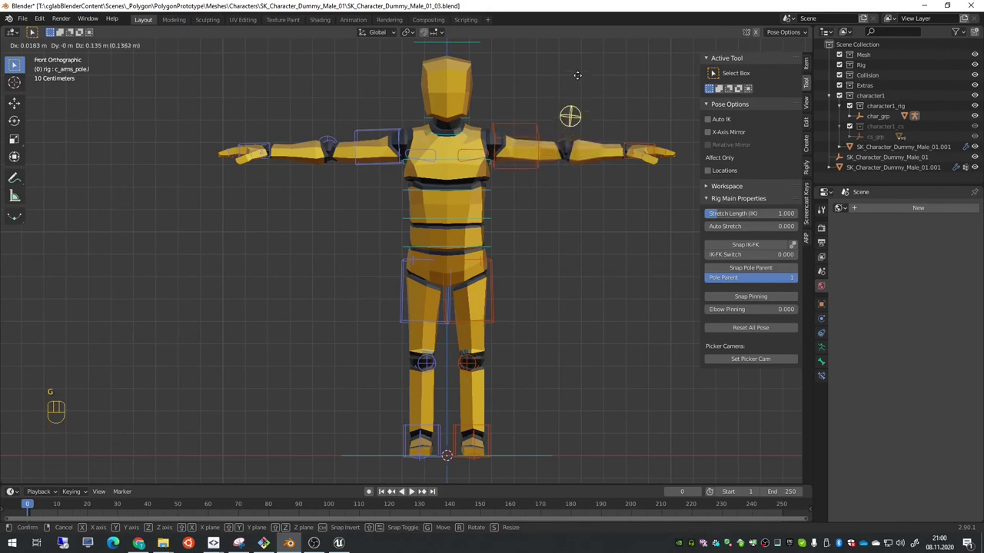
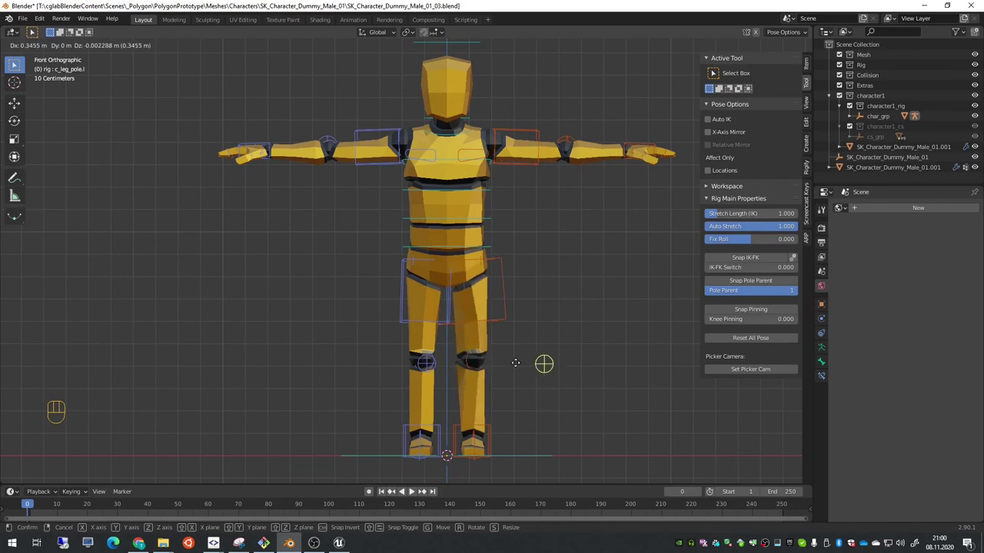
right_click(483, 370)
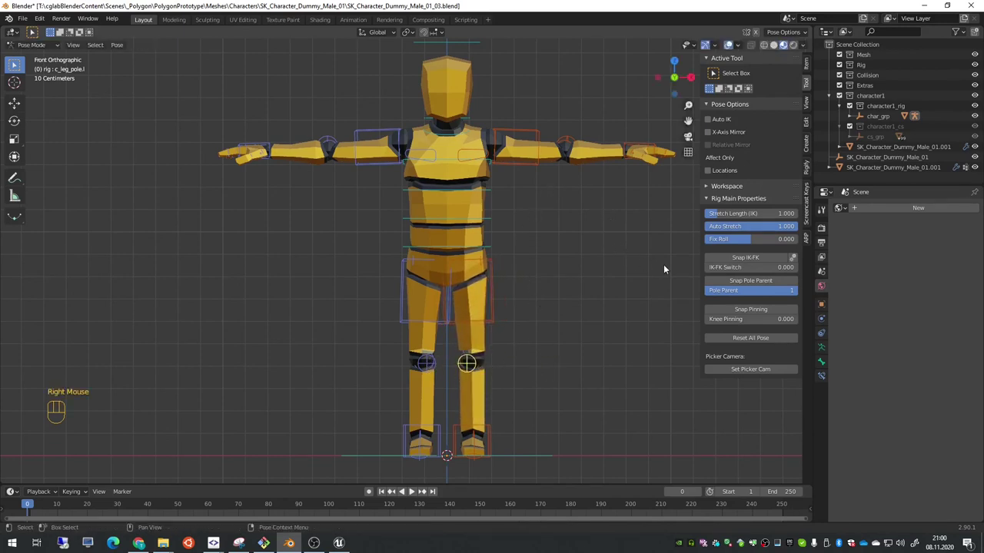
left_click(571, 140)
key("g")
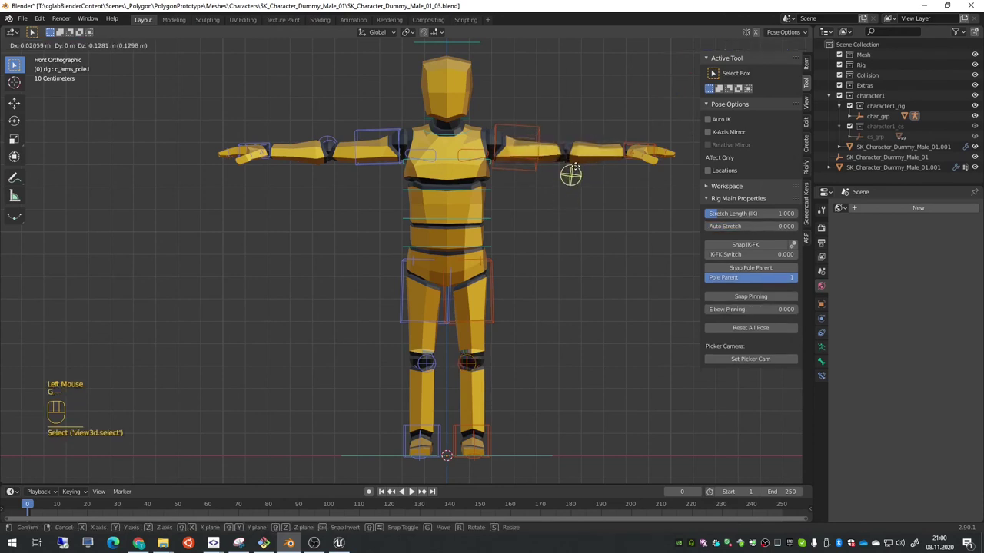
right_click(575, 109)
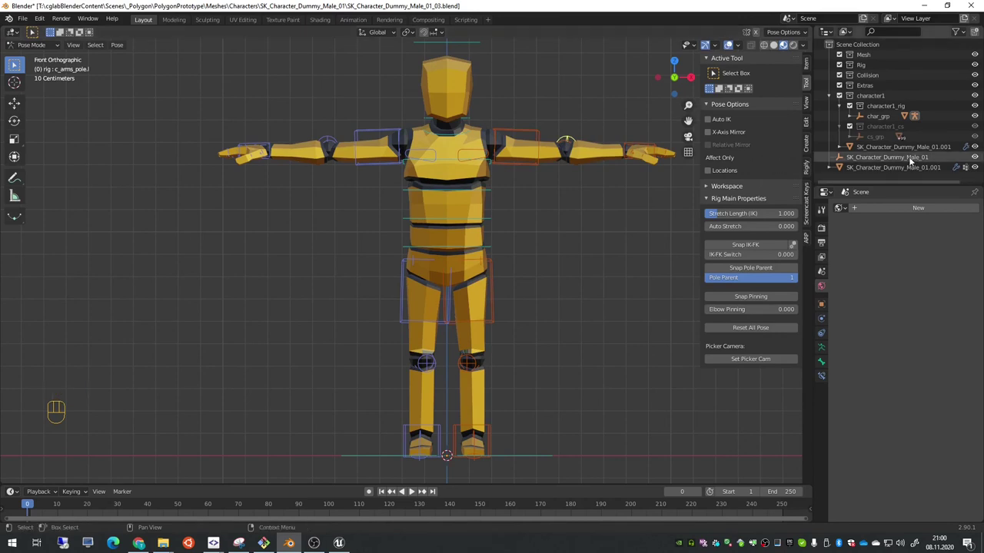
- Delete the old SK_Character_Dummy_Male_01 mesh from the Outliner and check the rig's Object properties
left_click(899, 165)
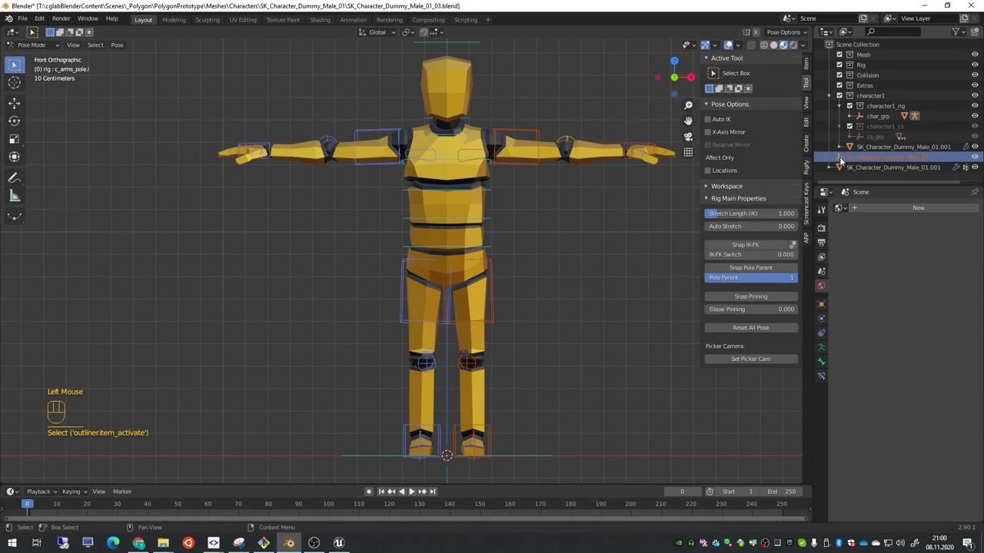
key("Delete")
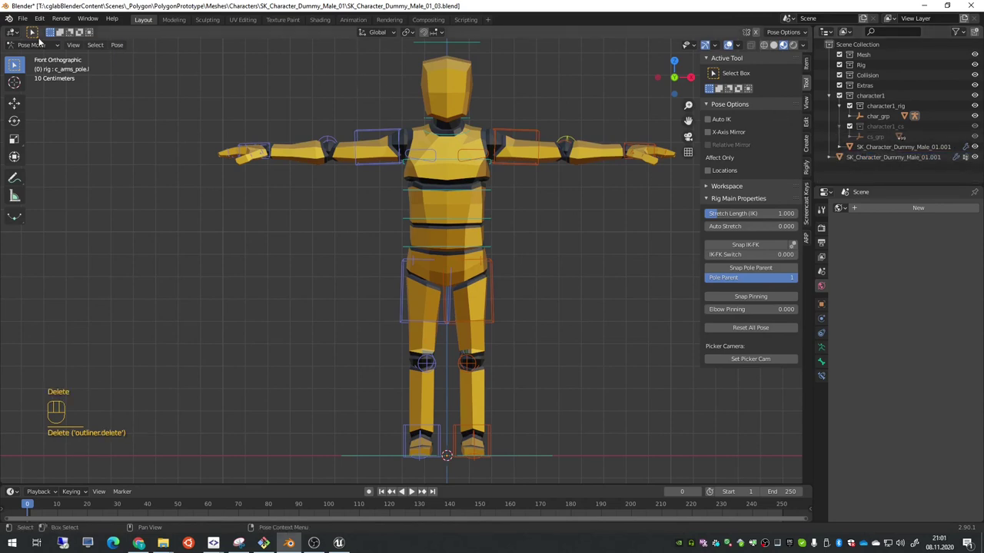
left_click_drag(21, 20, 740, 156)
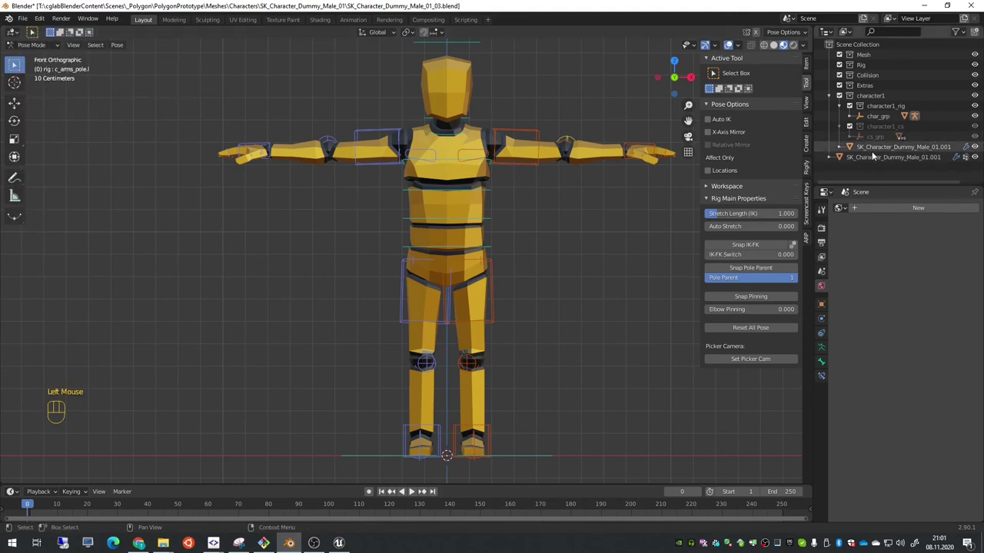
left_click(821, 307)
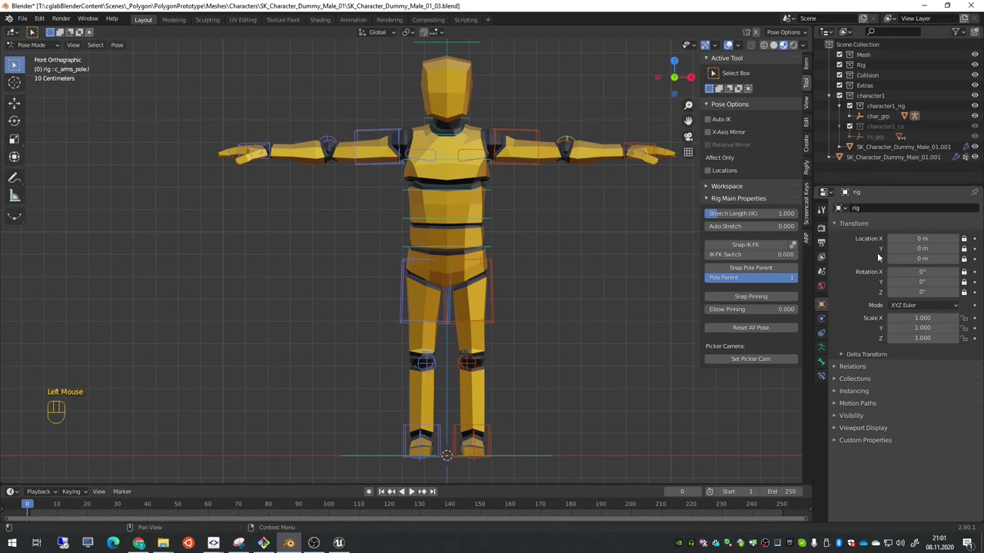
left_click(887, 159)
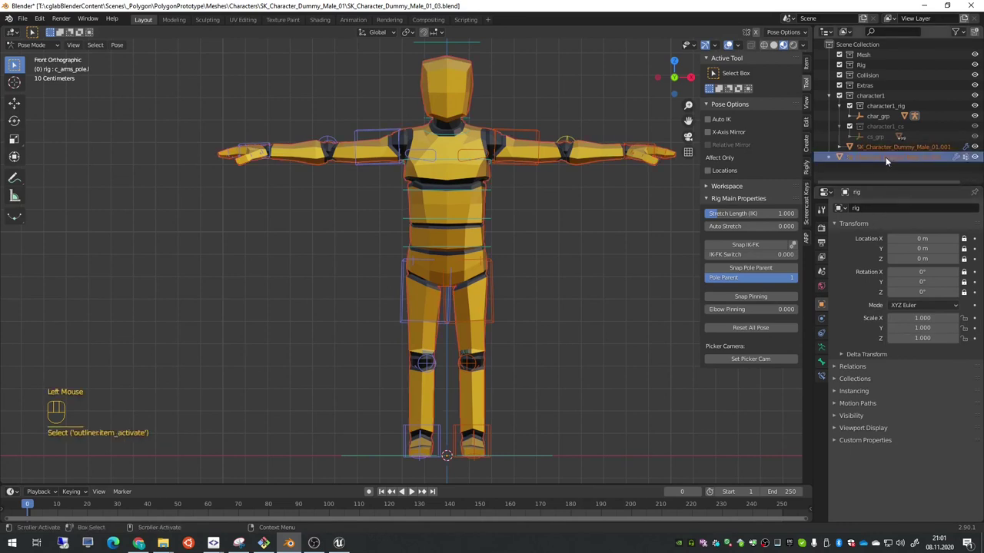
- Reselect the rig in the viewport and leave Pose Mode back to Object Mode
left_click(822, 305)
left_click(556, 147)
left_click(549, 150)
left_click(554, 106)
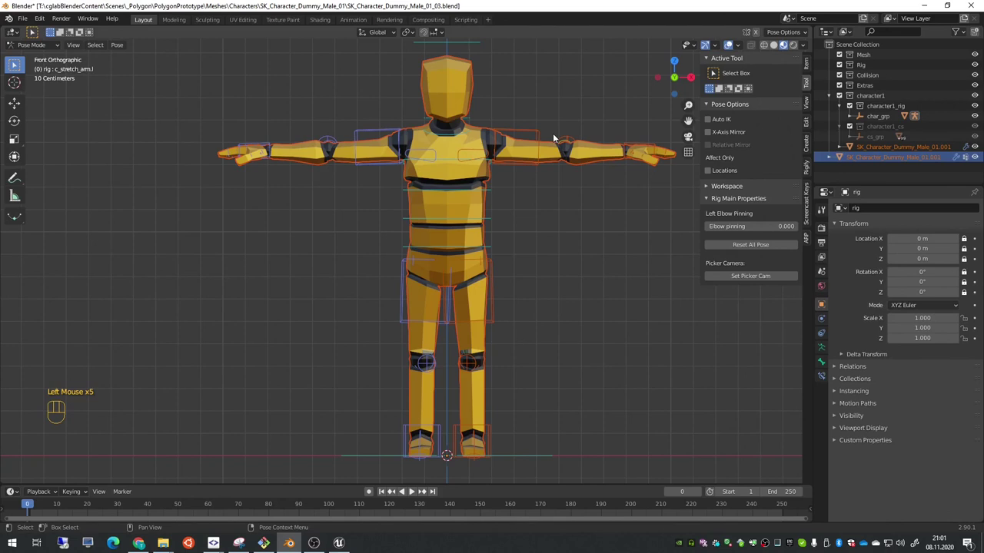
key("ctrl+Tab")
left_click(546, 117)
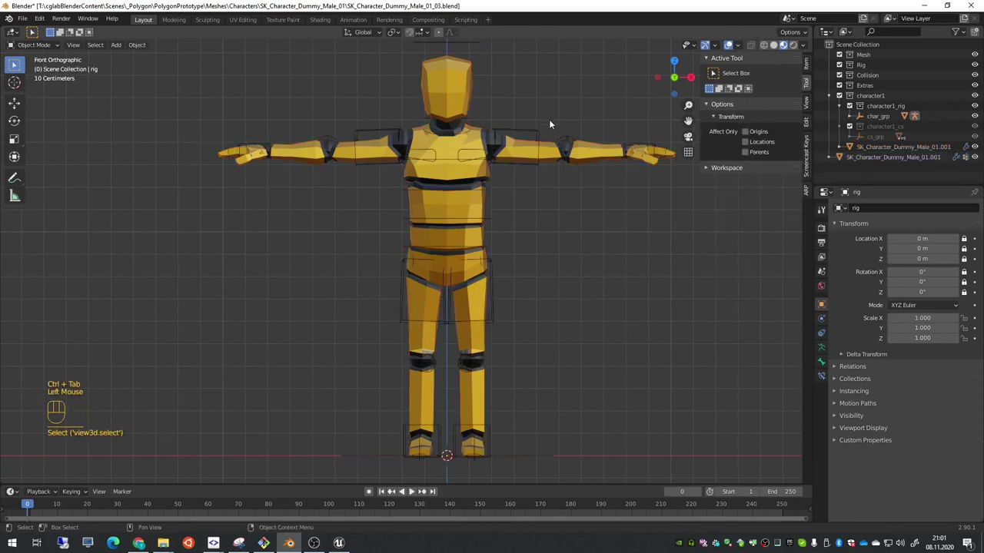
- Rename both .001 objects to SK_Character_Dummy_Male_01 and save as SK_Character_Dummy_Male_01.blend
left_click(547, 149)
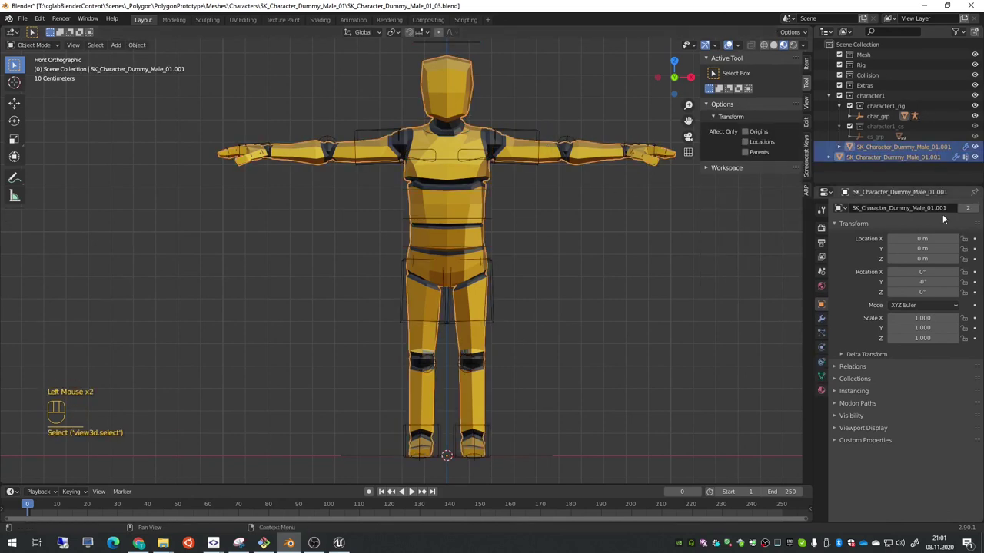
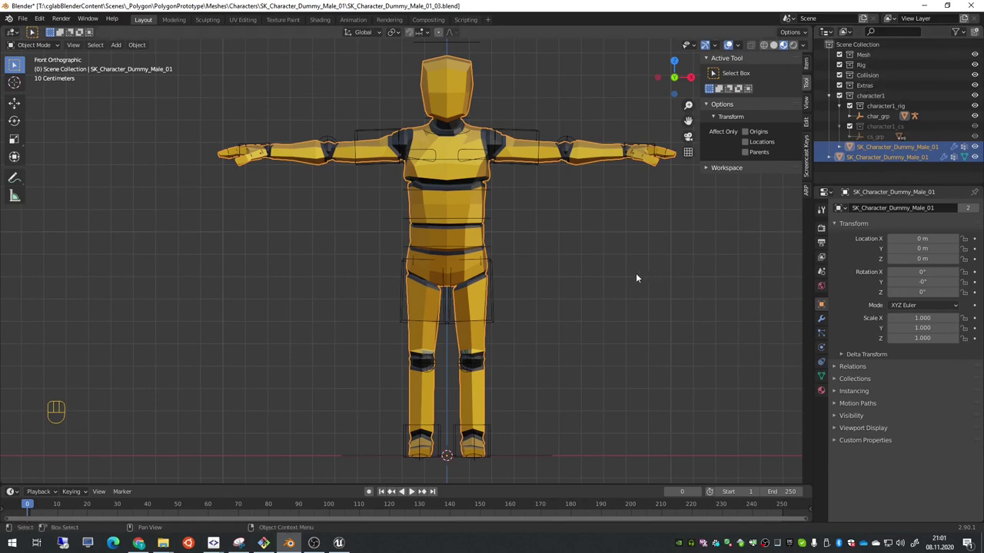
left_click_drag(24, 21, 538, 327)
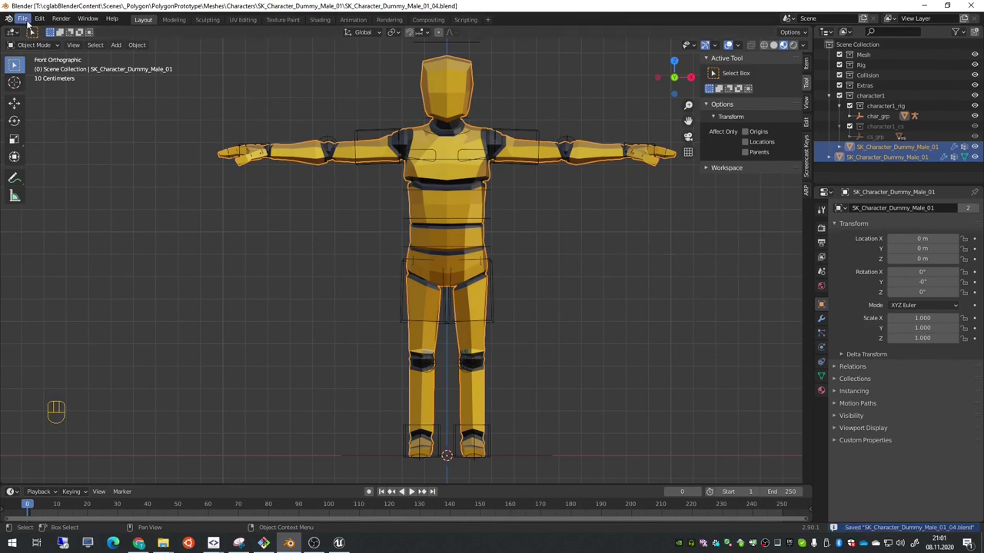
left_click_drag(29, 23, 259, 149)
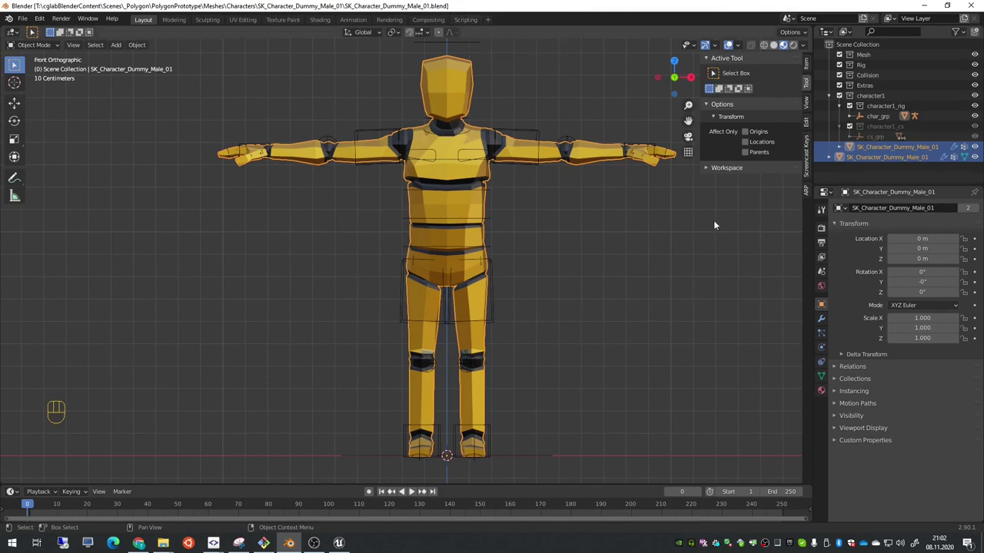
- With the rig selected, launch Auto-Rig Pro's Export FBX, proposing SK_Character_Dummy_Male_01.fbx
left_click(809, 195)
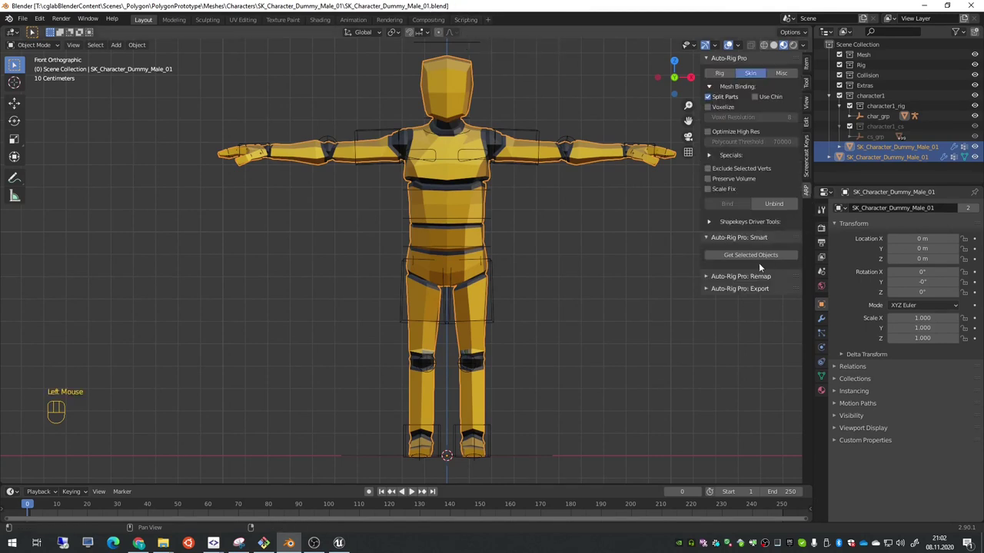
left_click(531, 129)
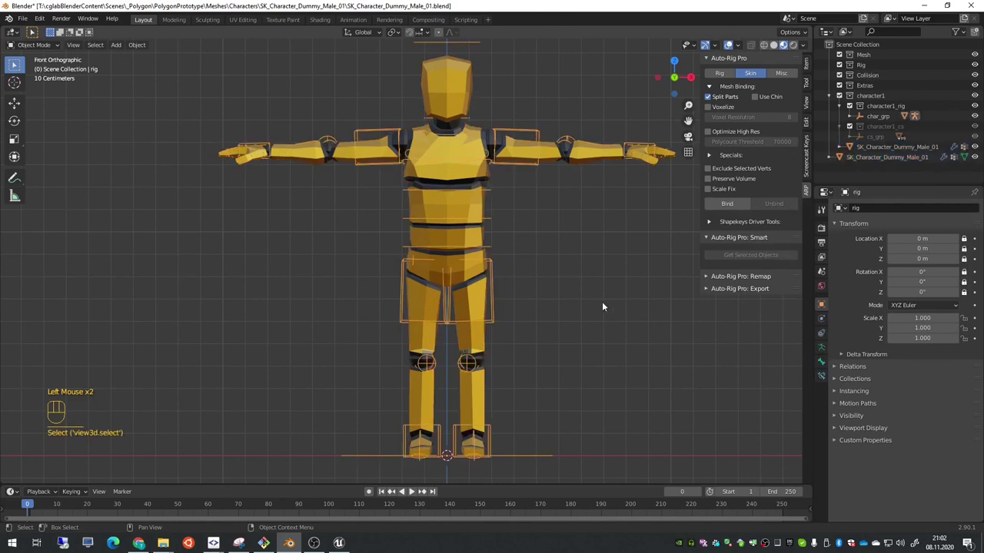
left_click(762, 295)
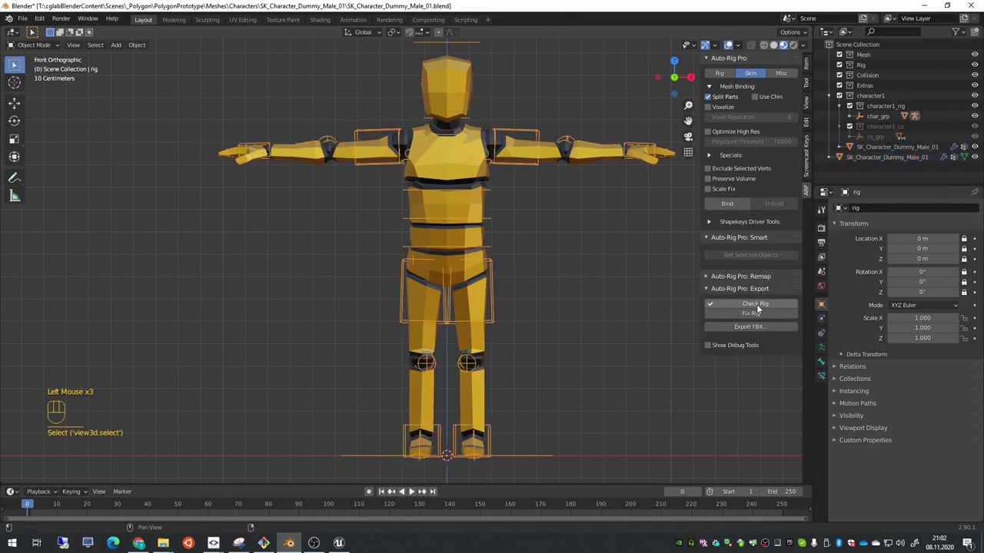
left_click(756, 330)
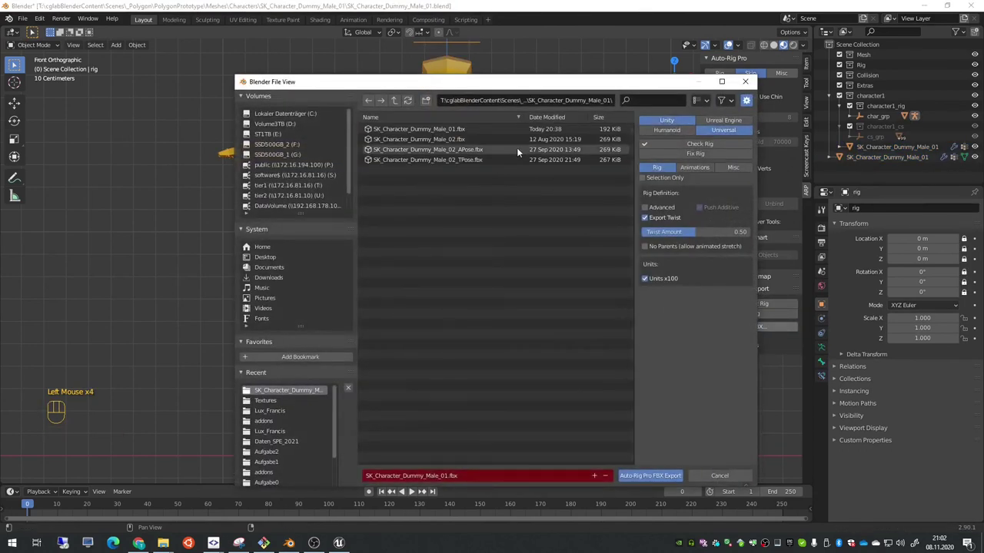